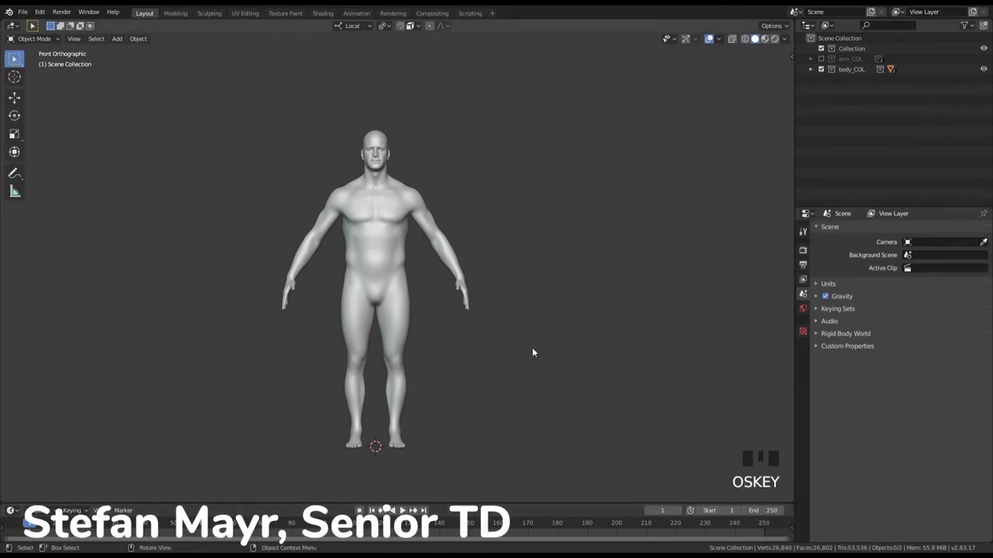
# Frame the body in front view, expand body_COL and body_GEO, and select body_neutral_sub1_geo.
pyautogui.middleClick(534, 333)
pyautogui.press('KP_1')
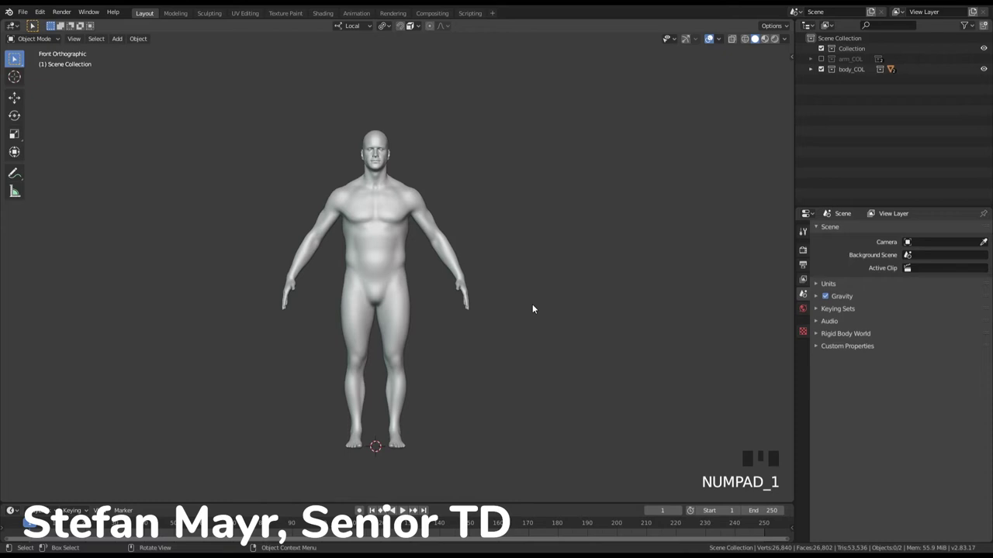
pyautogui.moveTo(393, 219); pyautogui.dragTo(468, 311)
pyautogui.moveTo(639, 233); pyautogui.dragTo(814, 70)
pyautogui.click(814, 70)
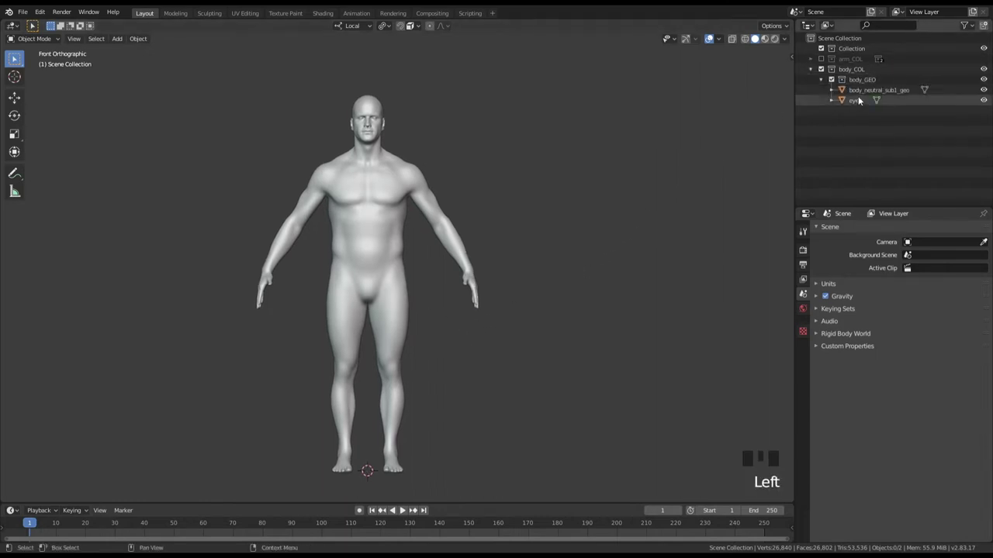
pyautogui.click(858, 92)
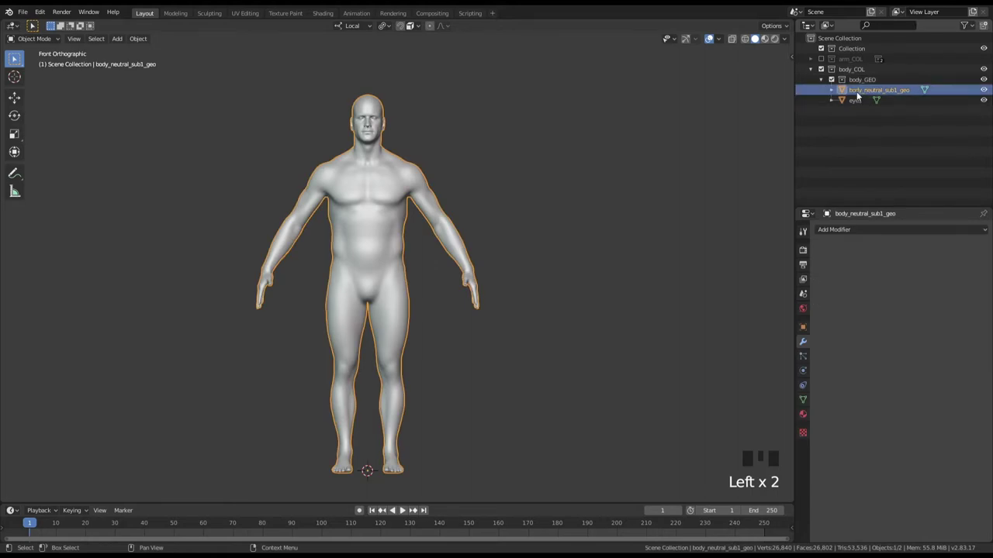
# Deselect the body and add a Human (Meta-Rig) armature to the scene.
pyautogui.moveTo(552, 251); pyautogui.dragTo(121, 44)
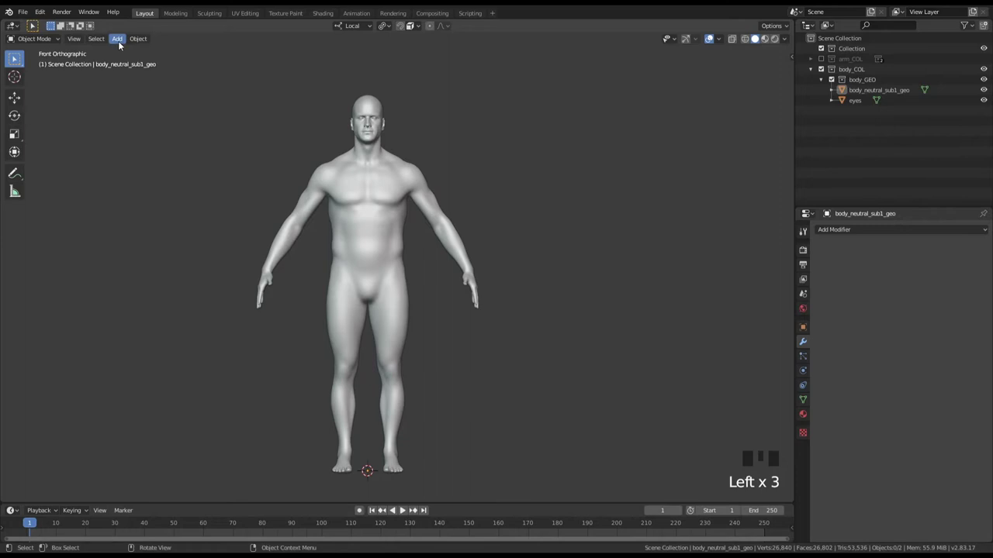
pyautogui.moveTo(121, 38); pyautogui.dragTo(253, 134)
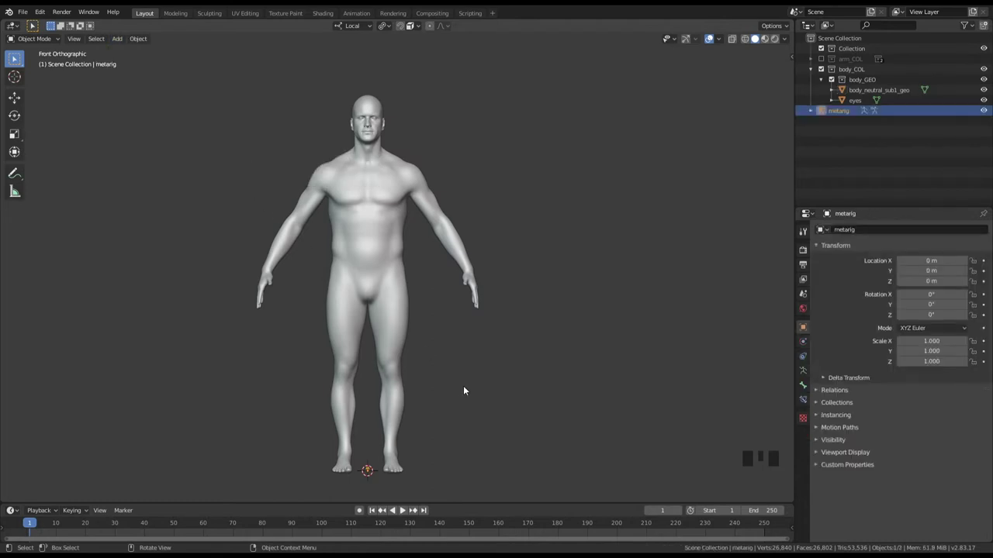
pyautogui.moveTo(482, 382); pyautogui.dragTo(721, 40)
pyautogui.moveTo(720, 40); pyautogui.dragTo(431, 340)
pyautogui.moveTo(431, 340); pyautogui.dragTo(542, 197)
pyautogui.click(542, 197)
# Scale the metarig up in front view until it roughly matches the body's height.
pyautogui.press('KP_1')
pyautogui.moveTo(542, 216); pyautogui.dragTo(434, 149)
pyautogui.moveTo(443, 159); pyautogui.dragTo(431, 263)
pyautogui.press('KP_1')
pyautogui.moveTo(474, 229); pyautogui.dragTo(426, 352)
pyautogui.click(426, 352)
pyautogui.moveTo(444, 307); pyautogui.dragTo(433, 290)
pyautogui.press('s')
pyautogui.press('s')
pyautogui.press('s')
# Show the body as see-through wireframe with X-ray and fine-tune the metarig scale to about 93.9.
pyautogui.press('shift+z')
pyautogui.moveTo(493, 214); pyautogui.dragTo(509, 230)
pyautogui.press('shift+z')
pyautogui.press('shift+a')
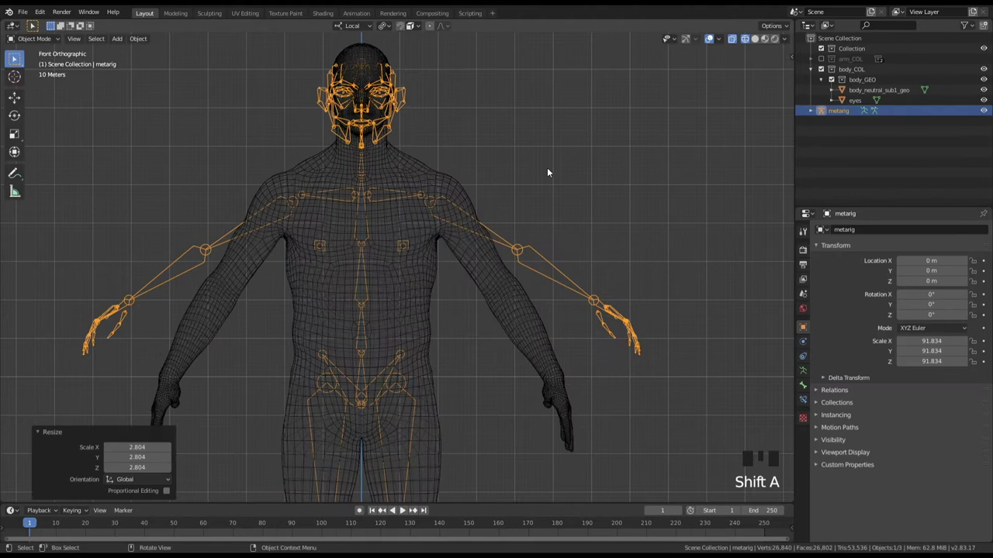
pyautogui.press('shift+z')
pyautogui.press('shift+z')
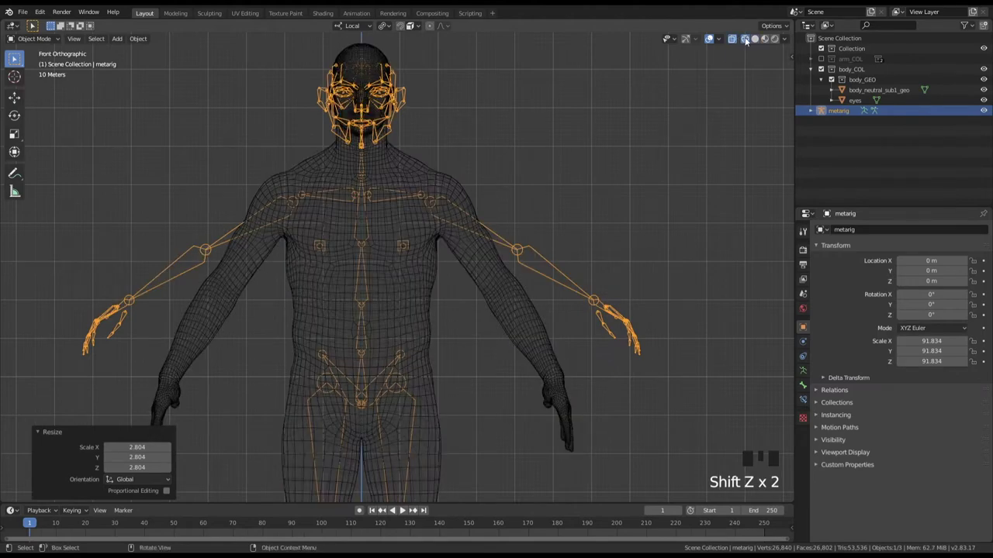
pyautogui.click(748, 41)
pyautogui.click(758, 42)
pyautogui.moveTo(746, 39); pyautogui.dragTo(467, 215)
pyautogui.moveTo(467, 214); pyautogui.dragTo(501, 194)
pyautogui.press('s')
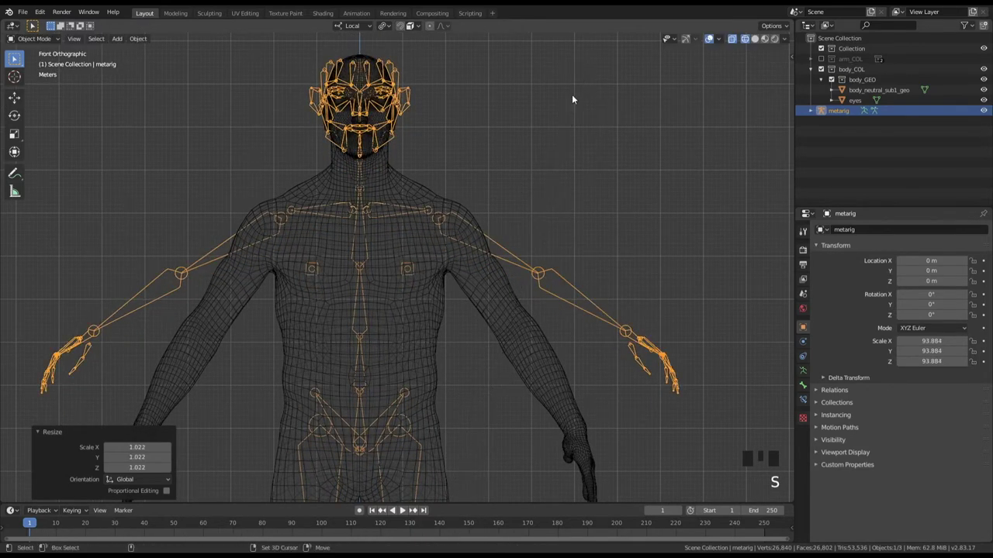
pyautogui.moveTo(550, 167); pyautogui.dragTo(586, 296)
pyautogui.press('n')
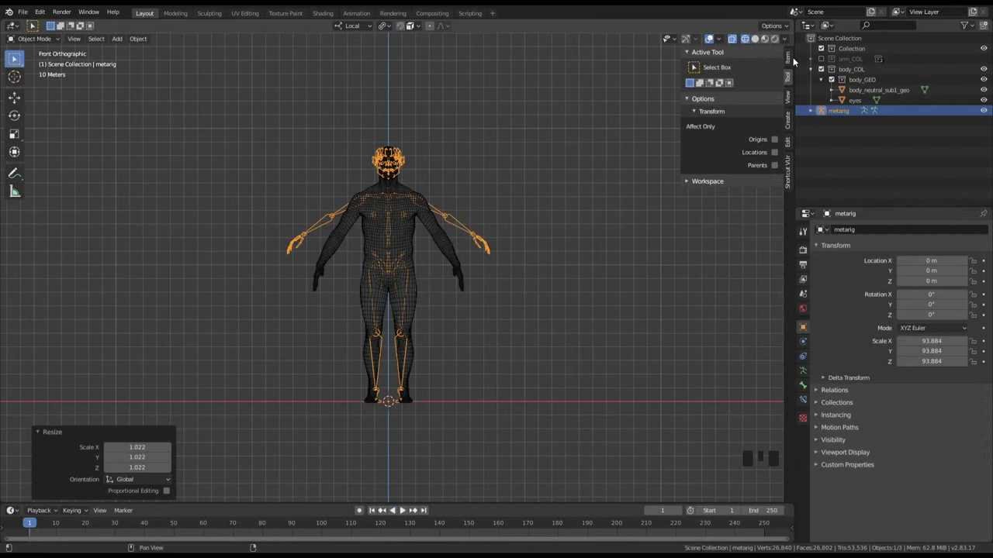
# Show the metarig's transform in the N sidebar and apply its scale so it reads 1.0.
pyautogui.click(792, 56)
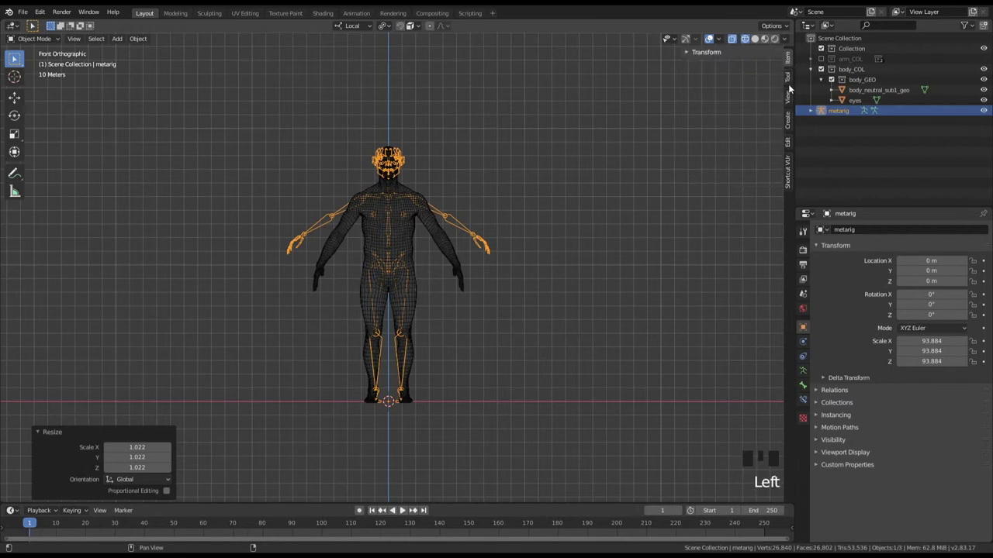
pyautogui.click(791, 84)
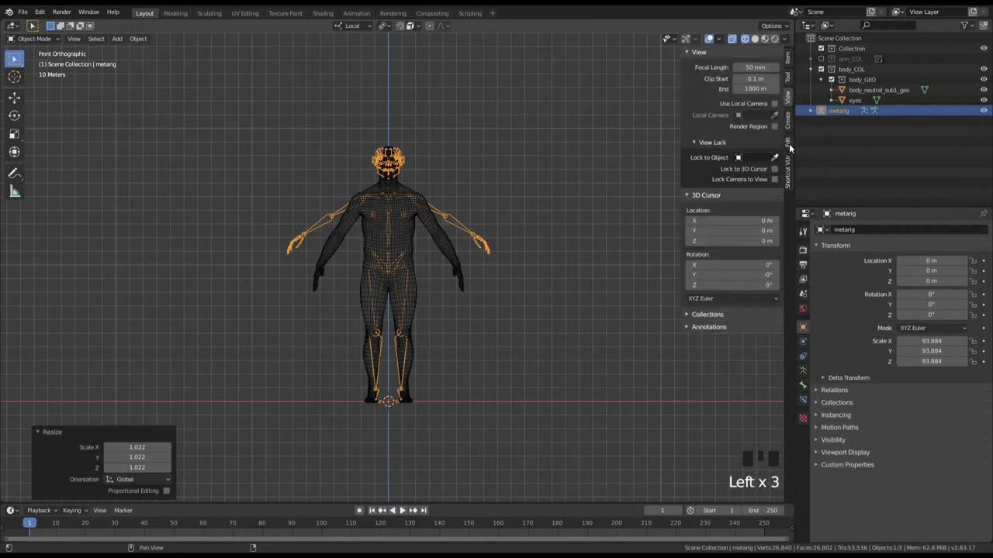
pyautogui.click(791, 143)
pyautogui.moveTo(721, 52); pyautogui.dragTo(457, 218)
pyautogui.moveTo(456, 219); pyautogui.dragTo(467, 252)
pyautogui.press('ctrl+a')
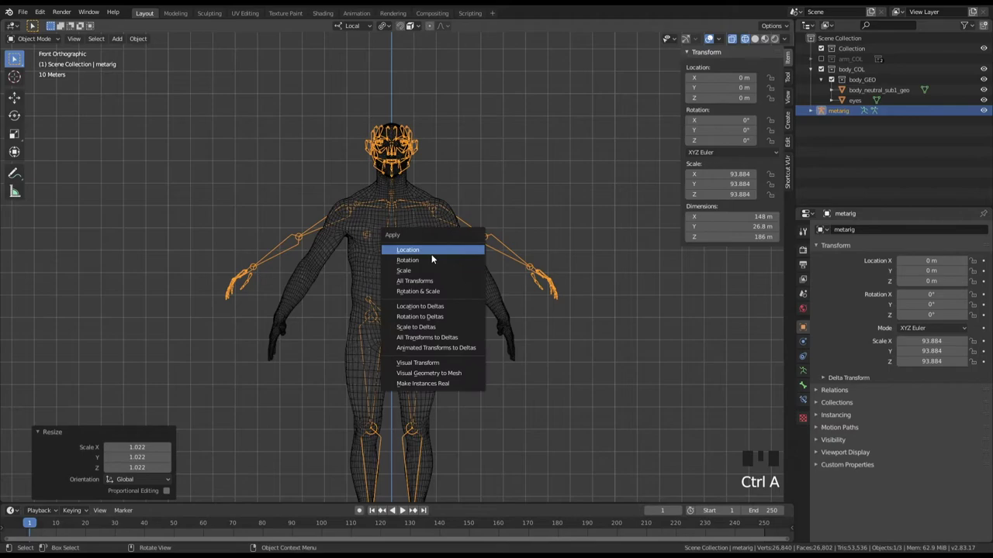
pyautogui.moveTo(467, 212); pyautogui.dragTo(531, 284)
pyautogui.press('KP_1')
pyautogui.moveTo(530, 265); pyautogui.dragTo(488, 219)
pyautogui.press('KP_1')
pyautogui.moveTo(498, 214); pyautogui.dragTo(506, 255)
# Enter Edit Mode on the metarig, zoom to the chest and select the left breast bone.
pyautogui.press('n')
pyautogui.click(456, 191)
pyautogui.click(397, 173)
pyautogui.press('Tab')
pyautogui.moveTo(473, 206); pyautogui.dragTo(477, 237)
pyautogui.press('KP_1')
pyautogui.moveTo(495, 197); pyautogui.dragTo(754, 27)
pyautogui.click(752, 30)
pyautogui.moveTo(508, 221); pyautogui.dragTo(486, 294)
pyautogui.moveTo(486, 295); pyautogui.dragTo(477, 279)
# Delete the breast bones, then box-select and delete all face and ear bones, leaving the spine and neck chain.
pyautogui.press('x')
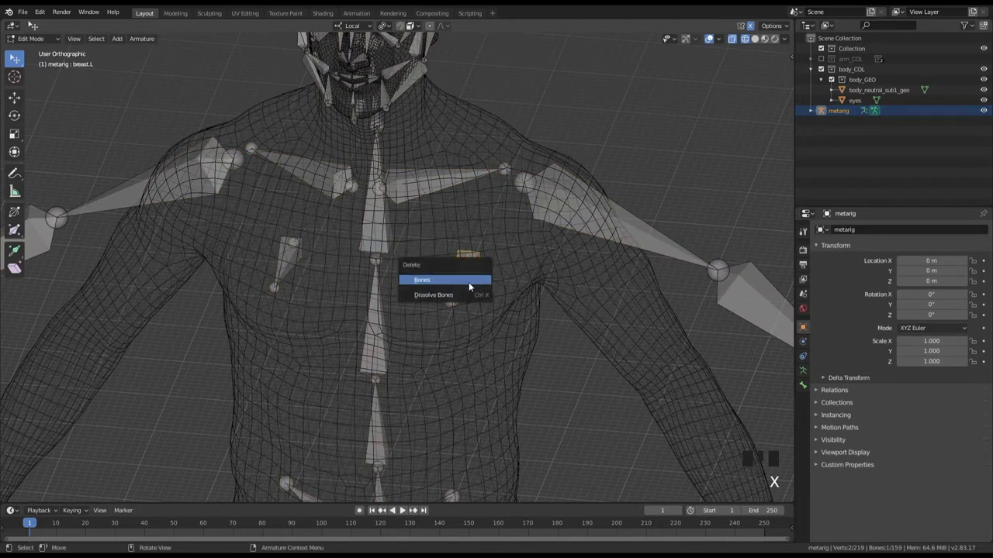
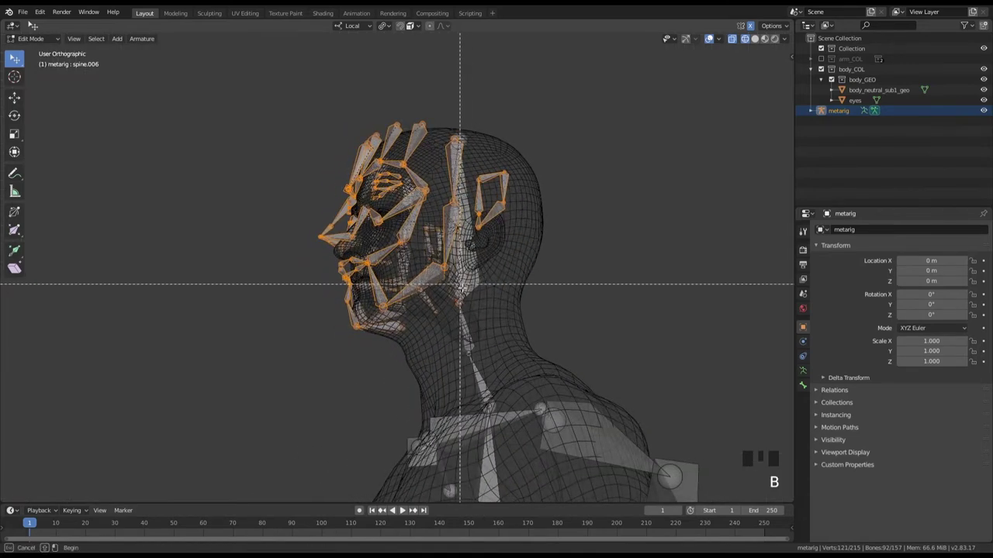
pyautogui.press('b')
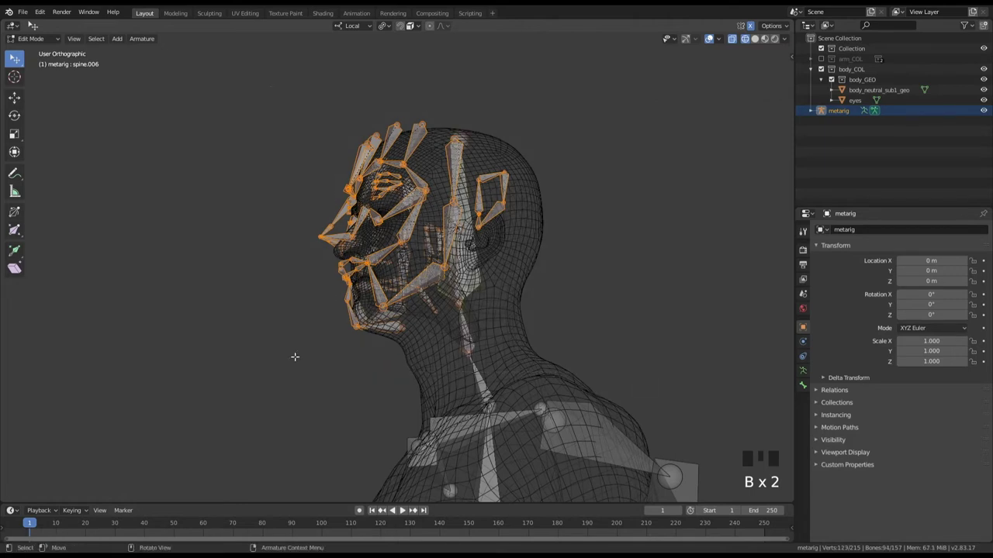
pyautogui.press('b')
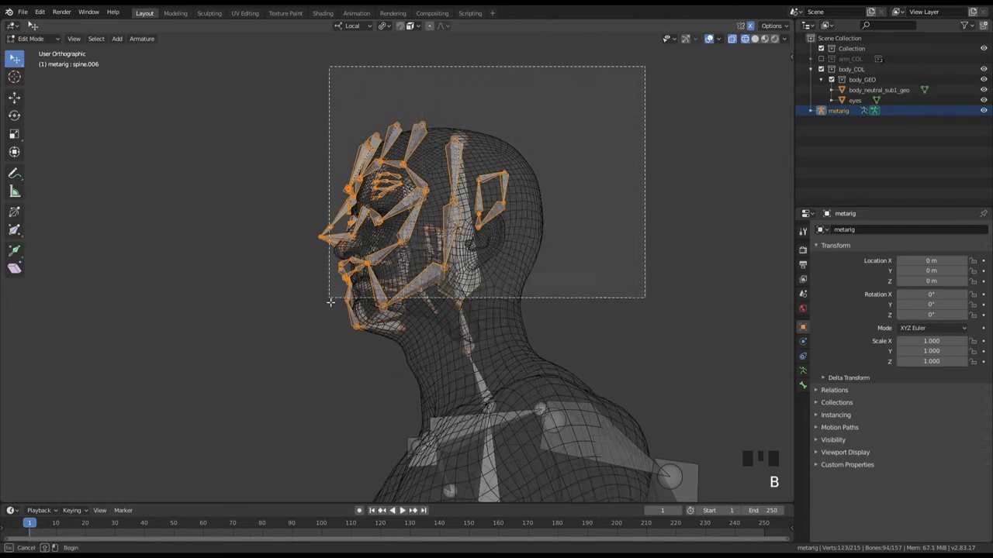
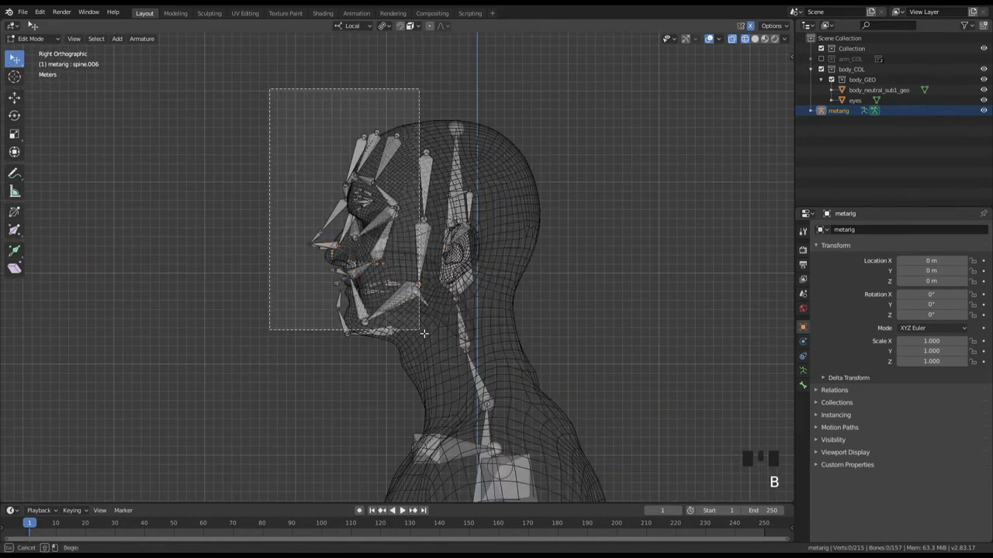
pyautogui.press('x')
pyautogui.press('KP_1')
pyautogui.middleClick(510, 173)
pyautogui.press('b')
pyautogui.press('x')
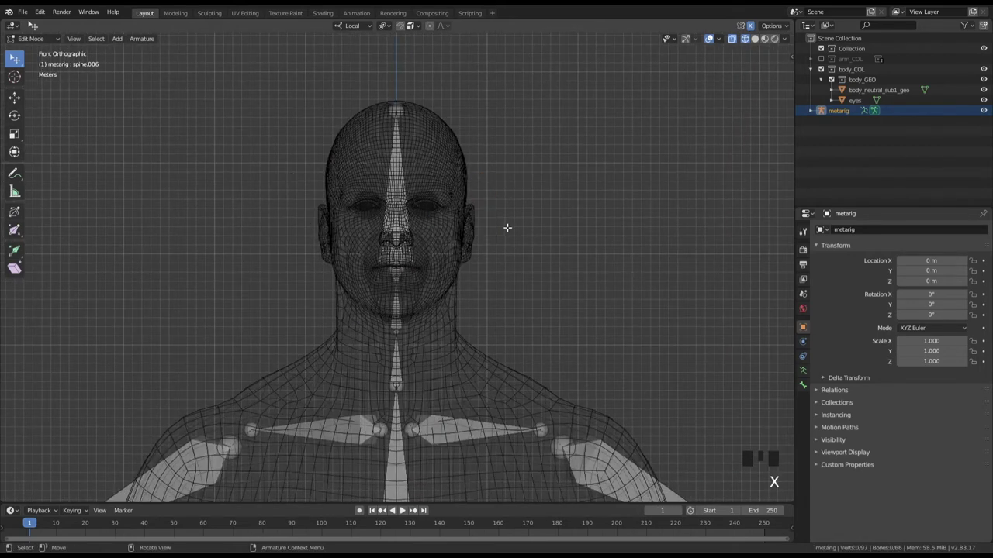
pyautogui.moveTo(517, 196); pyautogui.dragTo(464, 195)
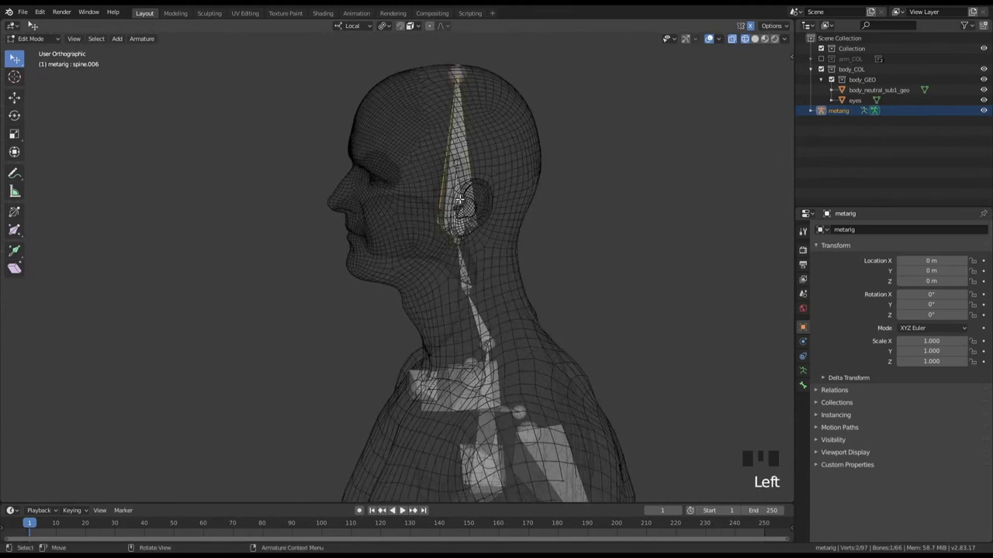
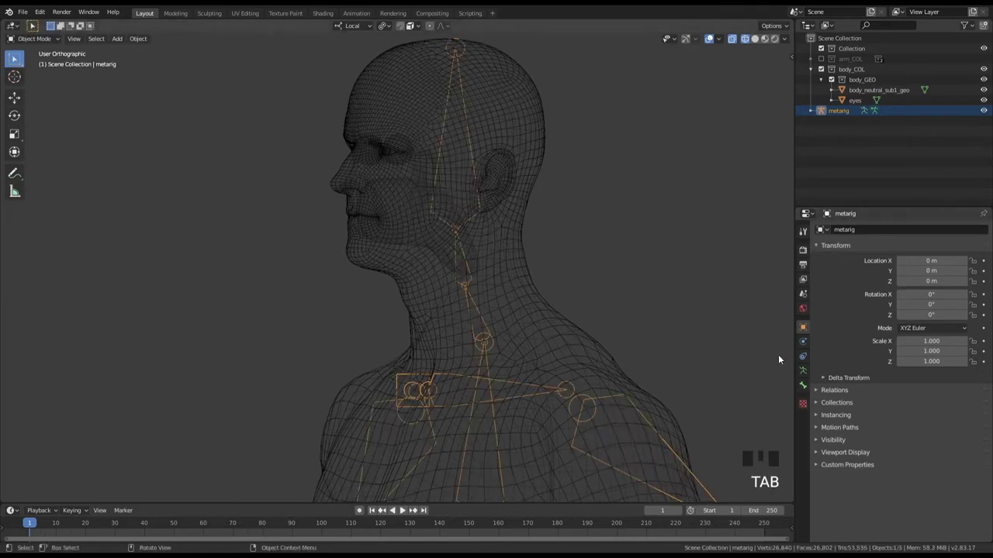
# Check the body mesh's Object Data, reselect the metarig and enter Edit Mode with the forearm bone selected.
pyautogui.moveTo(806, 367); pyautogui.dragTo(524, 320)
pyautogui.moveTo(525, 319); pyautogui.dragTo(554, 380)
pyautogui.press('KP_1')
pyautogui.moveTo(600, 321); pyautogui.dragTo(831, 346)
pyautogui.moveTo(830, 347); pyautogui.dragTo(594, 328)
pyautogui.press('ctrl+z')
pyautogui.moveTo(570, 243); pyautogui.dragTo(543, 291)
pyautogui.press('KP_1')
pyautogui.moveTo(546, 249); pyautogui.dragTo(446, 231)
pyautogui.moveTo(446, 231); pyautogui.dragTo(508, 189)
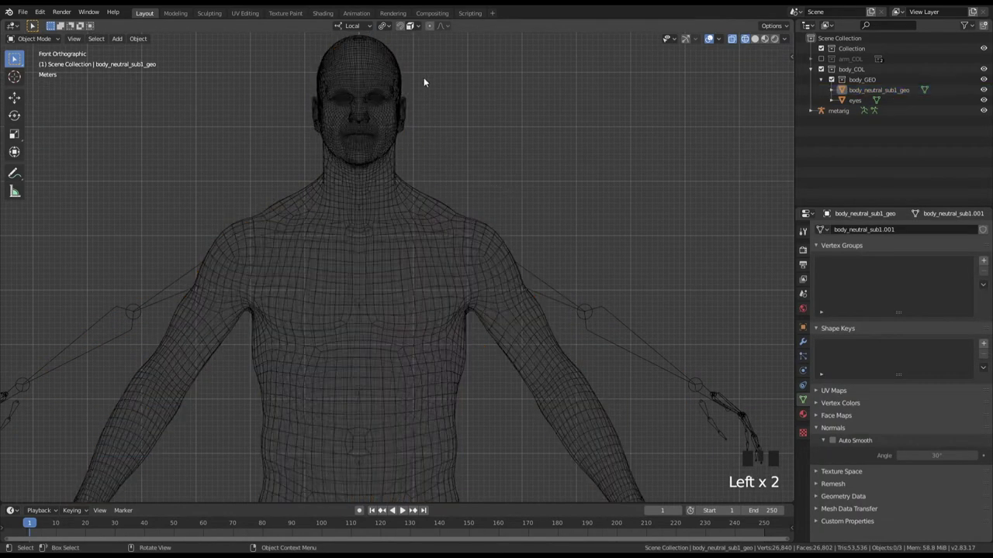
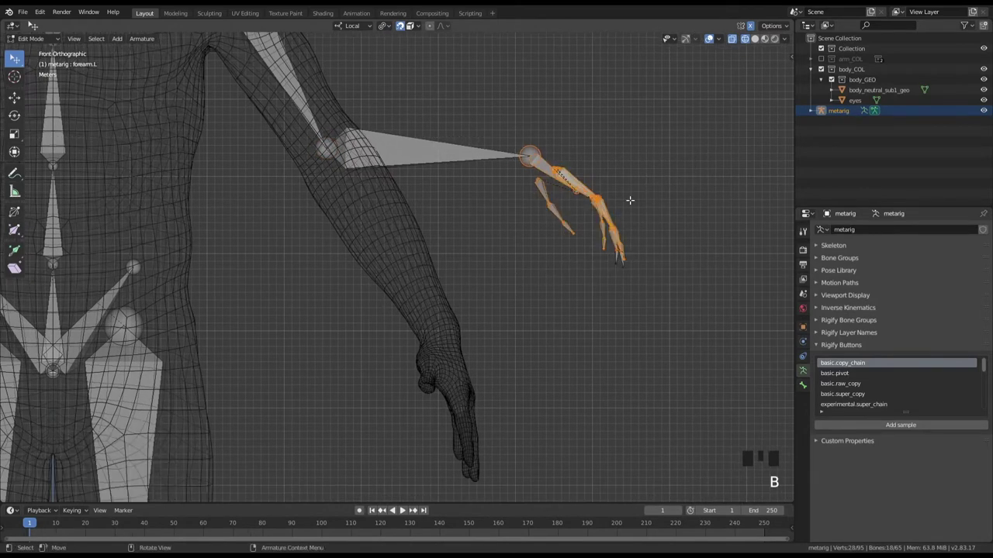
# Move and rotate the left hand bones so they sit at the wrist inside the mesh.
pyautogui.press('f')
pyautogui.press('g')
pyautogui.press('b')
pyautogui.press('g')
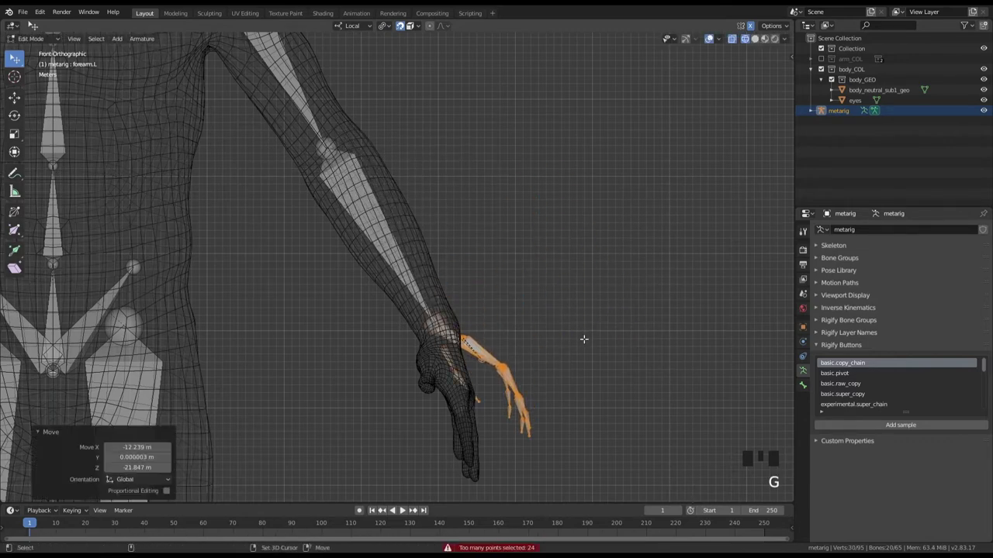
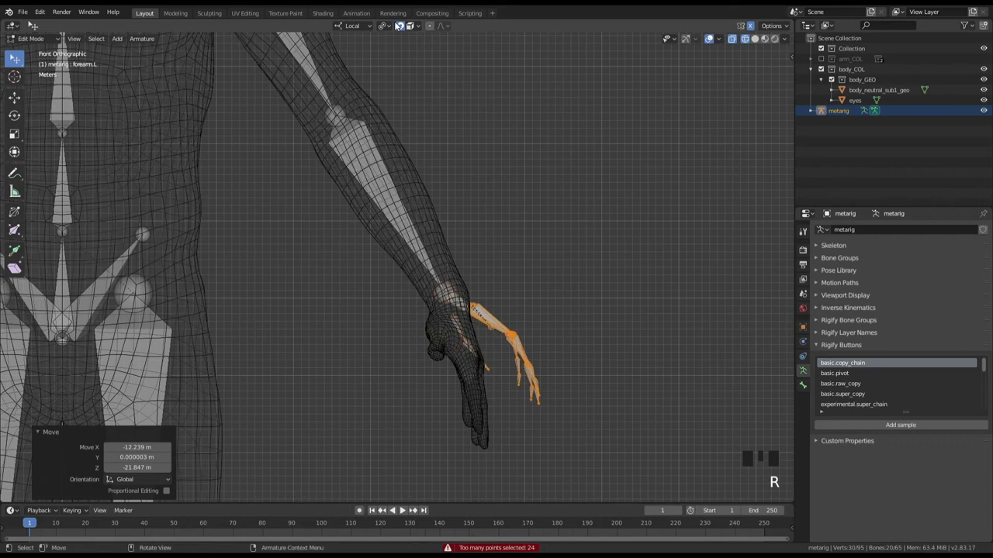
pyautogui.press('r')
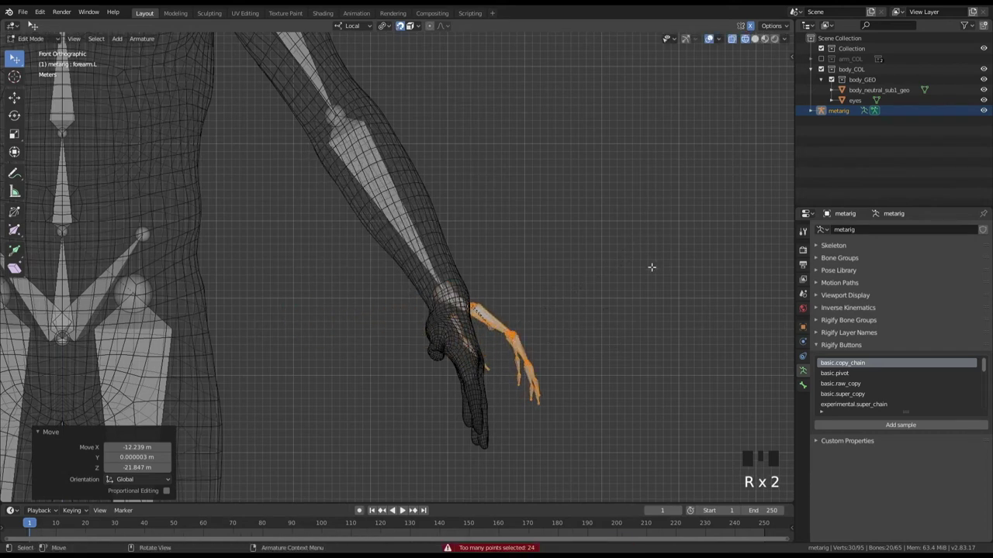
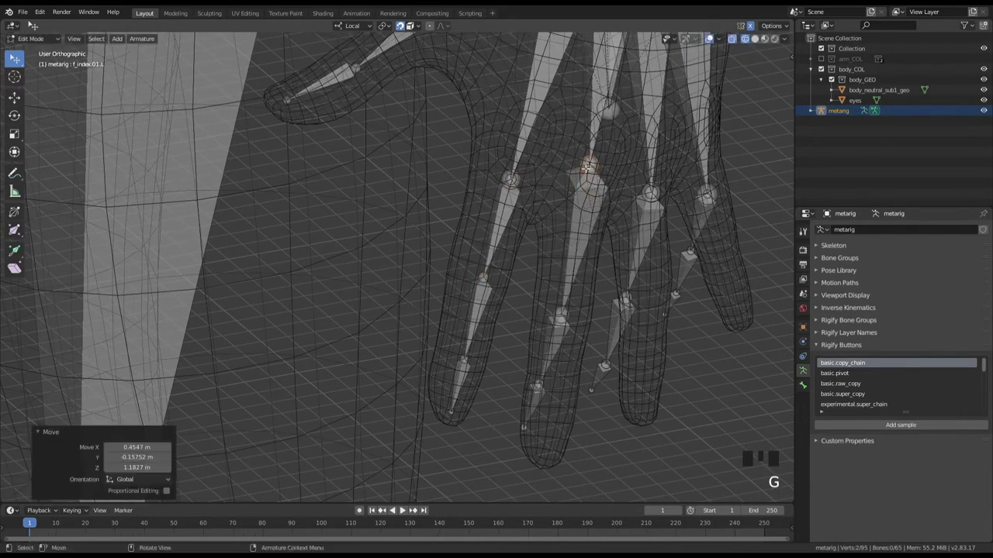
# Place the middle and ring finger bone joints onto the mesh knuckles one by one.
pyautogui.press('alt+a')
pyautogui.press('b')
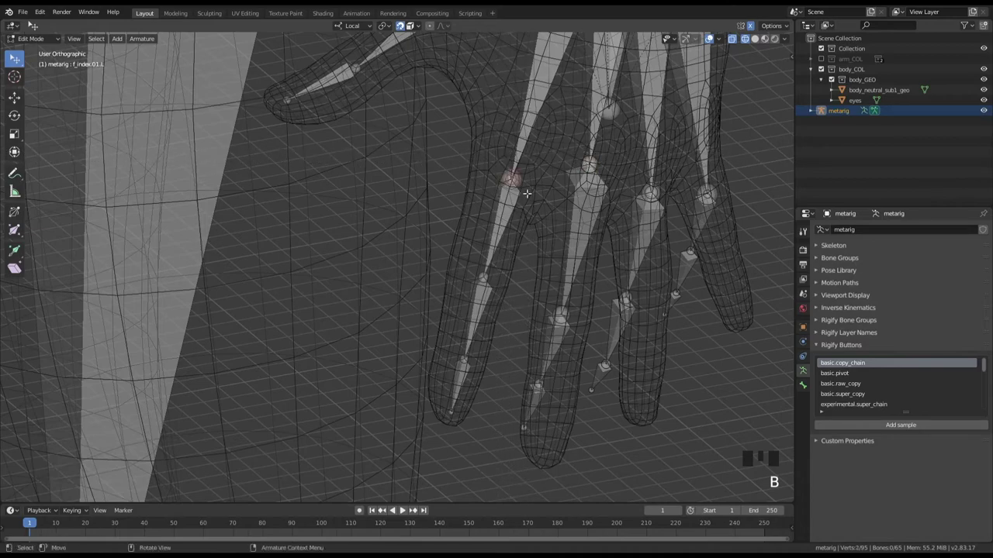
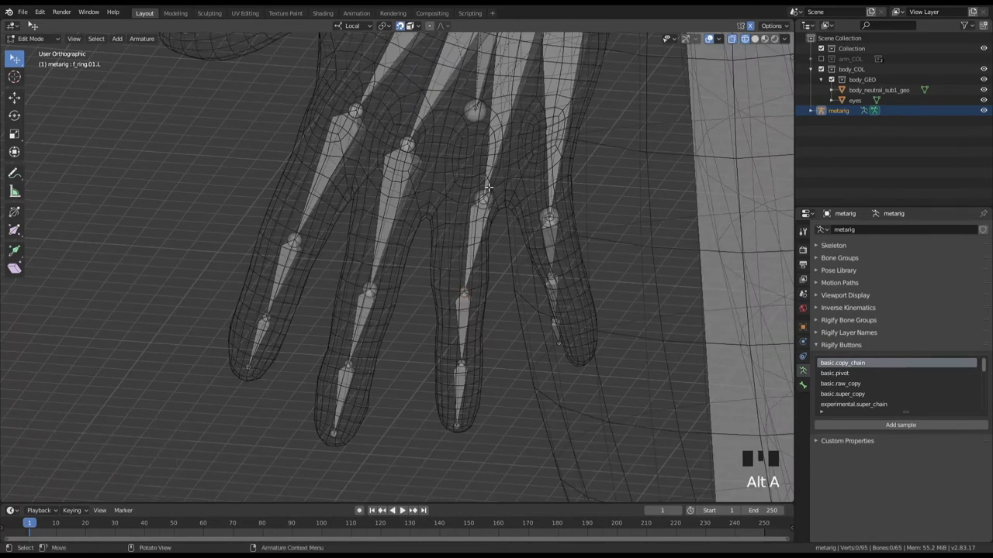
pyautogui.press('b')
pyautogui.press('g')
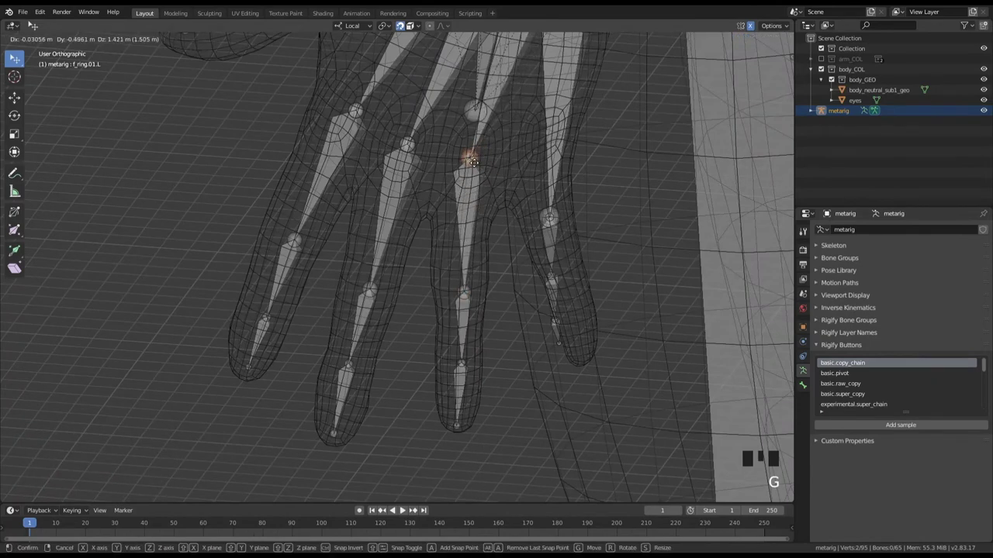
pyautogui.press('alt+a')
pyautogui.press('b')
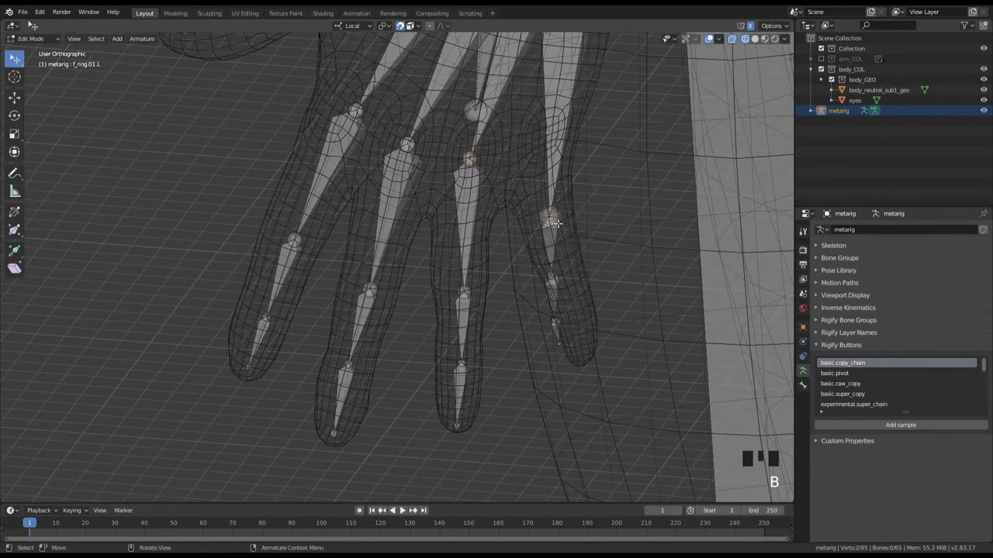
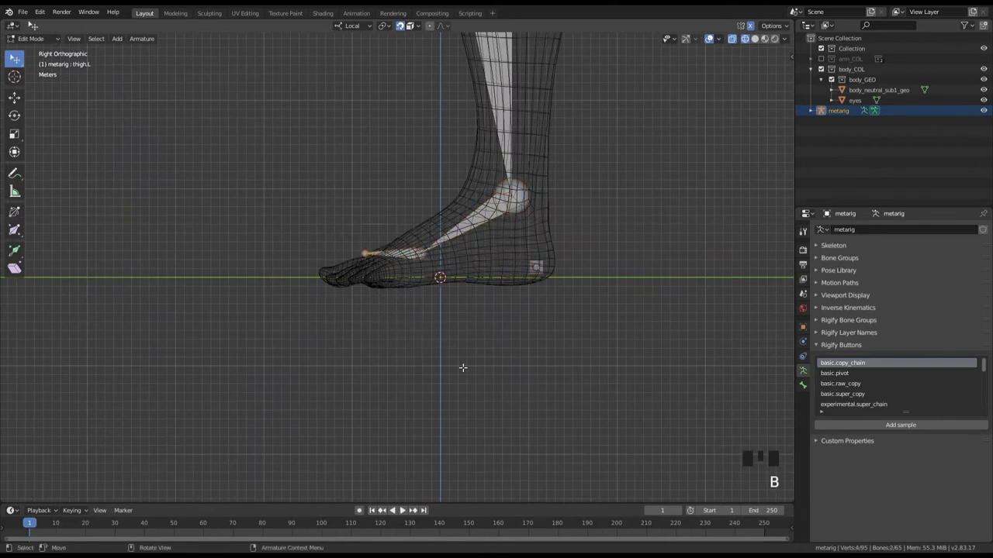
# In right ortho view, move the toe joint inside the foot and the heel bone to the back of the heel.
pyautogui.press('g')
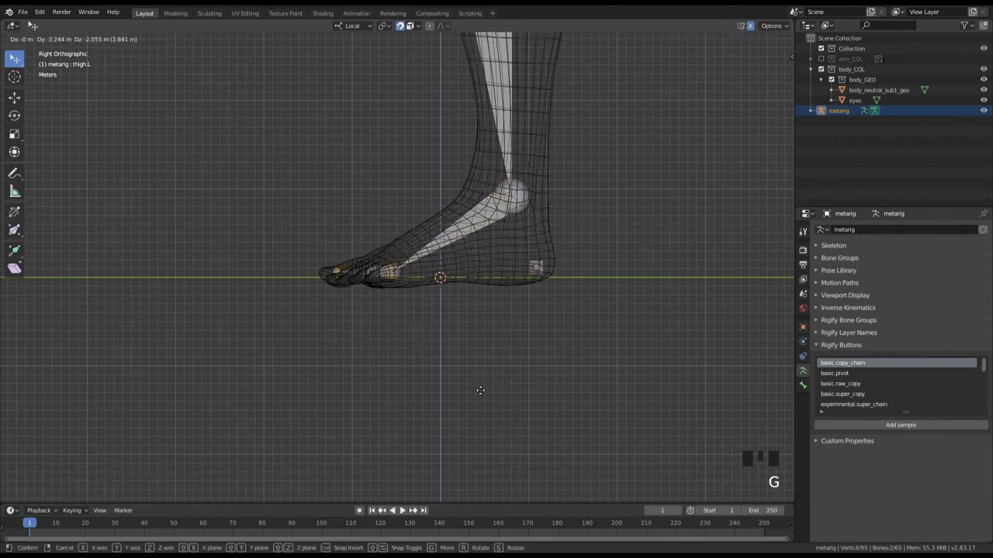
pyautogui.press('alt+a')
pyautogui.press('b')
pyautogui.press('g')
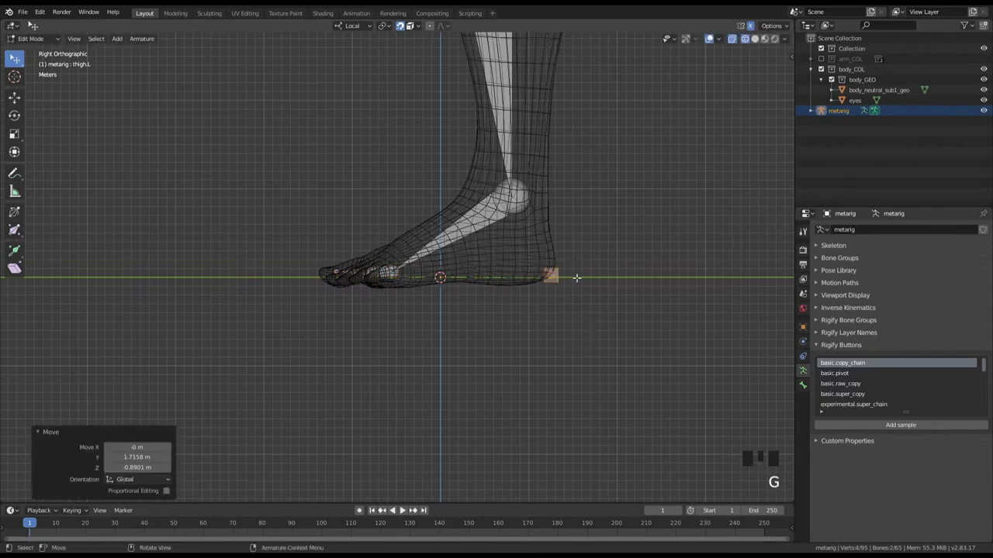
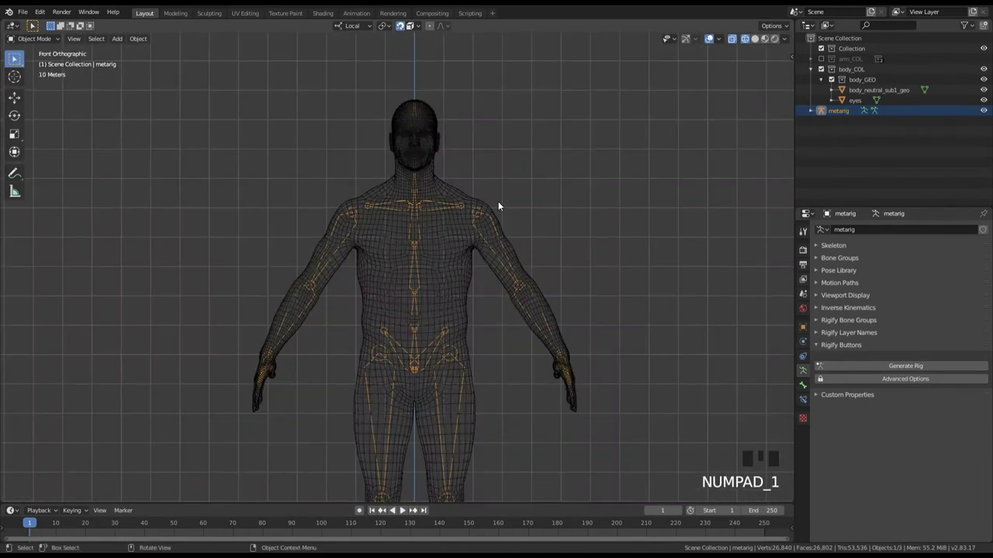
# Generate the Rigify control rig from the Armature Data Rigify Buttons and inspect it around the body.
pyautogui.moveTo(475, 235); pyautogui.dragTo(840, 112)
pyautogui.click(840, 112)
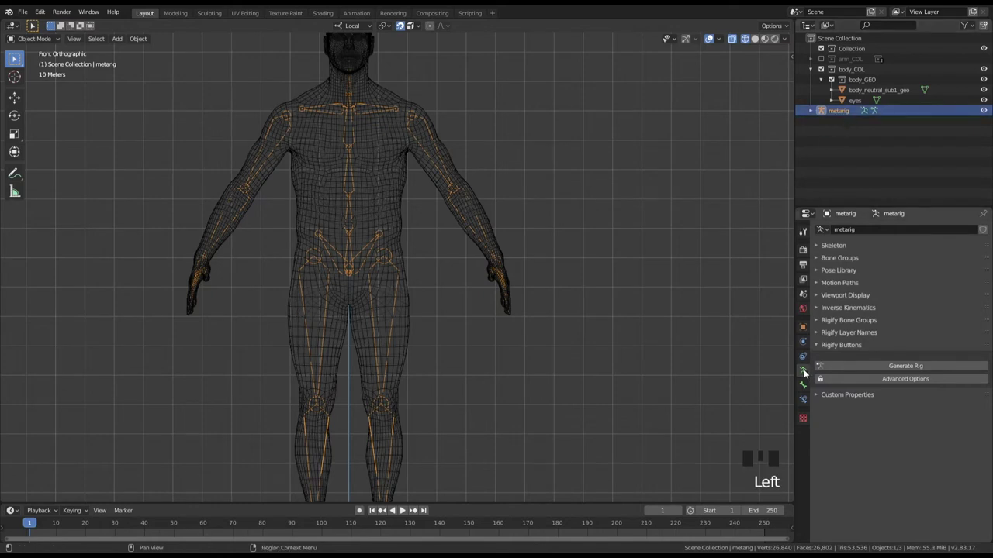
pyautogui.click(806, 370)
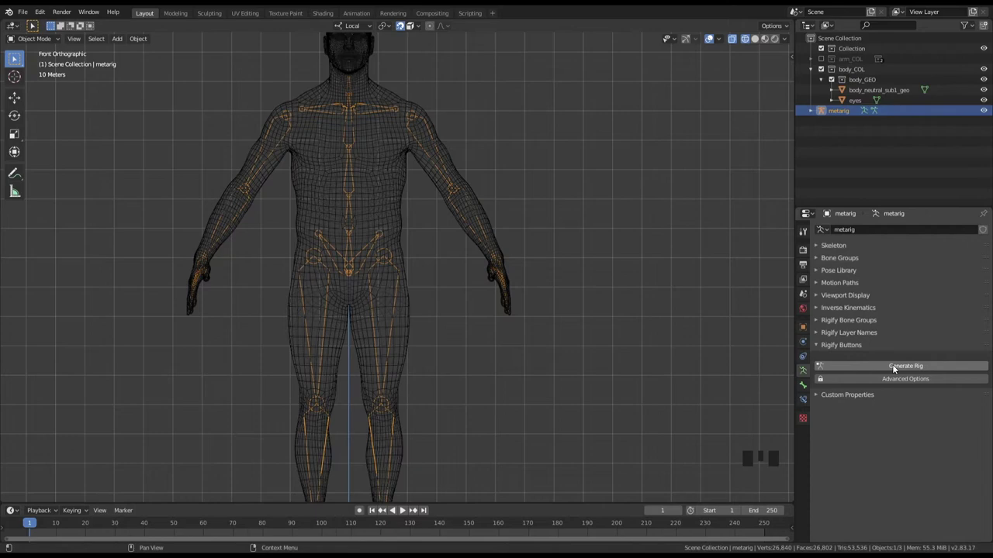
pyautogui.moveTo(896, 368); pyautogui.dragTo(632, 163)
pyautogui.moveTo(631, 163); pyautogui.dragTo(606, 201)
pyautogui.press('KP_1')
pyautogui.moveTo(631, 258); pyautogui.dragTo(985, 134)
pyautogui.click(984, 134)
pyautogui.moveTo(639, 287); pyautogui.dragTo(836, 144)
pyautogui.moveTo(836, 145); pyautogui.dragTo(689, 260)
pyautogui.moveTo(514, 288); pyautogui.dragTo(514, 276)
# View the rig from the front and show its transform and Rig Layers in the N sidebar.
pyautogui.press('KP_1')
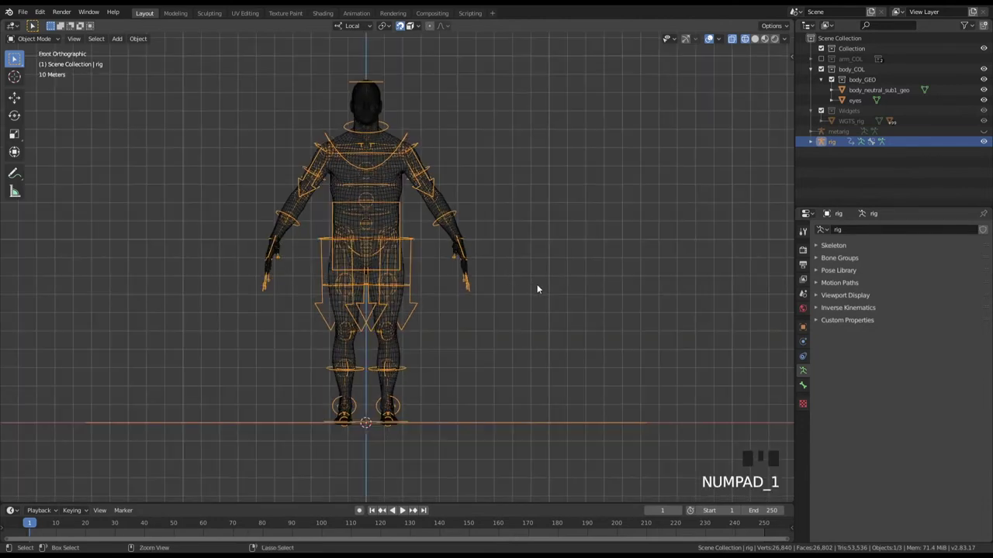
pyautogui.moveTo(407, 135); pyautogui.dragTo(694, 255)
pyautogui.press('n')
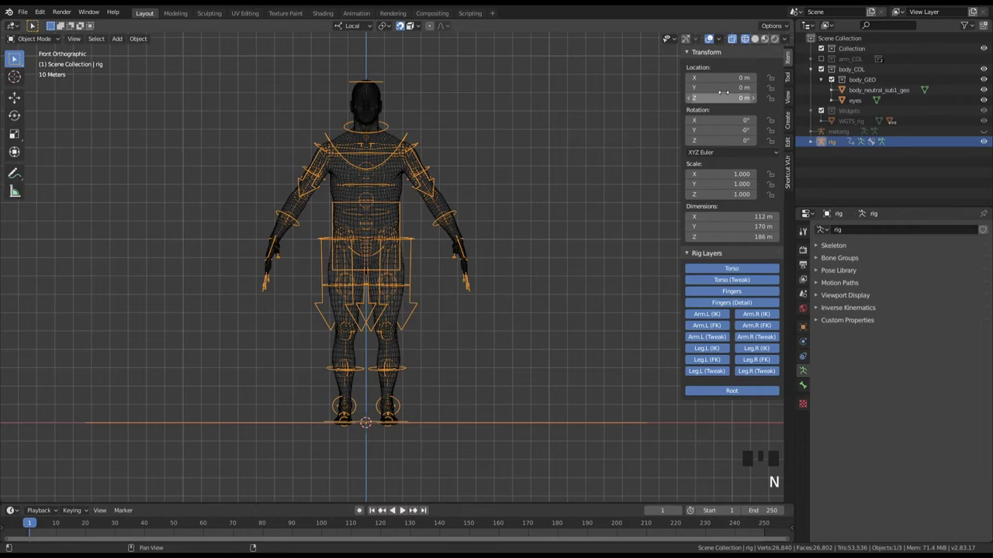
pyautogui.moveTo(607, 280); pyautogui.dragTo(735, 271)
# Toggle the Torso and other Rig Layers buttons off and on to review the control groups.
pyautogui.click(734, 272)
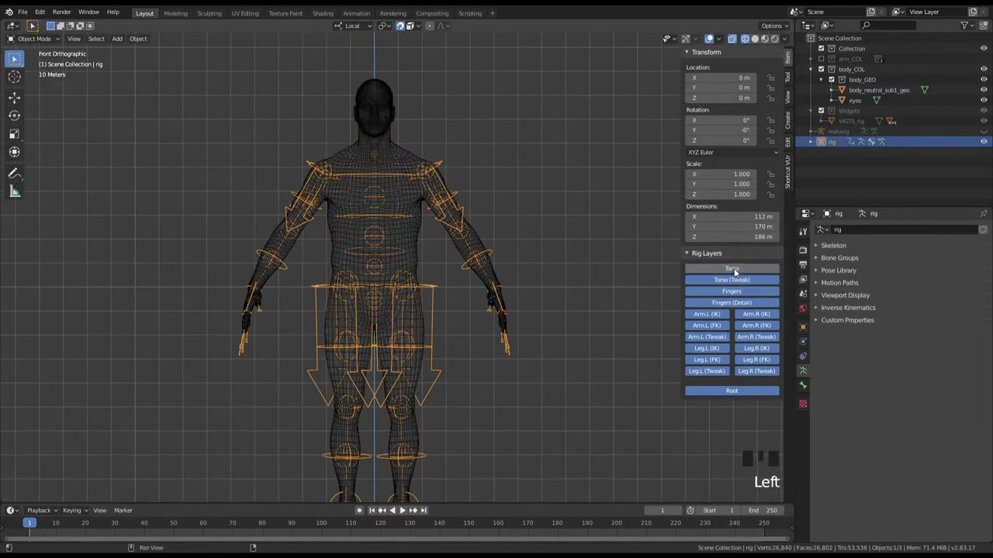
pyautogui.click(739, 280)
pyautogui.click(738, 281)
pyautogui.moveTo(737, 268); pyautogui.dragTo(737, 293)
pyautogui.moveTo(576, 294); pyautogui.dragTo(739, 291)
pyautogui.moveTo(739, 292); pyautogui.dragTo(739, 306)
pyautogui.click(735, 305)
pyautogui.moveTo(736, 305); pyautogui.dragTo(622, 270)
# Zoom in on the head and shoulders of the rigged body in front view.
pyautogui.moveTo(563, 327); pyautogui.dragTo(556, 293)
pyautogui.press('KP_1')
pyautogui.moveTo(514, 269); pyautogui.dragTo(409, 147)
pyautogui.moveTo(409, 147); pyautogui.dragTo(425, 147)
pyautogui.moveTo(425, 147); pyautogui.dragTo(355, 111)
# Select body_neutral_sub1_geo and the rig, and bring up parenting with Armature Deform Automatic Weights.
pyautogui.click(355, 112)
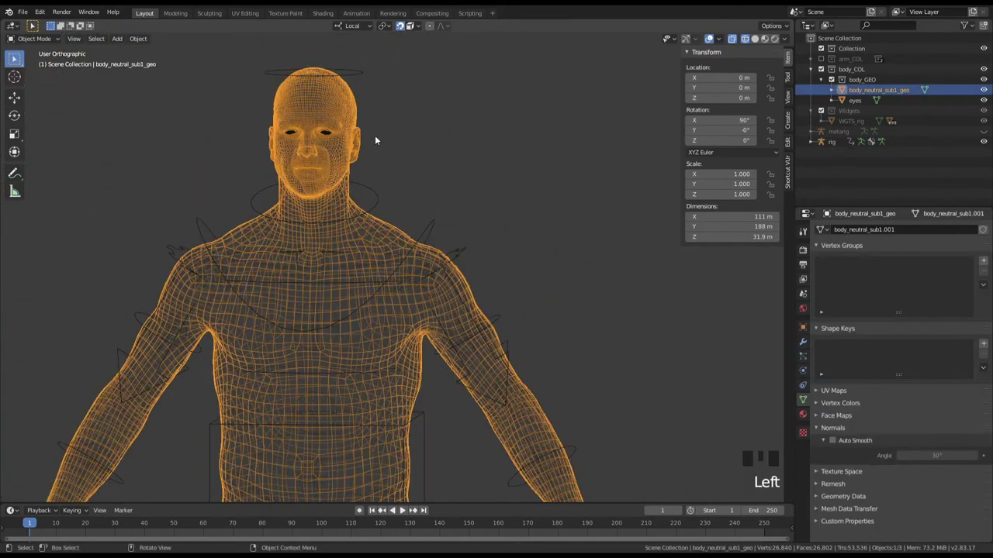
pyautogui.click(362, 76)
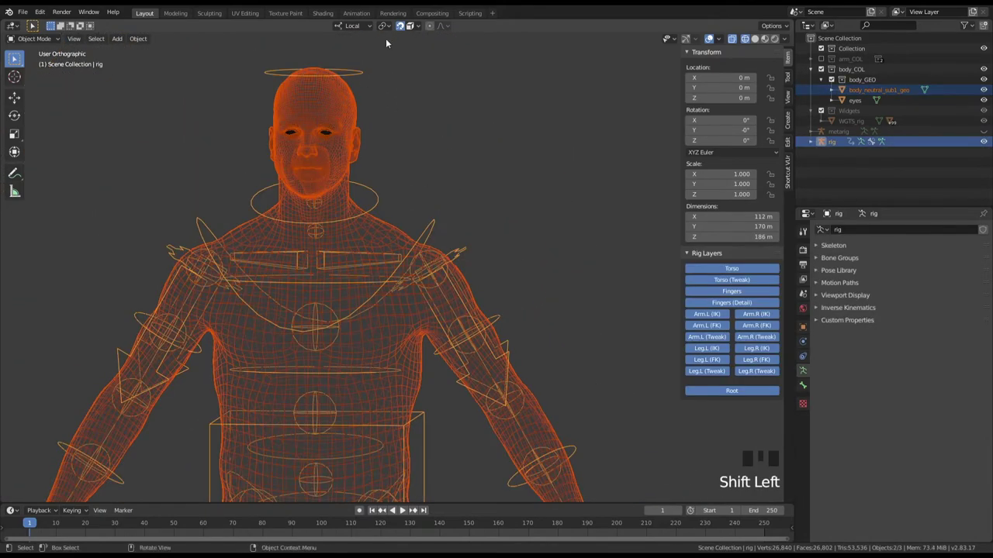
pyautogui.moveTo(402, 31); pyautogui.dragTo(451, 225)
pyautogui.press('ctrl+p')
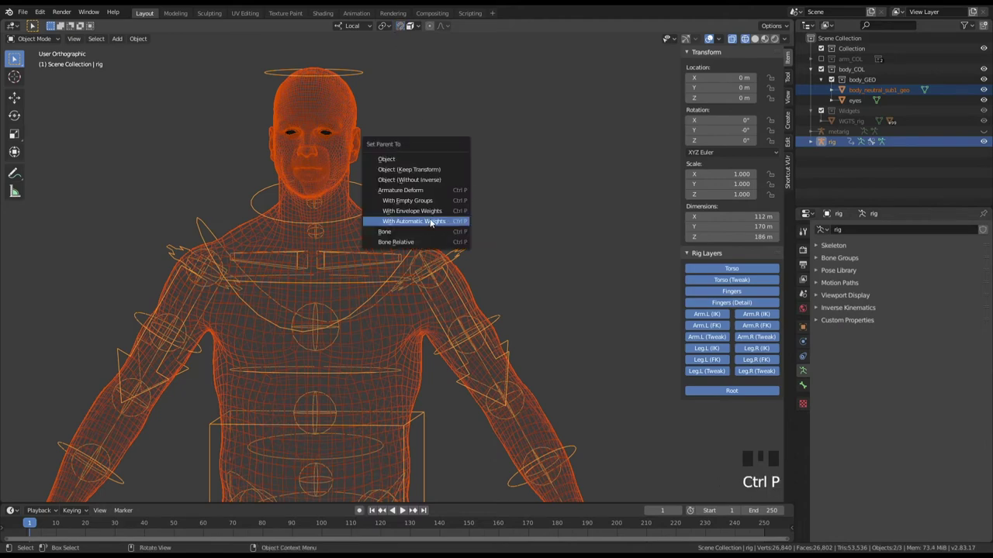
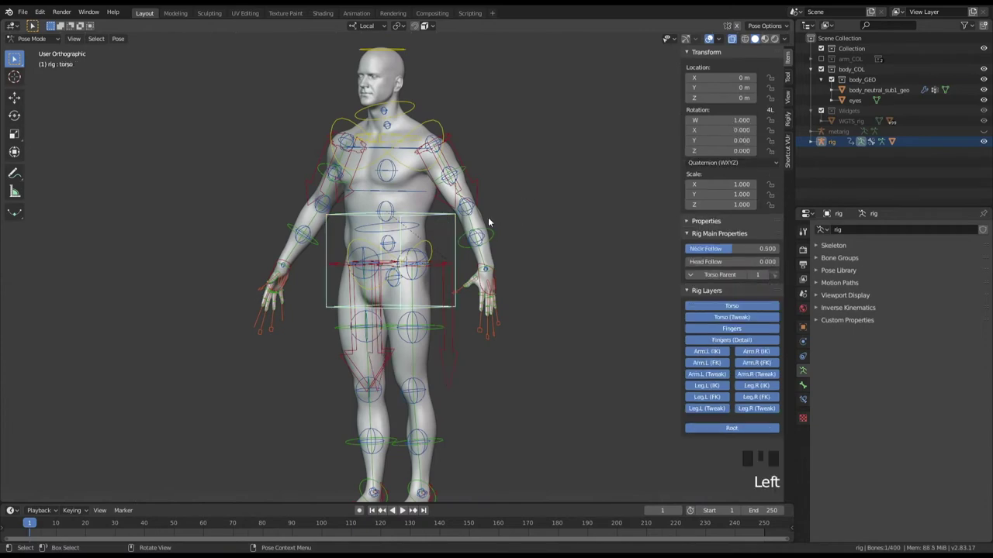
# Test-move the torso control sideways in front view, then cancel so the pose returns to rest.
pyautogui.press('g')
pyautogui.press('KP_1')
pyautogui.press('g')
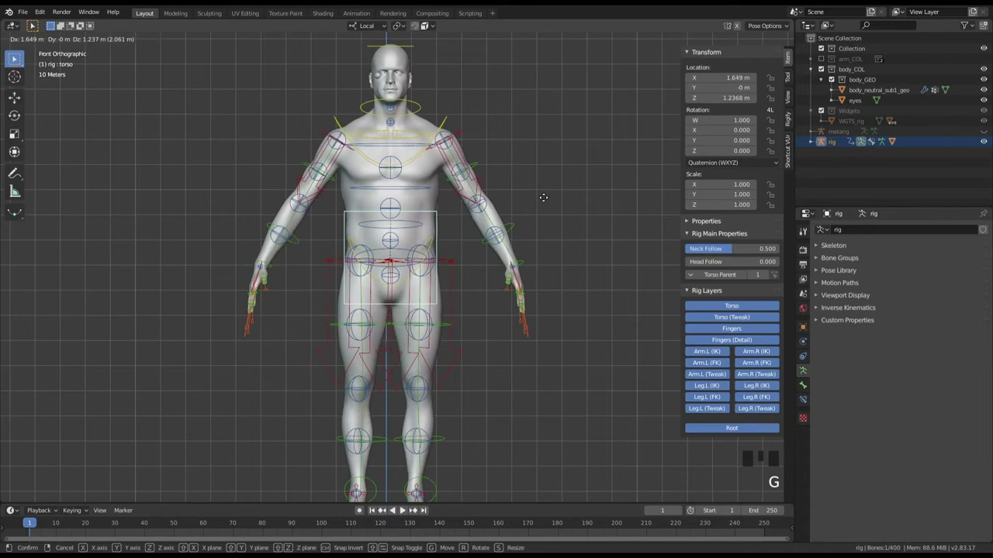
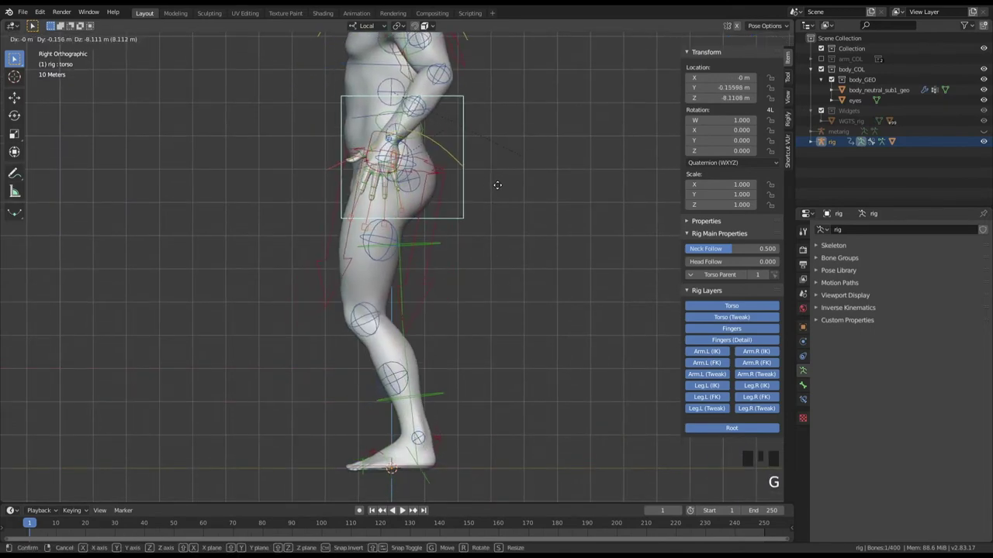
pyautogui.press('KP_1')
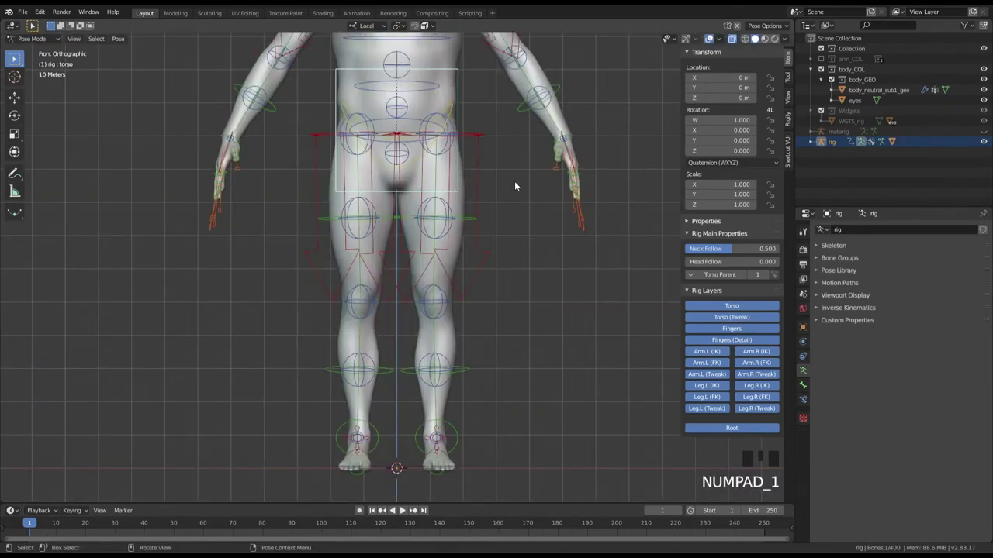
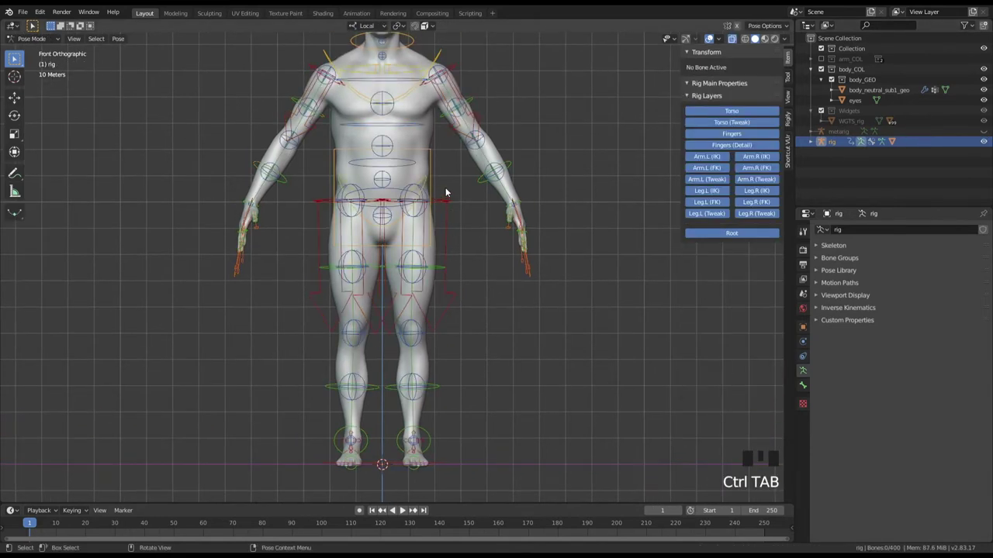
# Select the torso control, trial-move it, then start bending it to check the body follows.
pyautogui.click(436, 169)
pyautogui.press('g')
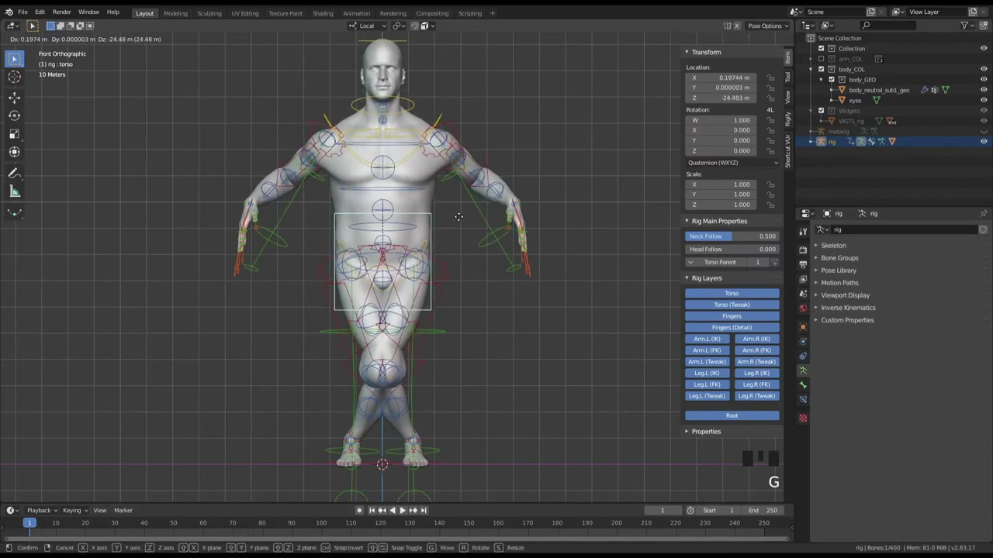
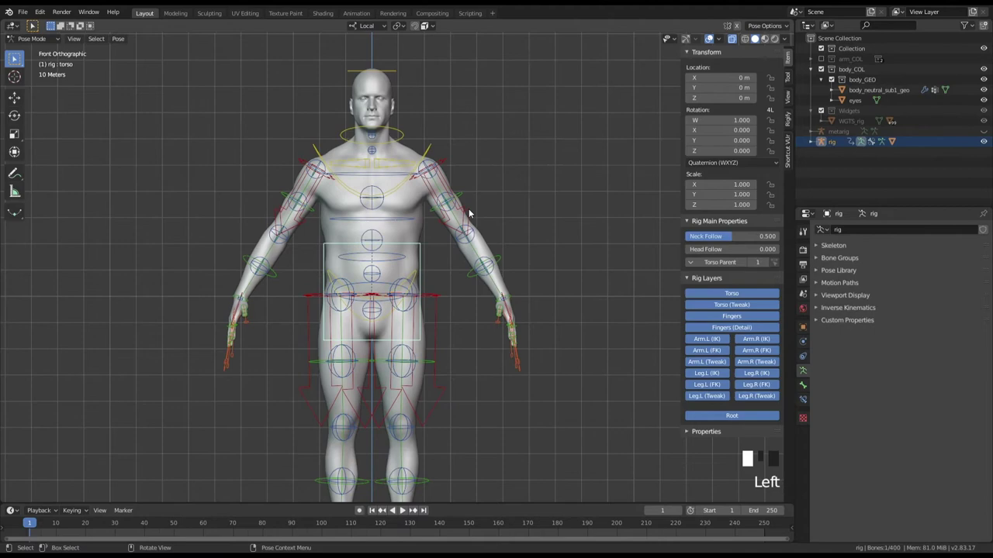
pyautogui.click(446, 262)
pyautogui.moveTo(476, 255); pyautogui.dragTo(467, 265)
pyautogui.press('KP_3')
# Cancel the torso bend and rotate the neck control to tilt the head slightly forward.
pyautogui.press('r')
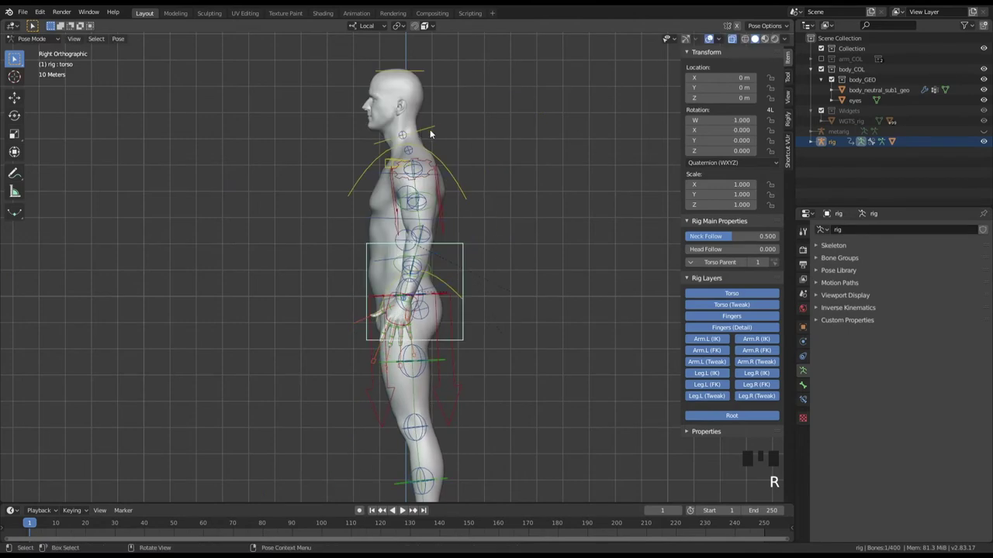
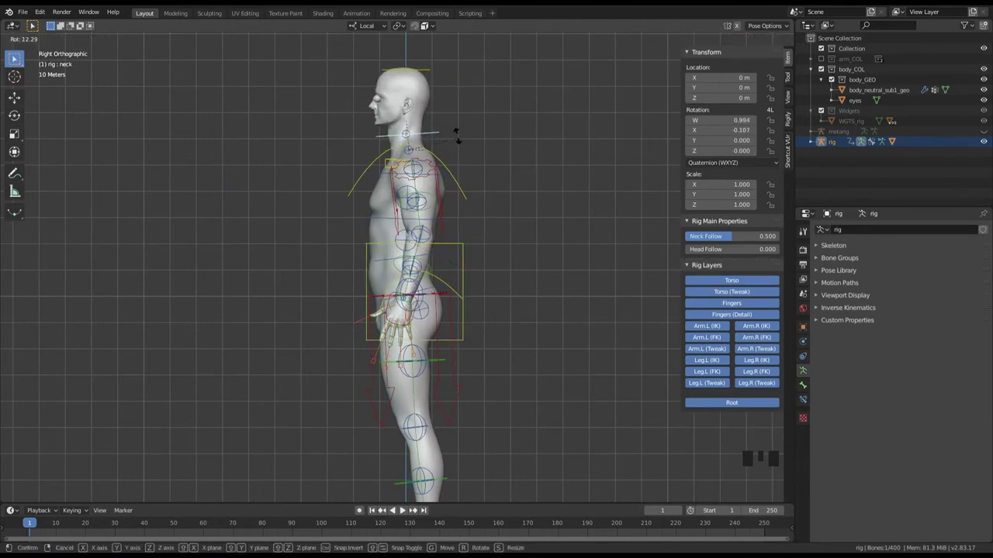
pyautogui.moveTo(401, 127); pyautogui.dragTo(580, 150)
pyautogui.press('r')
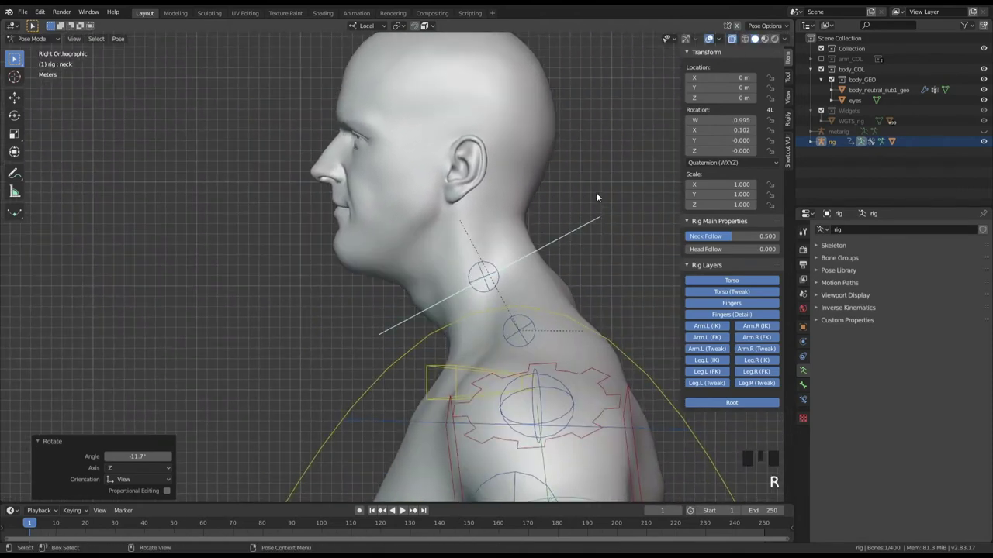
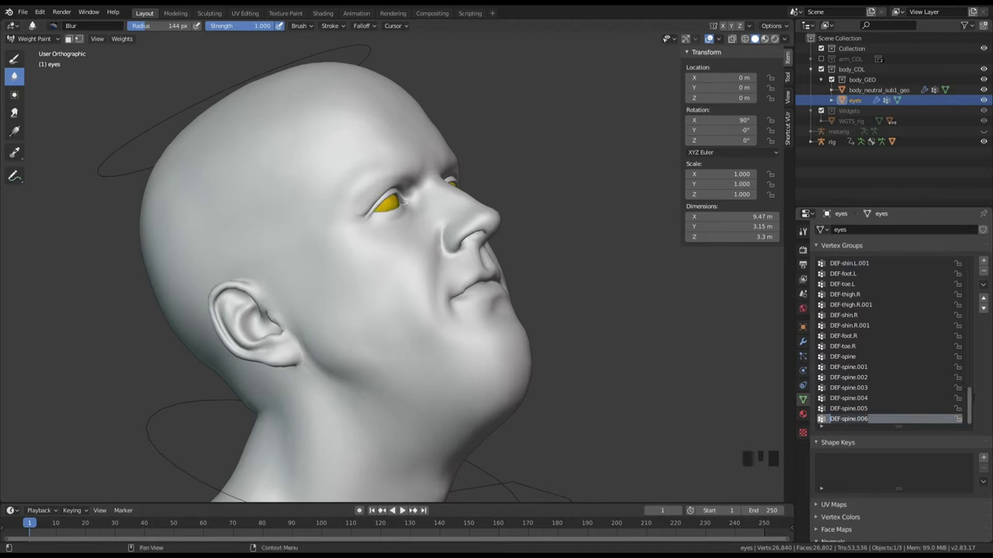
# Delete all vertex groups from the eyes object.
pyautogui.moveTo(986, 288); pyautogui.dragTo(944, 418)
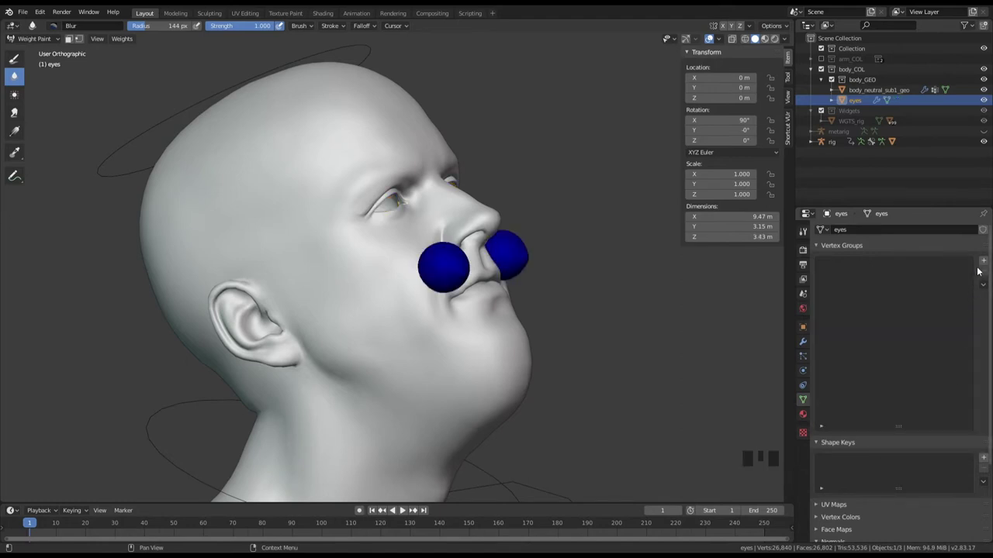
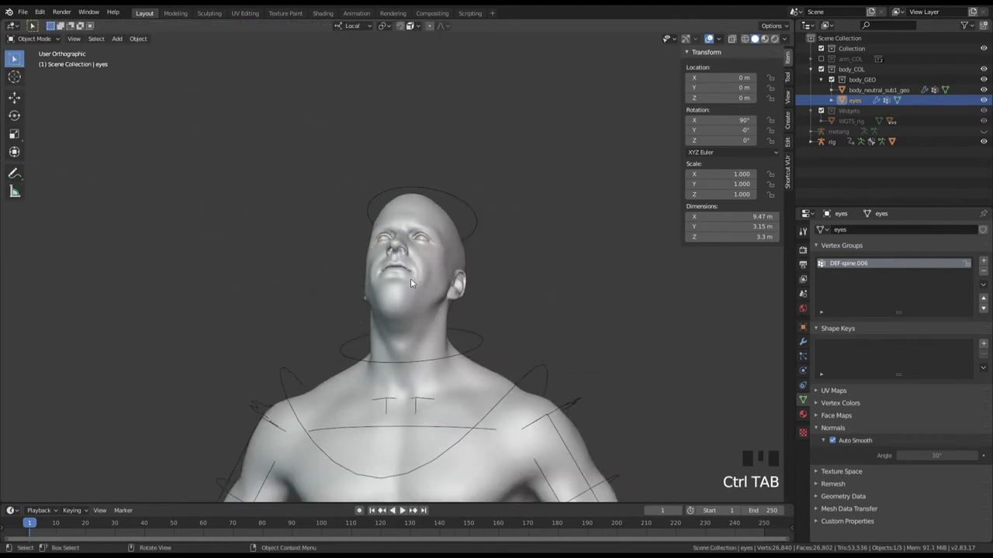
# Reset the head control's rotation so the head faces straight forward in front view.
pyautogui.click(474, 212)
pyautogui.moveTo(524, 266); pyautogui.dragTo(536, 208)
pyautogui.press('KP_1')
pyautogui.moveTo(536, 255); pyautogui.dragTo(481, 227)
pyautogui.press('KP_1')
pyautogui.moveTo(464, 196); pyautogui.dragTo(809, 346)
pyautogui.click(434, 240)
# Leave the body mesh and select the character rig in the viewport.
pyautogui.click(806, 340)
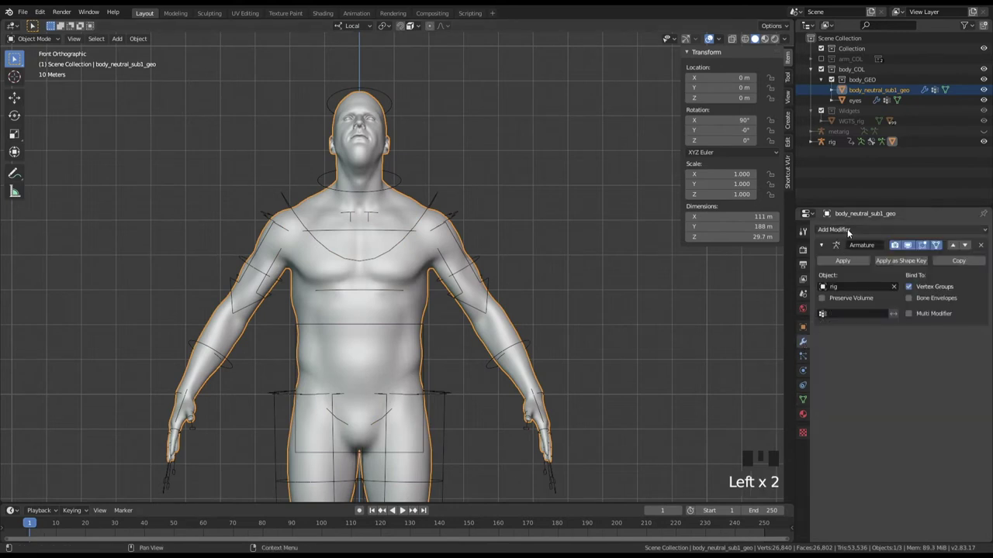
pyautogui.moveTo(851, 232); pyautogui.dragTo(705, 260)
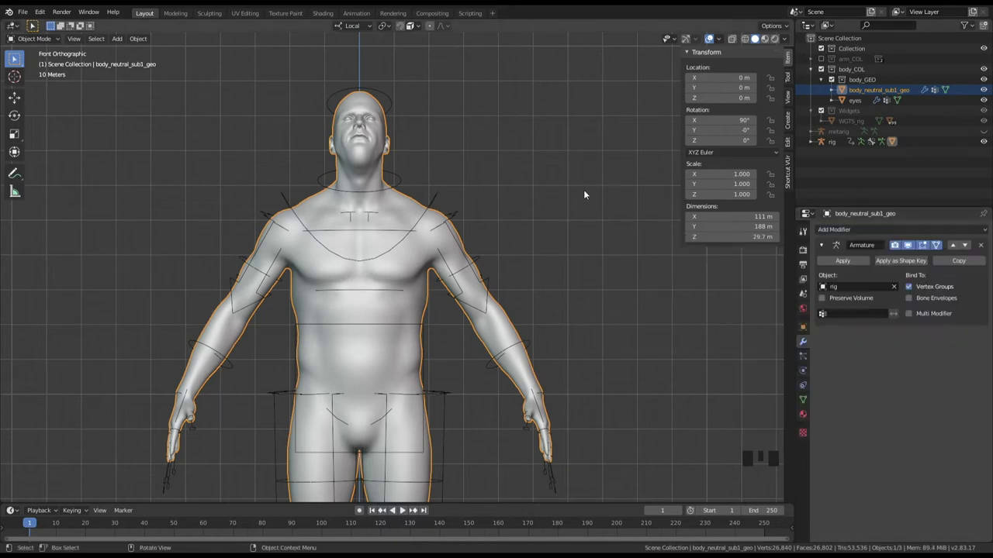
pyautogui.click(586, 207)
pyautogui.moveTo(473, 224); pyautogui.dragTo(408, 137)
pyautogui.click(408, 136)
# Switch the rig into Pose Mode, orbit around it and select the chest control.
pyautogui.press('ctrl+Tab')
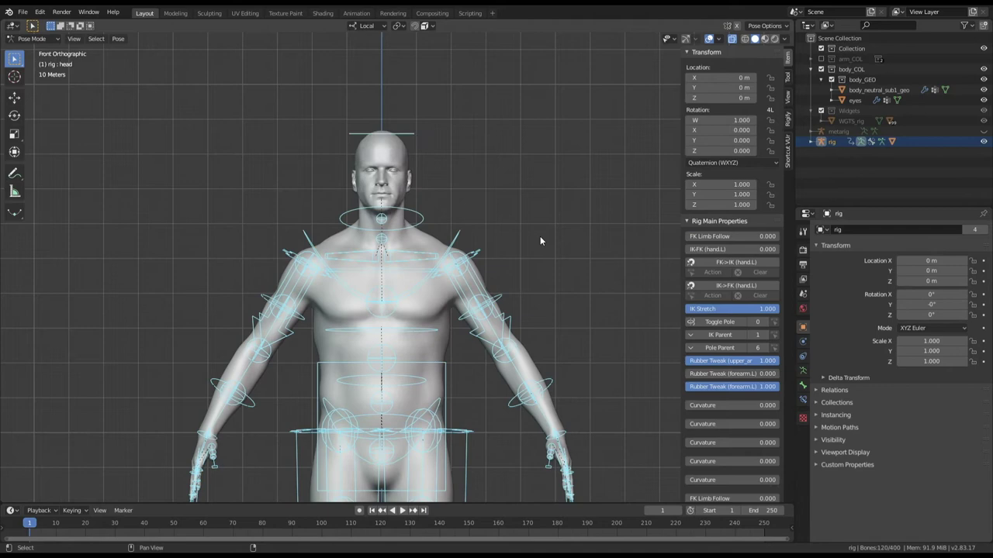
pyautogui.doubleClick(536, 268)
pyautogui.moveTo(529, 252); pyautogui.dragTo(491, 273)
pyautogui.moveTo(446, 167); pyautogui.dragTo(435, 107)
pyautogui.click(435, 107)
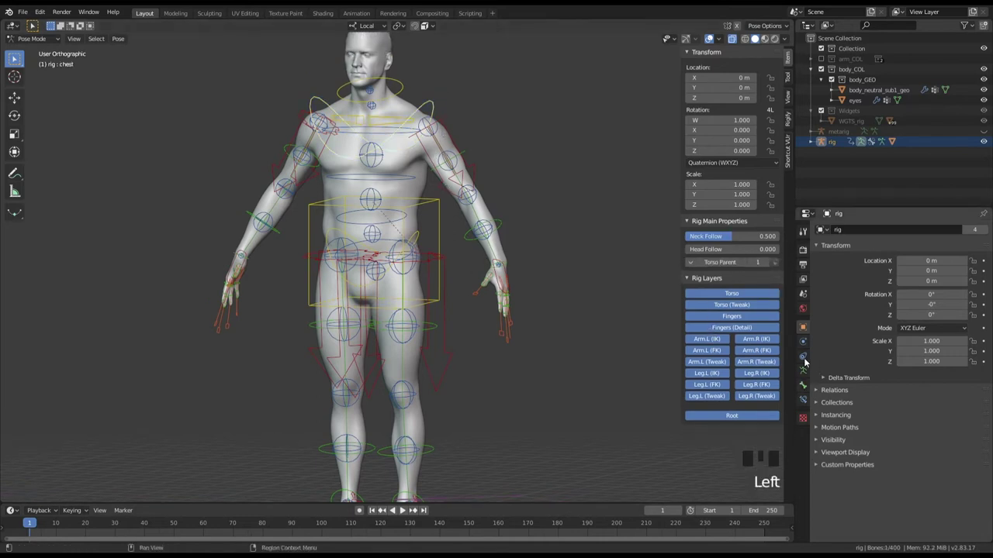
# Show the armature data settings and view the body as wireframe from the front.
pyautogui.click(809, 370)
pyautogui.moveTo(832, 257); pyautogui.dragTo(524, 262)
pyautogui.middleClick(524, 262)
pyautogui.press('KP_1')
pyautogui.moveTo(407, 171); pyautogui.dragTo(426, 195)
pyautogui.press('Tab')
pyautogui.press('shift+z')
# Test-rotate a few rig controls in front view and reset them.
pyautogui.moveTo(421, 204); pyautogui.dragTo(491, 247)
pyautogui.press('Tab')
pyautogui.moveTo(515, 156); pyautogui.dragTo(512, 228)
pyautogui.press('Tab')
pyautogui.moveTo(502, 242); pyautogui.dragTo(503, 256)
pyautogui.press('KP_1')
pyautogui.moveTo(529, 263); pyautogui.dragTo(513, 273)
pyautogui.press('Tab')
# Browse the rig's bone groups (FK, IK, Special, Tweak, Extra, Root) in the armature settings.
pyautogui.moveTo(509, 342); pyautogui.dragTo(842, 320)
pyautogui.click(842, 321)
pyautogui.moveTo(926, 401); pyautogui.dragTo(515, 294)
pyautogui.middleClick(515, 294)
pyautogui.press('Tab')
pyautogui.moveTo(573, 392); pyautogui.dragTo(591, 377)
pyautogui.press('Tab')
pyautogui.moveTo(925, 404); pyautogui.dragTo(847, 321)
pyautogui.click(928, 403)
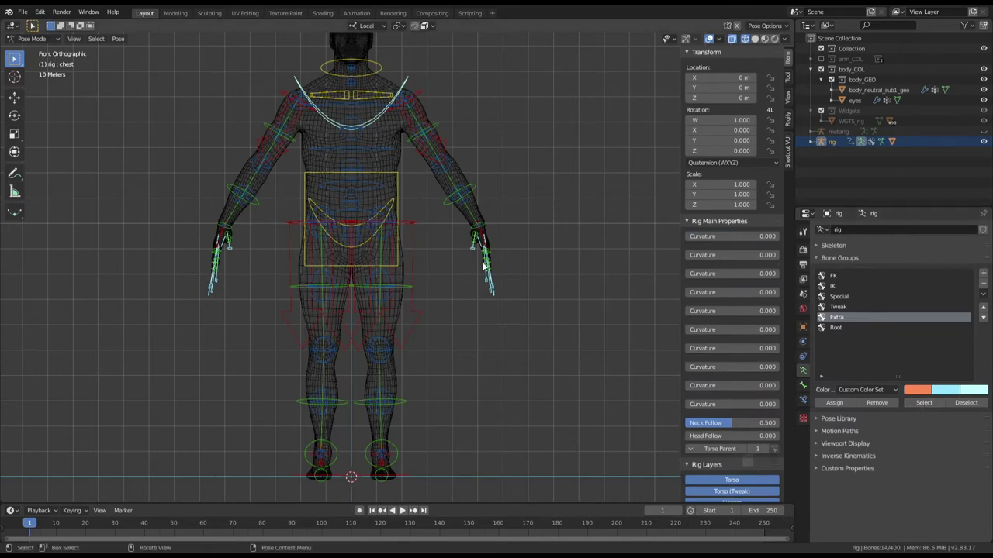
pyautogui.press('alt+a')
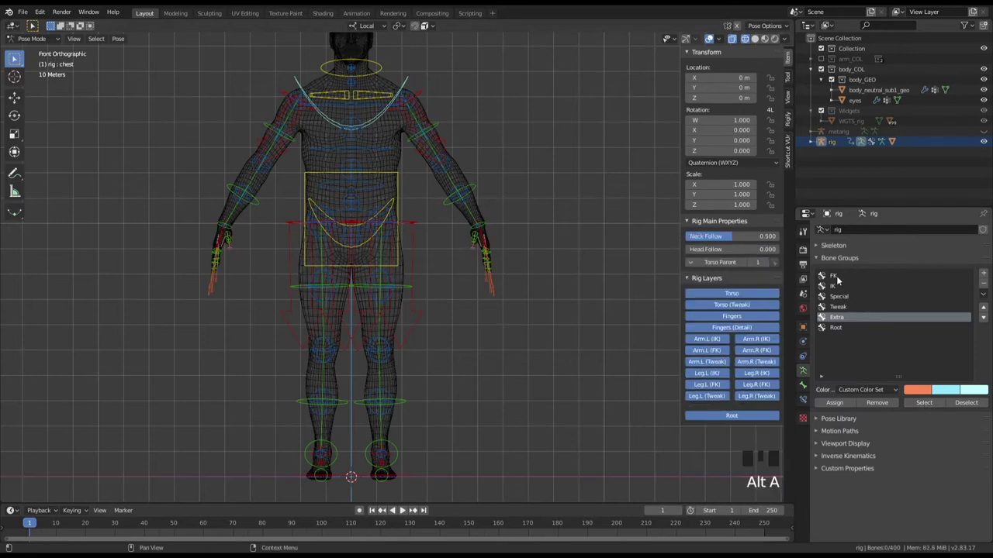
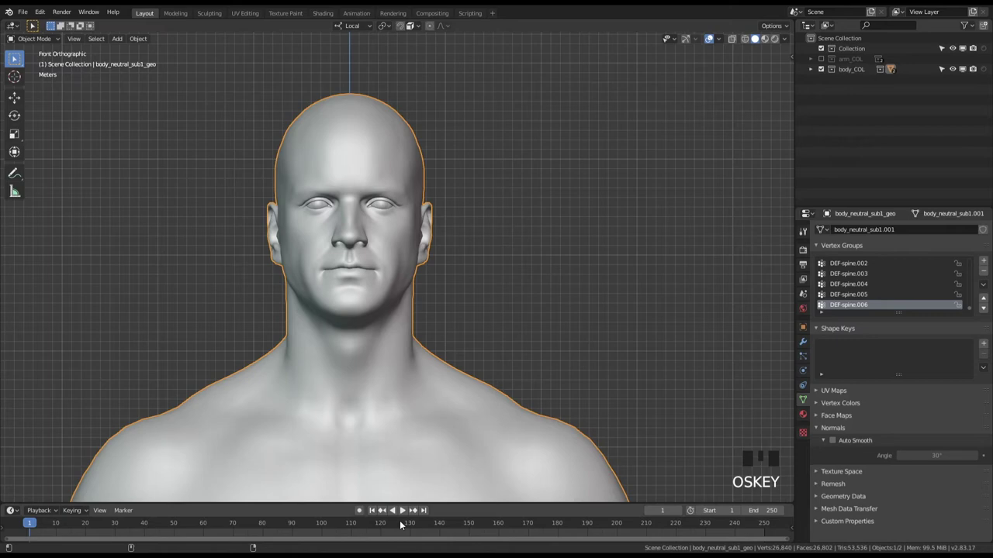
# Delete all vertex groups from the body mesh in front view.
pyautogui.moveTo(428, 284); pyautogui.dragTo(482, 239)
pyautogui.press('KP_1')
pyautogui.moveTo(469, 217); pyautogui.dragTo(986, 287)
pyautogui.moveTo(986, 288); pyautogui.dragTo(934, 414)
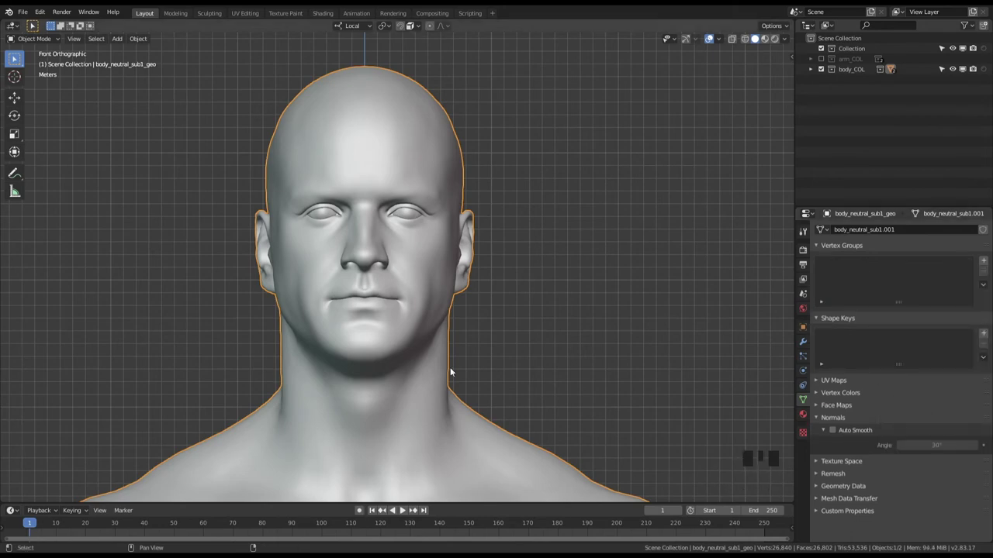
# Reframe on the head and add a Basis shape key to the body.
pyautogui.moveTo(418, 266); pyautogui.dragTo(376, 161)
pyautogui.moveTo(376, 160); pyautogui.dragTo(456, 265)
pyautogui.moveTo(455, 265); pyautogui.dragTo(380, 241)
pyautogui.click(380, 241)
pyautogui.click(984, 246)
pyautogui.middleClick(394, 168)
pyautogui.moveTo(388, 176); pyautogui.dragTo(447, 267)
pyautogui.moveTo(447, 267); pyautogui.dragTo(806, 401)
pyautogui.click(806, 401)
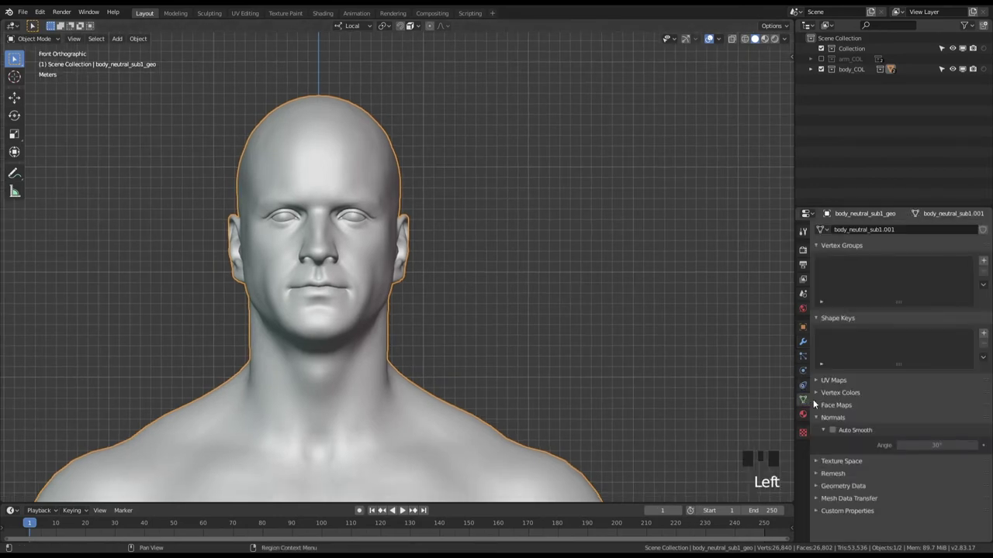
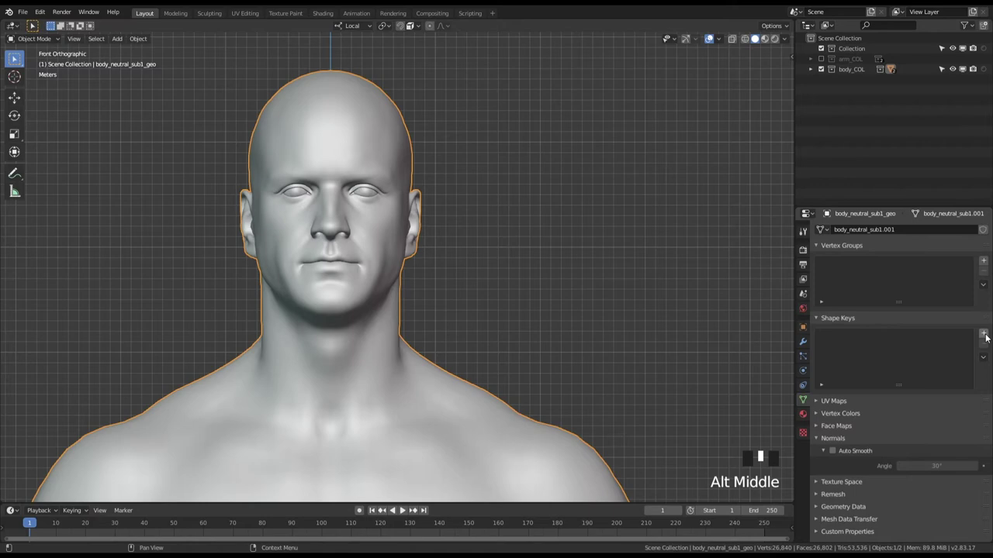
pyautogui.moveTo(988, 334); pyautogui.dragTo(802, 332)
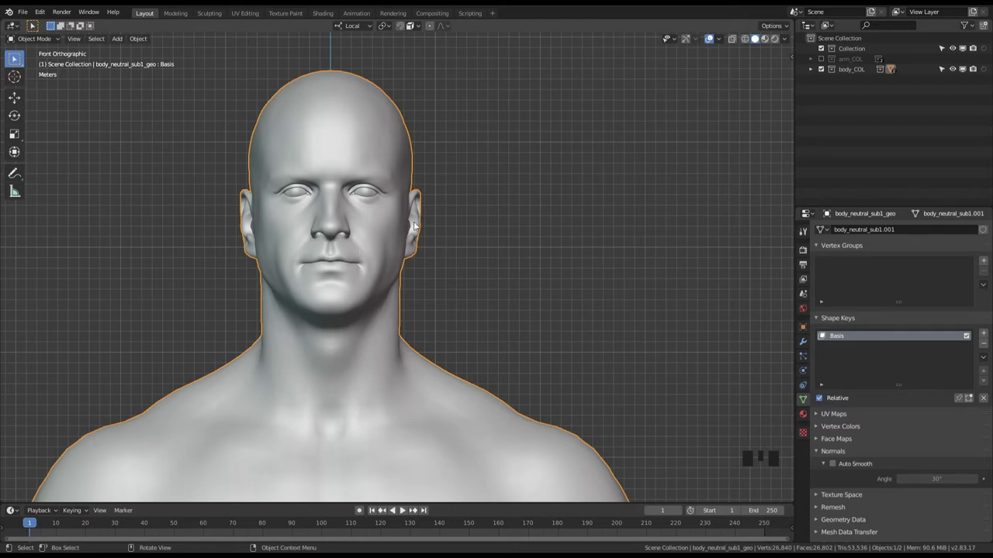
# Add a second shape key named shape1 and test its value at 1.000.
pyautogui.moveTo(383, 247); pyautogui.dragTo(429, 260)
pyautogui.moveTo(430, 261); pyautogui.dragTo(986, 335)
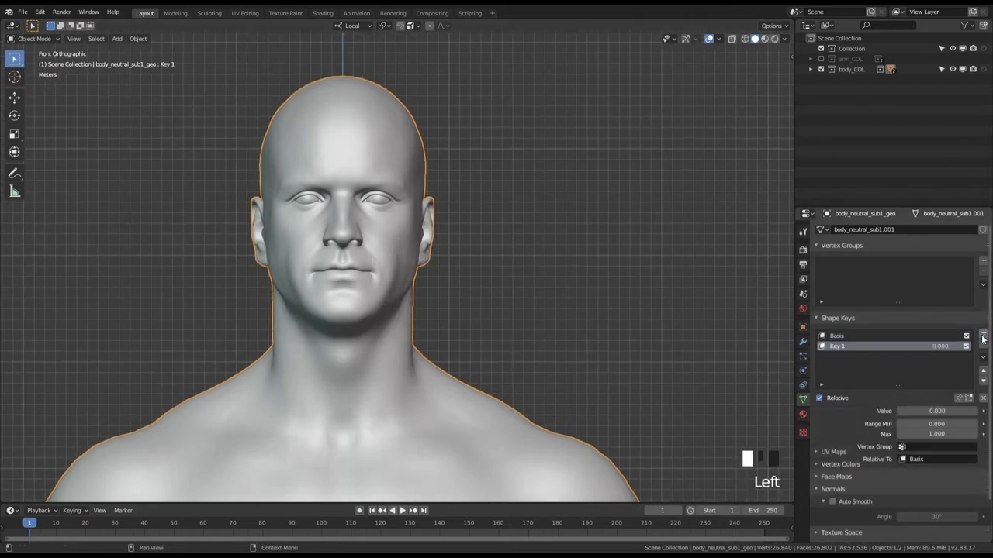
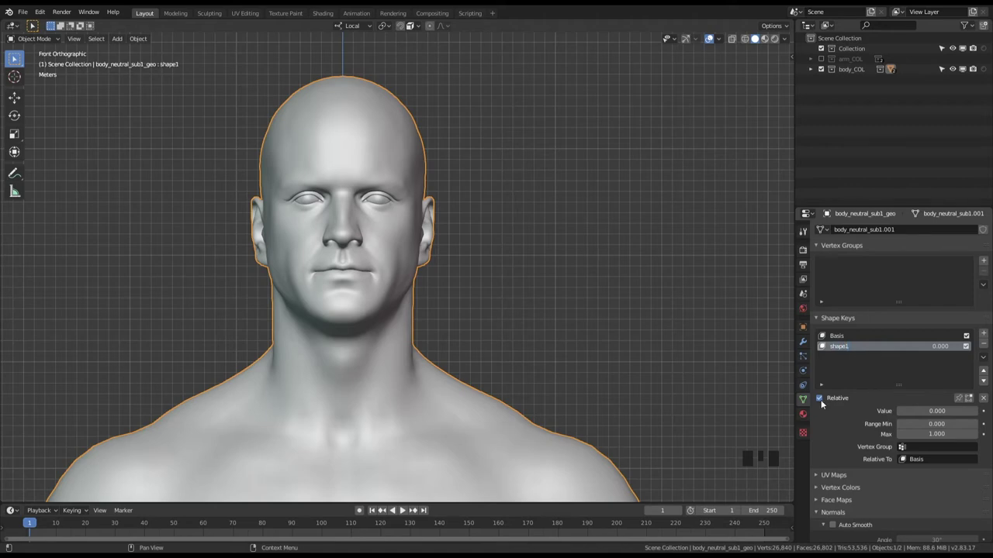
pyautogui.middleClick(820, 345)
pyautogui.click(821, 345)
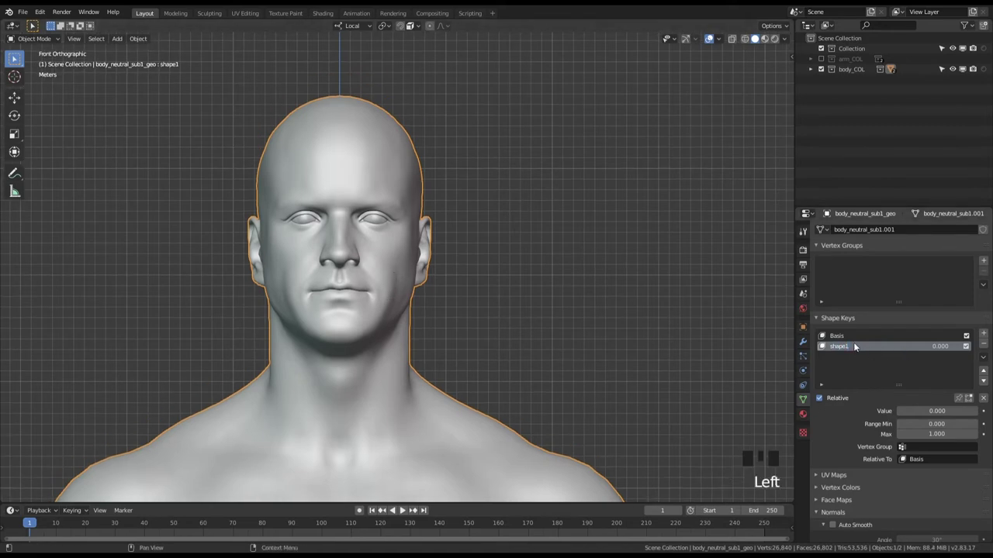
pyautogui.moveTo(858, 347); pyautogui.dragTo(855, 356)
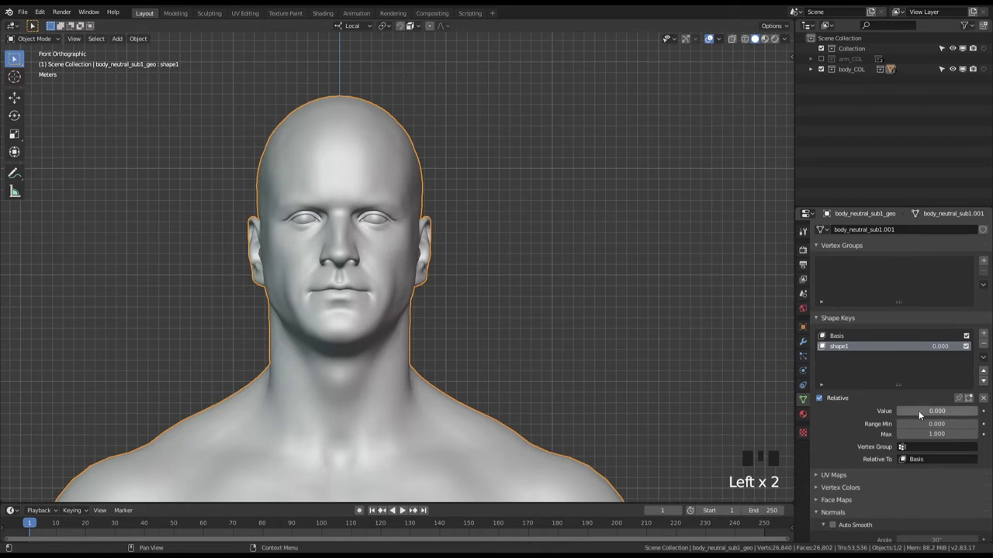
pyautogui.moveTo(919, 413); pyautogui.dragTo(380, 281)
pyautogui.click(384, 282)
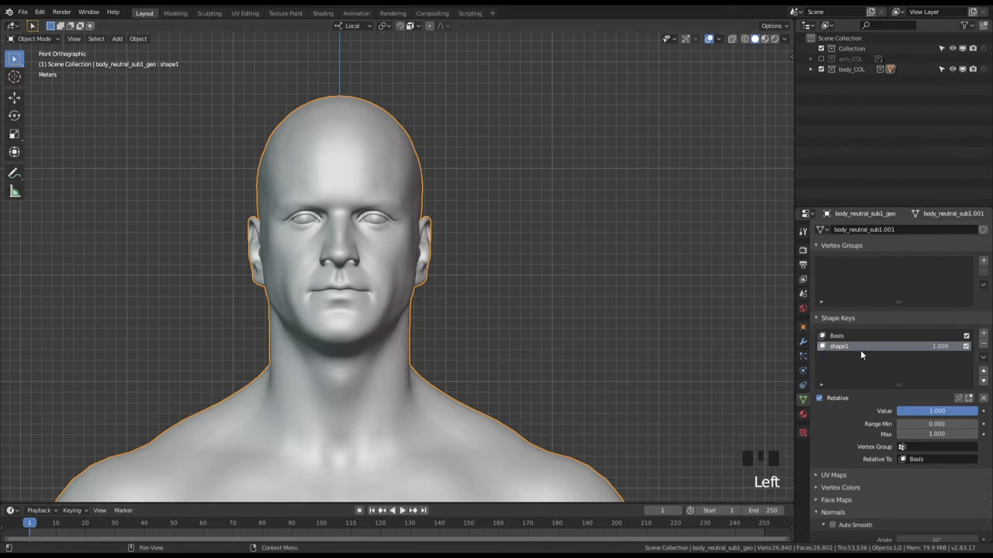
pyautogui.click(858, 350)
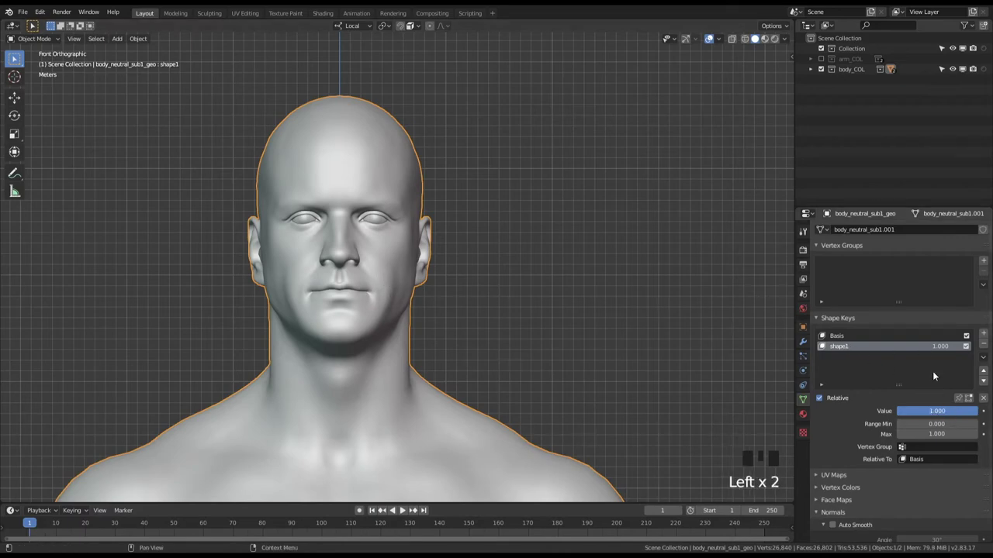
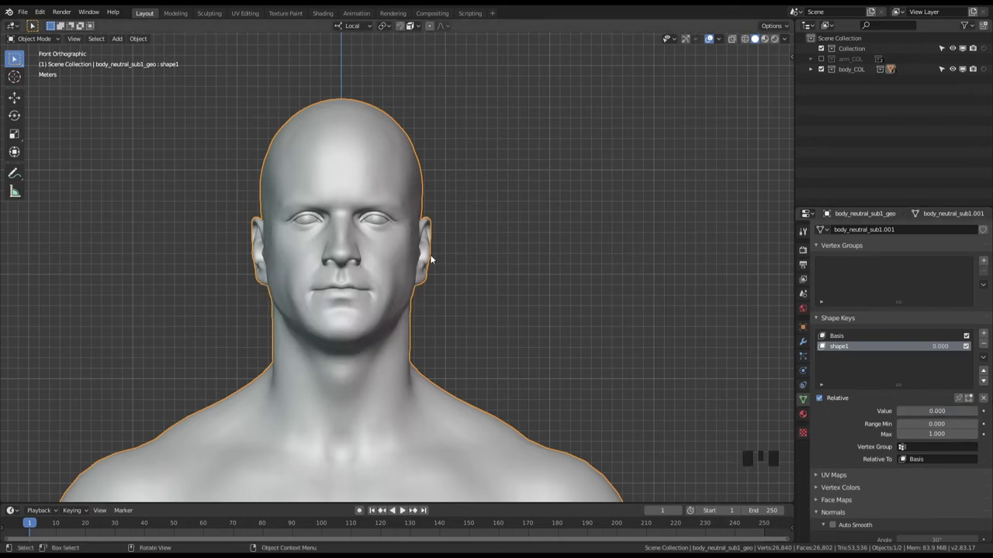
# Duplicate the body mesh and place the copy to the left of the original.
pyautogui.moveTo(415, 265); pyautogui.dragTo(404, 264)
pyautogui.press('KP_1')
pyautogui.moveTo(421, 271); pyautogui.dragTo(397, 252)
pyautogui.click(397, 252)
pyautogui.press('shift+d')
pyautogui.moveTo(374, 246); pyautogui.dragTo(785, 41)
pyautogui.moveTo(785, 41); pyautogui.dragTo(347, 197)
pyautogui.moveTo(347, 197); pyautogui.dragTo(244, 243)
pyautogui.click(244, 243)
# Stretch the copy's head taller in Edit Mode and finish reshaping it.
pyautogui.press('Tab')
pyautogui.press('Tab')
pyautogui.press('Tab')
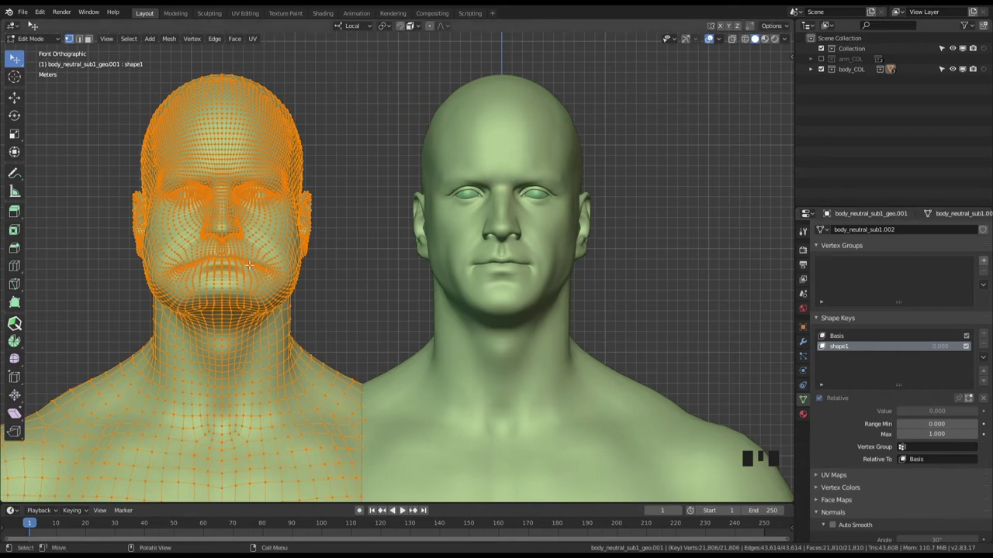
pyautogui.press('Tab')
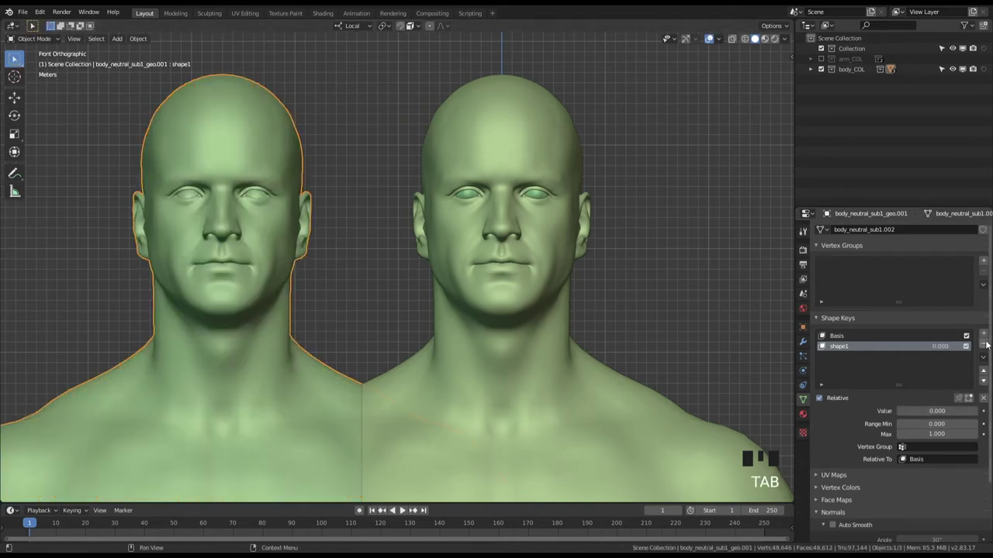
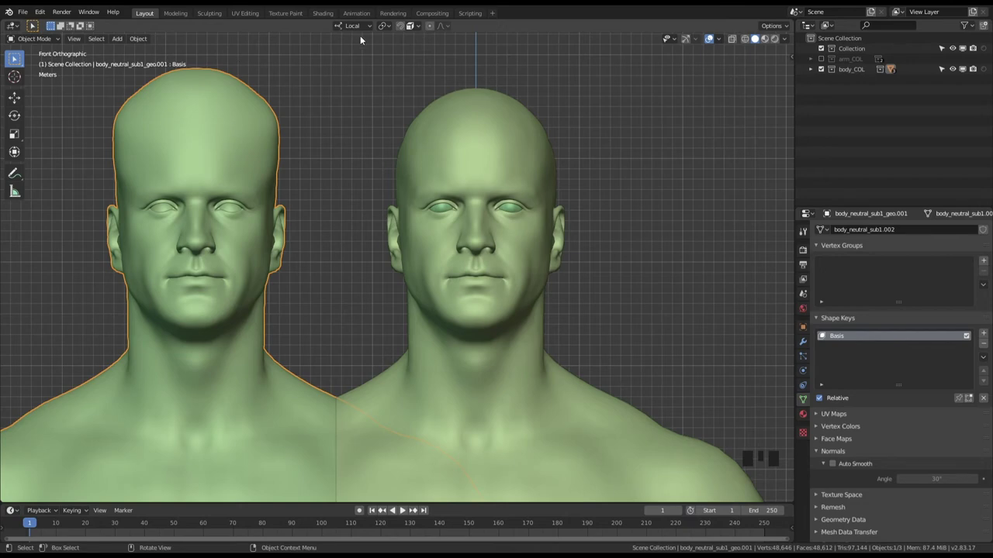
# Select the stretched copy with the original and add the copy's shape as a shape key on the original.
pyautogui.moveTo(248, 138); pyautogui.dragTo(292, 151)
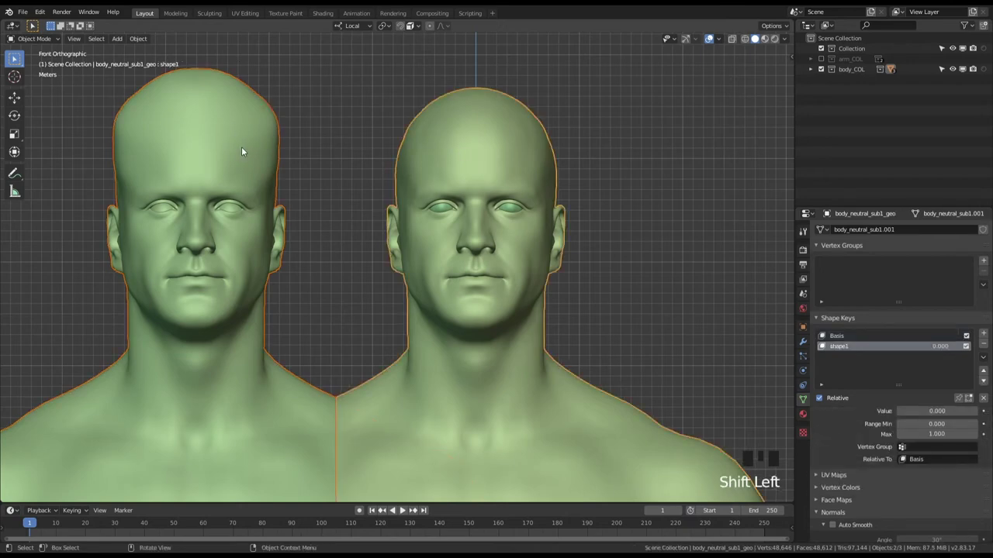
pyautogui.click(243, 142)
pyautogui.click(479, 131)
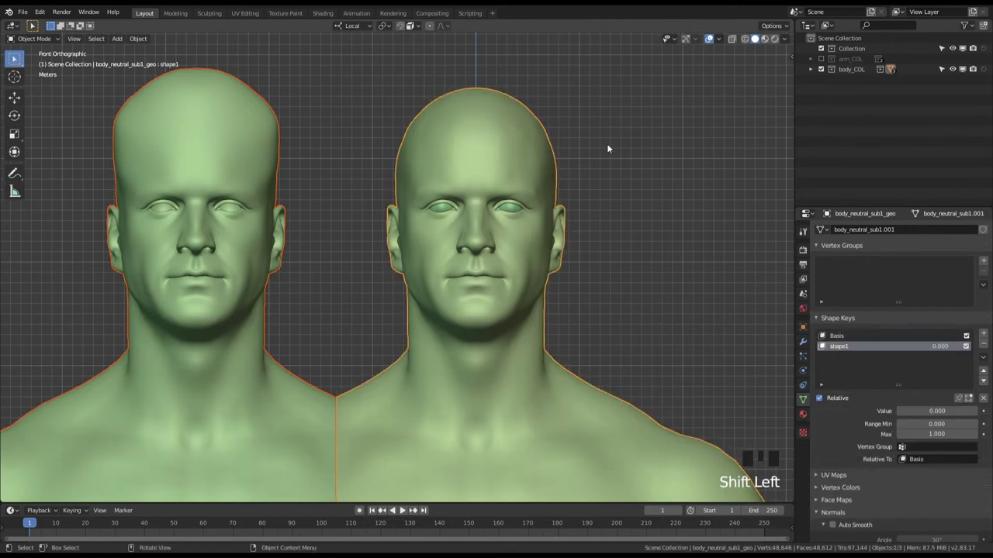
pyautogui.moveTo(989, 357); pyautogui.dragTo(802, 411)
pyautogui.click(802, 410)
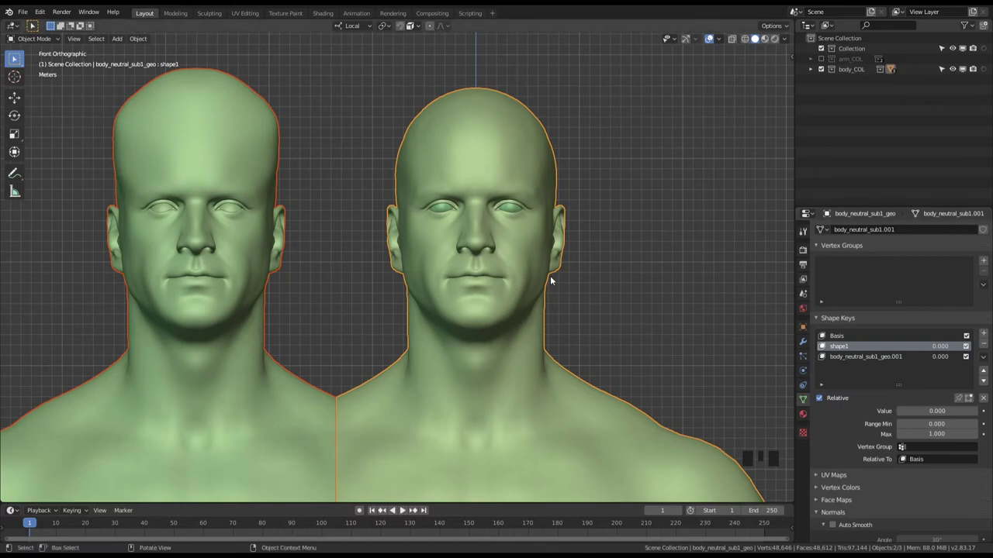
# Check the copy, then select the original body and its Basis shape key.
pyautogui.moveTo(521, 145); pyautogui.dragTo(464, 216)
pyautogui.moveTo(464, 217); pyautogui.dragTo(226, 161)
pyautogui.click(226, 160)
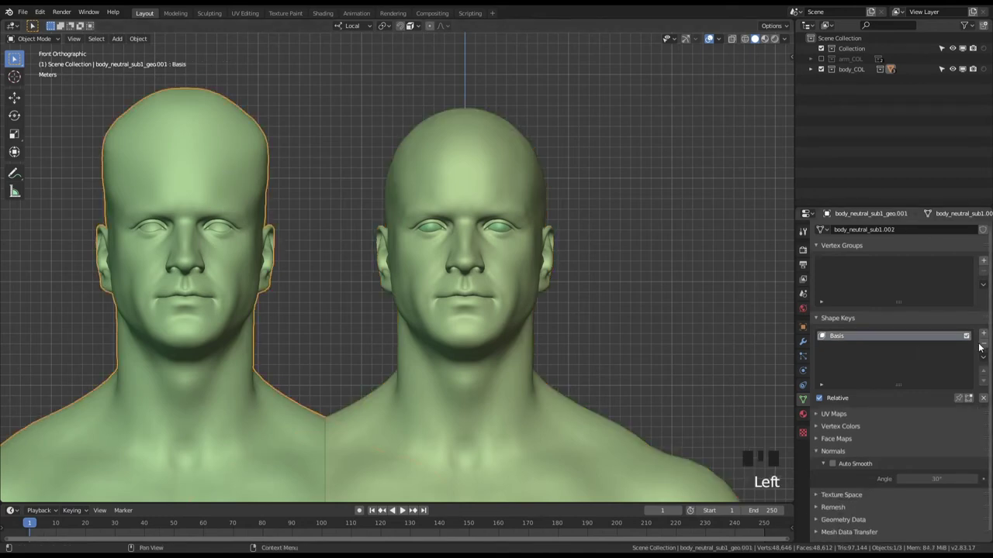
pyautogui.moveTo(987, 346); pyautogui.dragTo(331, 215)
pyautogui.press('Tab')
pyautogui.press('Tab')
pyautogui.click(484, 174)
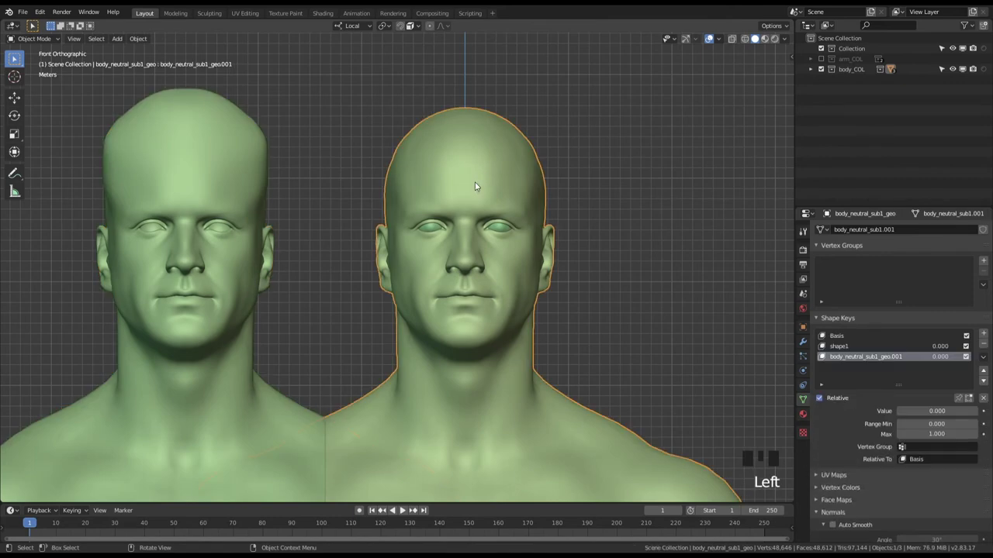
pyautogui.moveTo(507, 177); pyautogui.dragTo(525, 95)
pyautogui.moveTo(525, 94); pyautogui.dragTo(842, 358)
pyautogui.click(845, 336)
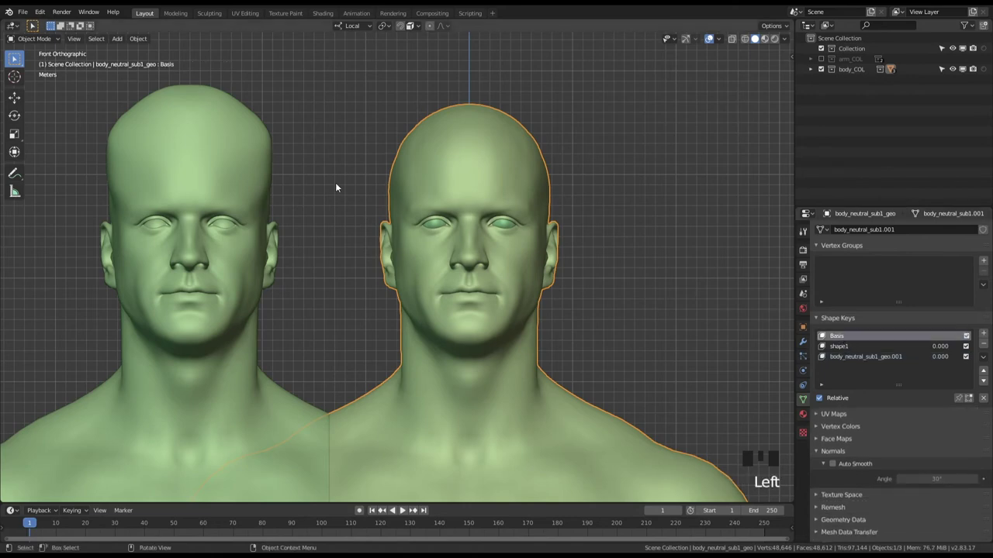
# Preview the new Basis.001 shape key at full strength on the body.
pyautogui.click(487, 149)
pyautogui.moveTo(215, 145); pyautogui.dragTo(285, 189)
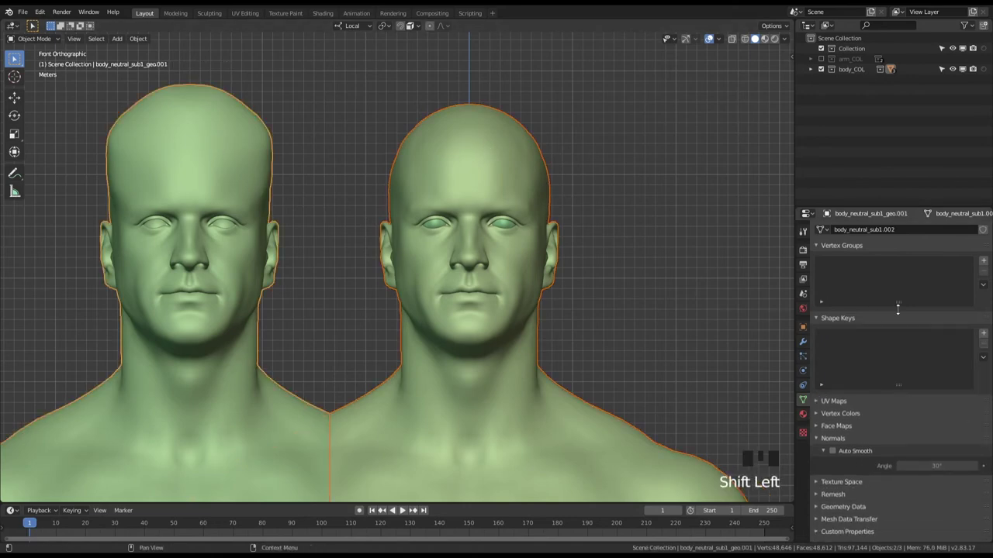
pyautogui.moveTo(986, 359); pyautogui.dragTo(802, 426)
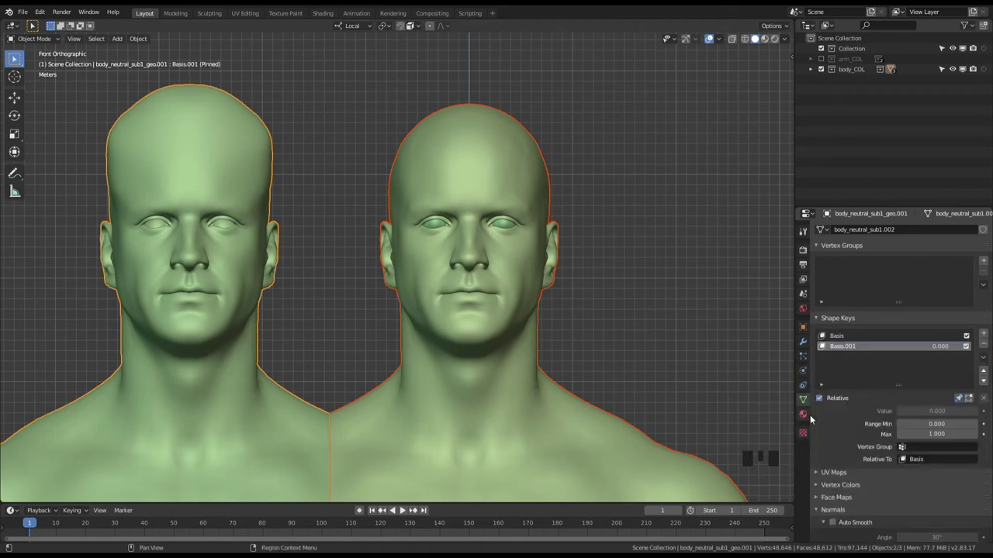
pyautogui.moveTo(852, 348); pyautogui.dragTo(857, 349)
pyautogui.moveTo(915, 413); pyautogui.dragTo(370, 179)
pyautogui.moveTo(284, 166); pyautogui.dragTo(597, 286)
pyautogui.moveTo(253, 139); pyautogui.dragTo(406, 265)
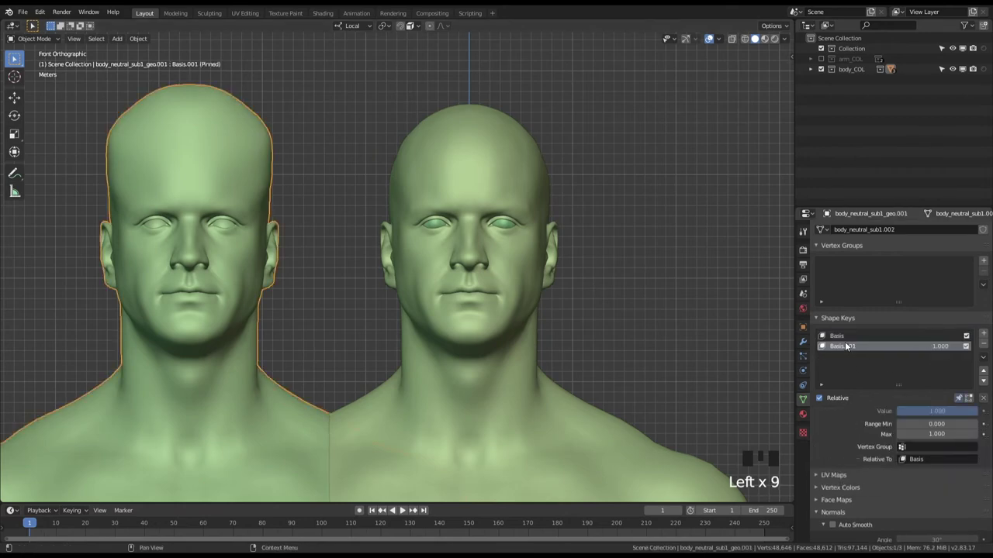
# Rename the Basis.001 shape key to shape1.
pyautogui.click(848, 338)
pyautogui.click(886, 351)
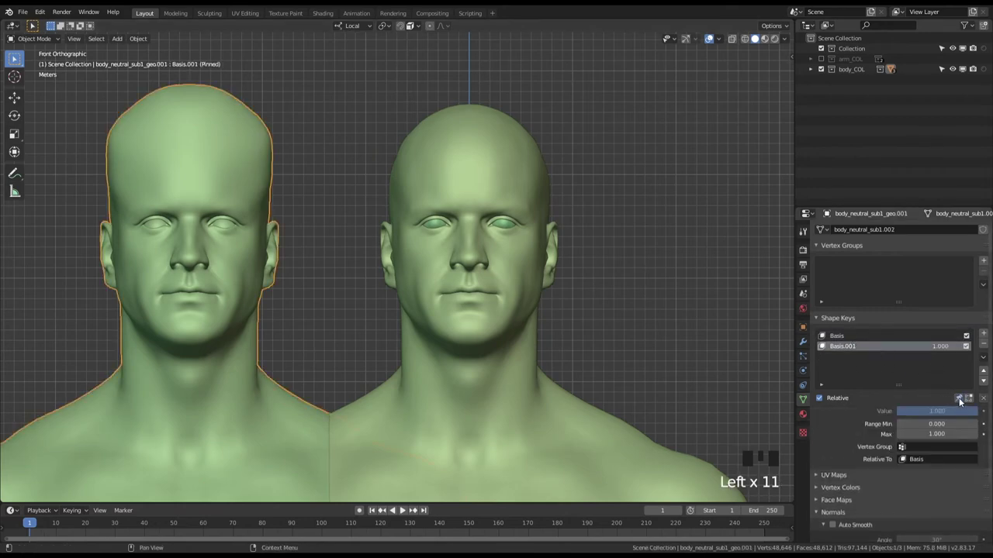
pyautogui.click(963, 401)
pyautogui.moveTo(954, 418); pyautogui.dragTo(963, 398)
pyautogui.moveTo(869, 350); pyautogui.dragTo(963, 405)
pyautogui.moveTo(950, 415); pyautogui.dragTo(255, 159)
pyautogui.moveTo(255, 159); pyautogui.dragTo(287, 176)
pyautogui.press('KP_1')
# Set shape1 back to 0.000 and review the body's shape key list.
pyautogui.moveTo(253, 179); pyautogui.dragTo(630, 268)
pyautogui.moveTo(849, 347); pyautogui.dragTo(761, 350)
pyautogui.moveTo(215, 154); pyautogui.dragTo(311, 227)
pyautogui.moveTo(987, 359); pyautogui.dragTo(850, 337)
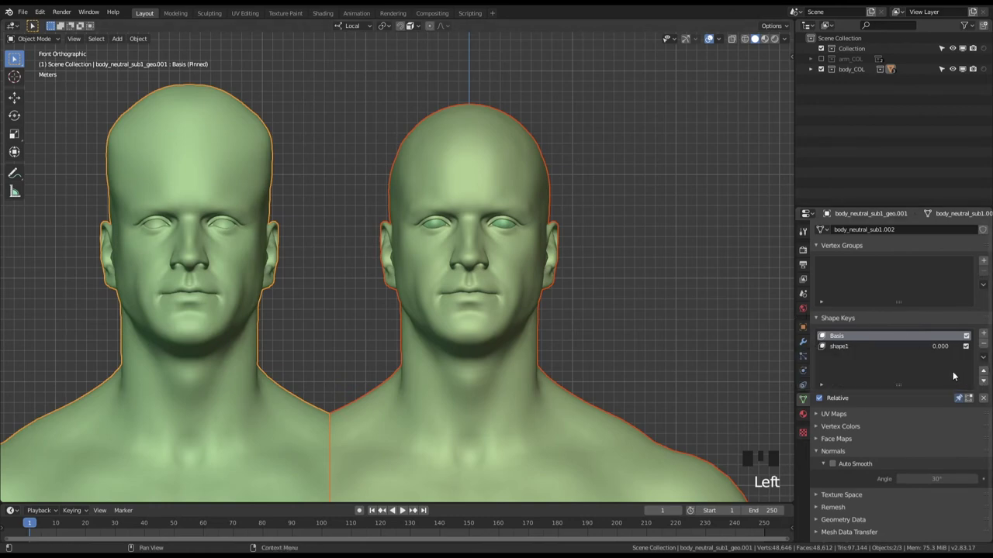
# Select the edited head then the original body and join it as a shape key.
pyautogui.click(842, 349)
pyautogui.click(521, 303)
pyautogui.moveTo(957, 400); pyautogui.dragTo(508, 276)
pyautogui.click(847, 338)
pyautogui.click(846, 348)
# Review the new body_neutral_sub1_geo.001 key at 0.000 and reselect the Basis key.
pyautogui.moveTo(850, 358); pyautogui.dragTo(909, 413)
pyautogui.moveTo(910, 412); pyautogui.dragTo(963, 402)
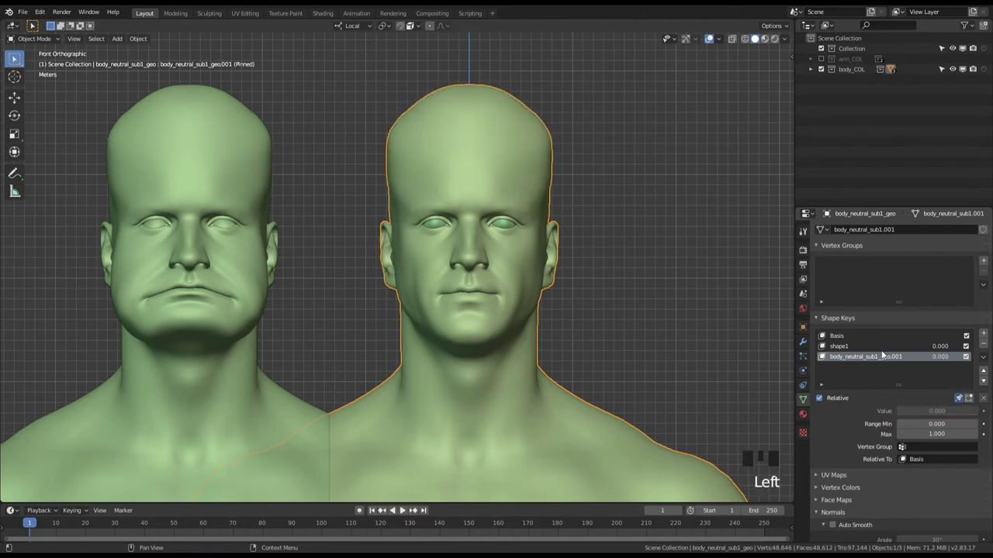
pyautogui.click(845, 347)
pyautogui.click(844, 348)
pyautogui.moveTo(843, 339); pyautogui.dragTo(625, 378)
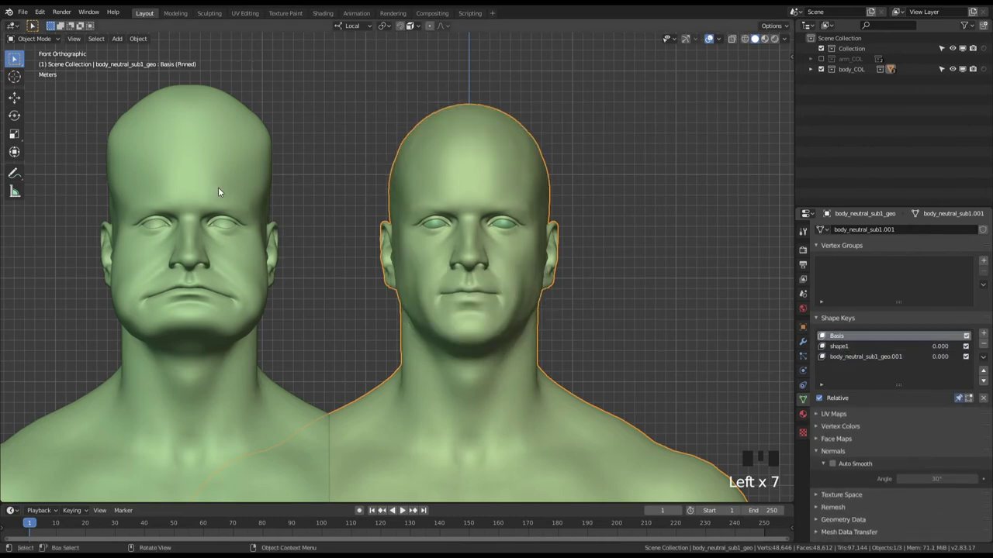
# Delete the leftover duplicate wide-jawed head from the scene.
pyautogui.click(206, 170)
pyautogui.press('Delete')
pyautogui.moveTo(507, 239); pyautogui.dragTo(422, 219)
pyautogui.click(422, 220)
# Raise the body_neutral_sub1_geo.001 shape key value to 1.000.
pyautogui.moveTo(868, 356); pyautogui.dragTo(945, 373)
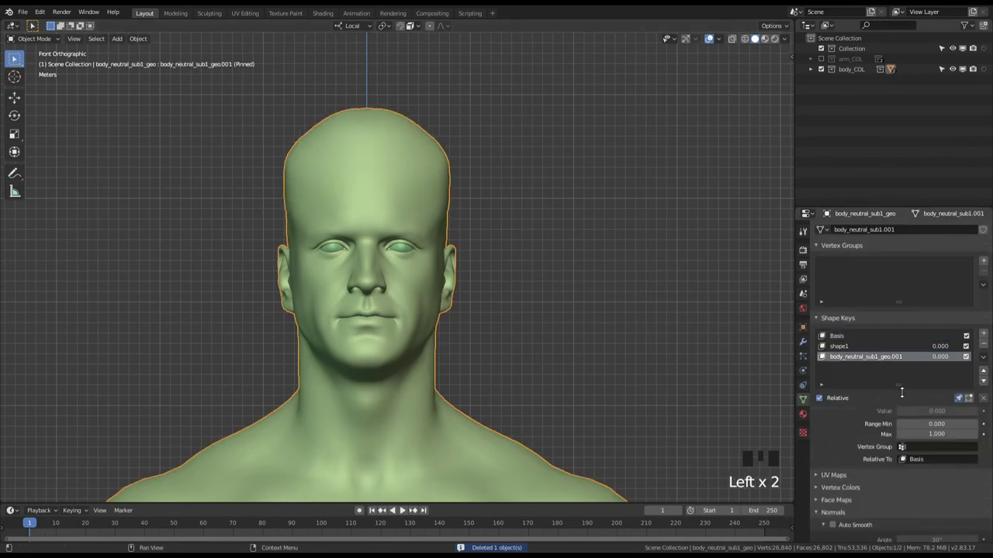
pyautogui.click(962, 401)
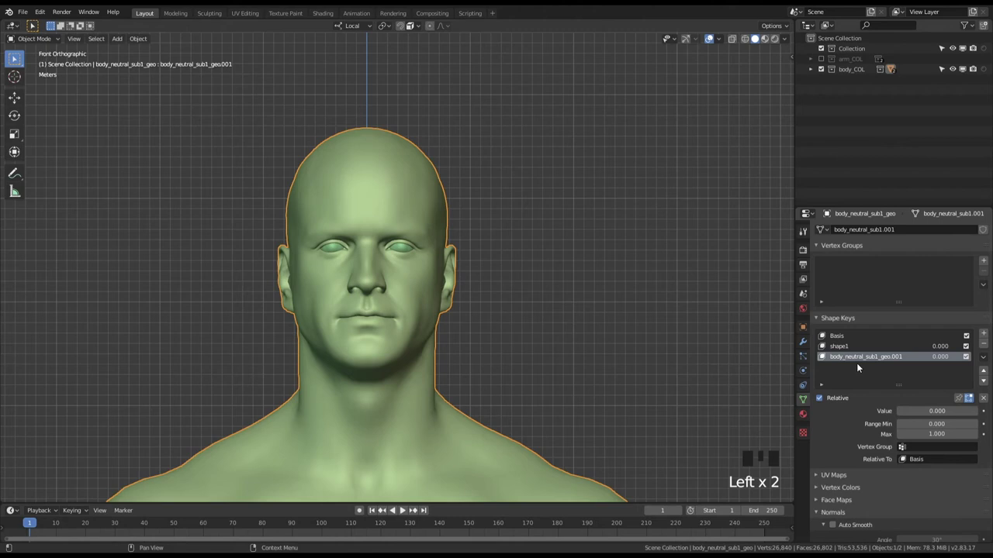
pyautogui.moveTo(545, 281); pyautogui.dragTo(965, 401)
pyautogui.moveTo(924, 416); pyautogui.dragTo(424, 167)
# Switch the body into Sculpt Mode to reshape the head.
pyautogui.press('ctrl+Tab')
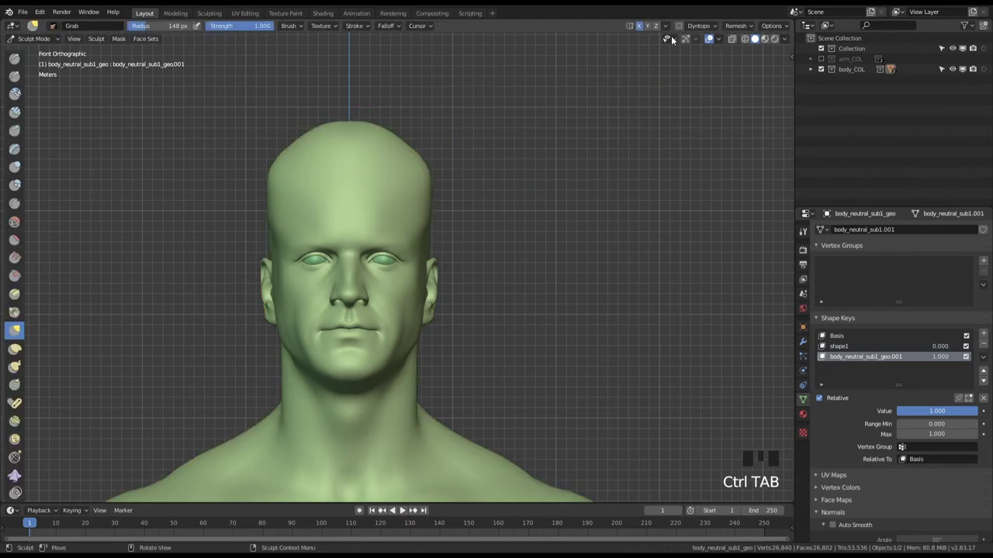
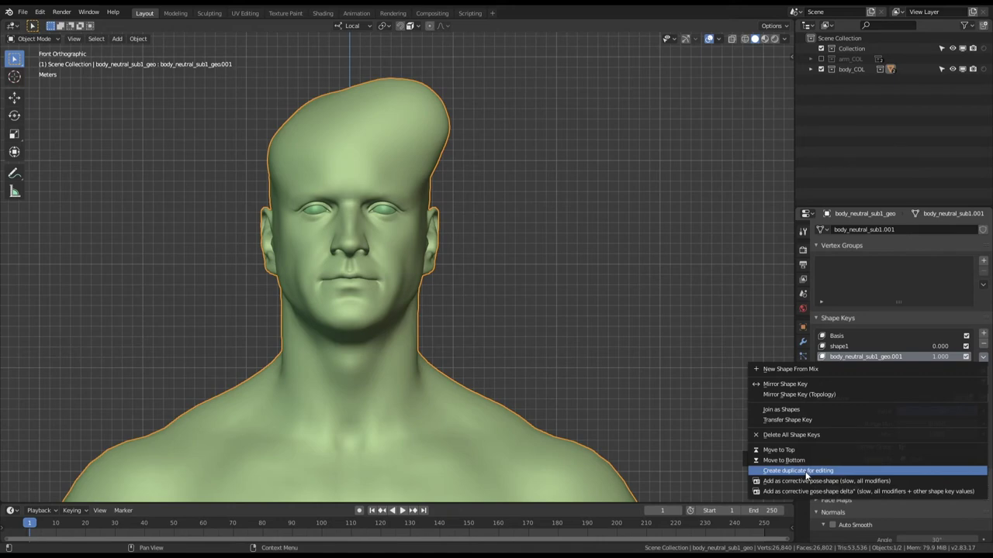
# Pull the top of the skull upward and sideways into a lopsided bulge.
pyautogui.moveTo(446, 341); pyautogui.dragTo(479, 332)
pyautogui.press('g')
pyautogui.moveTo(564, 229); pyautogui.dragTo(505, 356)
pyautogui.moveTo(505, 356); pyautogui.dragTo(553, 343)
pyautogui.press('x')
# Check the bulge from front view and capture the mix as Key 3 at about 0.975.
pyautogui.press('KP_1')
pyautogui.moveTo(441, 318); pyautogui.dragTo(423, 241)
pyautogui.moveTo(423, 241); pyautogui.dragTo(467, 252)
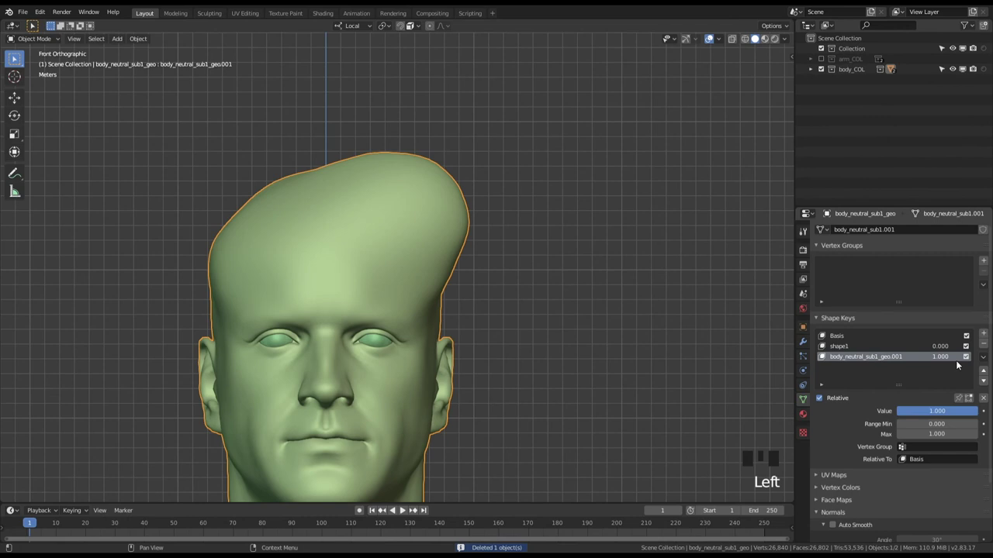
pyautogui.moveTo(985, 360); pyautogui.dragTo(801, 386)
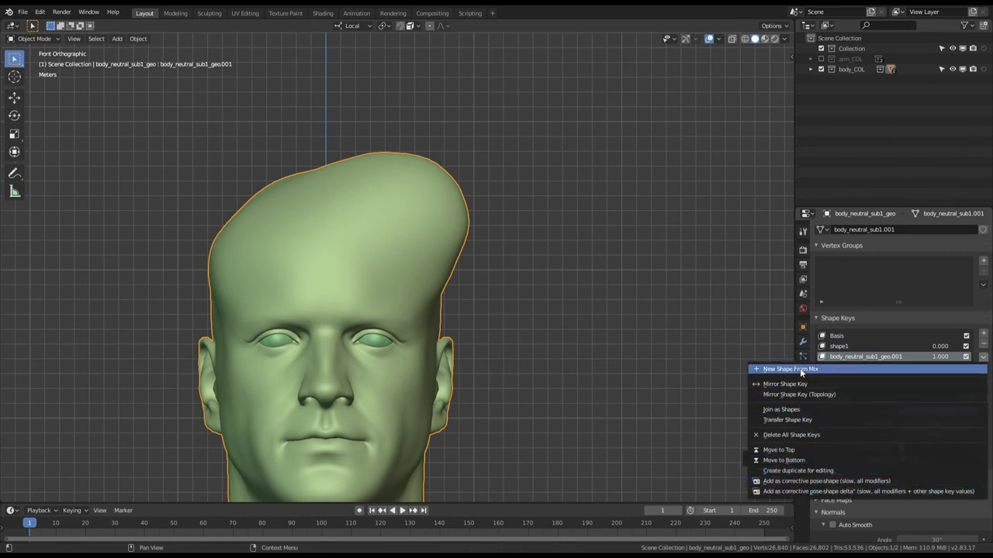
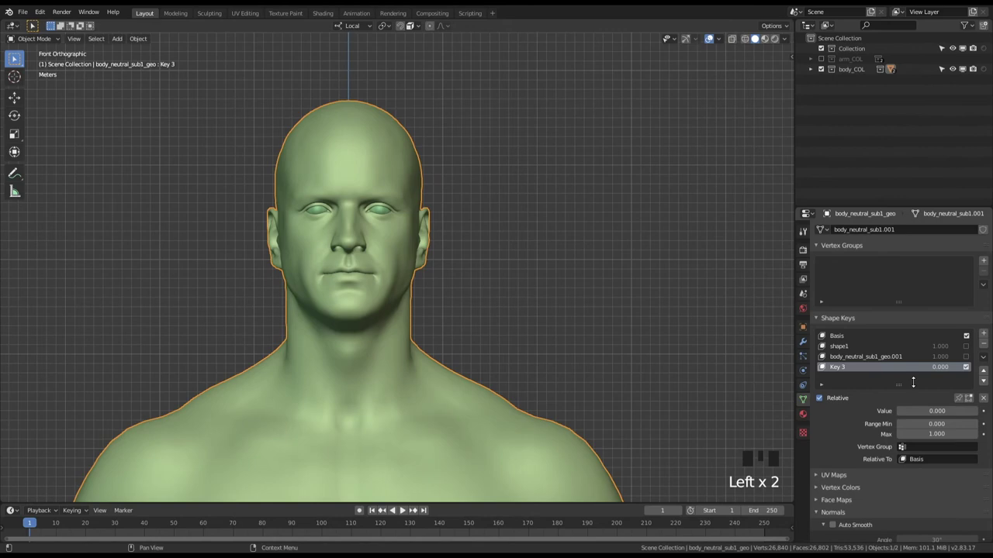
# Remove the Key 3 shape key with the minus button.
pyautogui.moveTo(898, 369); pyautogui.dragTo(821, 366)
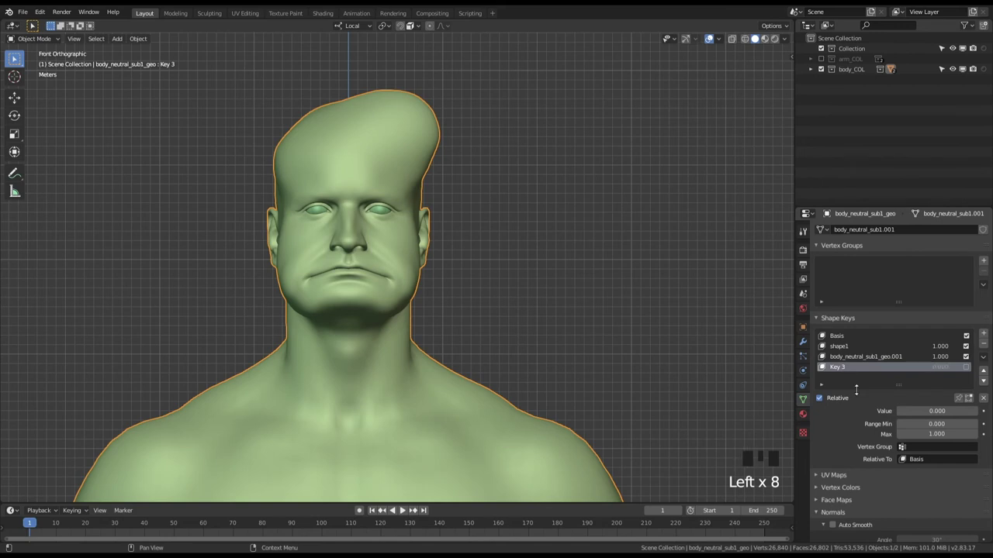
pyautogui.click(846, 370)
pyautogui.click(851, 360)
pyautogui.click(850, 366)
# Settle the sculpted body_neutral_sub1_geo.001 key just below full, at about 0.969.
pyautogui.moveTo(986, 346); pyautogui.dragTo(574, 344)
pyautogui.moveTo(574, 344); pyautogui.dragTo(923, 462)
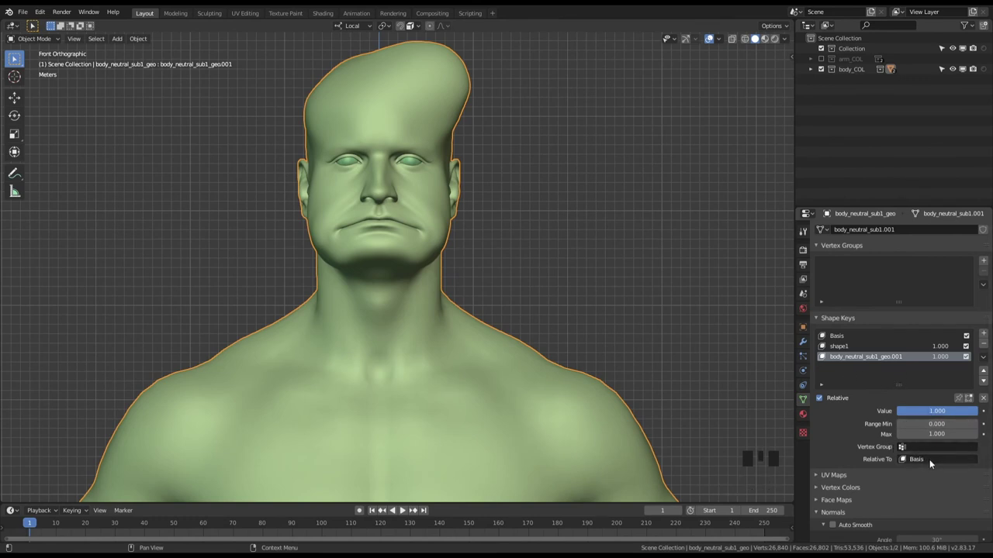
pyautogui.moveTo(586, 338); pyautogui.dragTo(915, 349)
pyautogui.moveTo(896, 339); pyautogui.dragTo(956, 392)
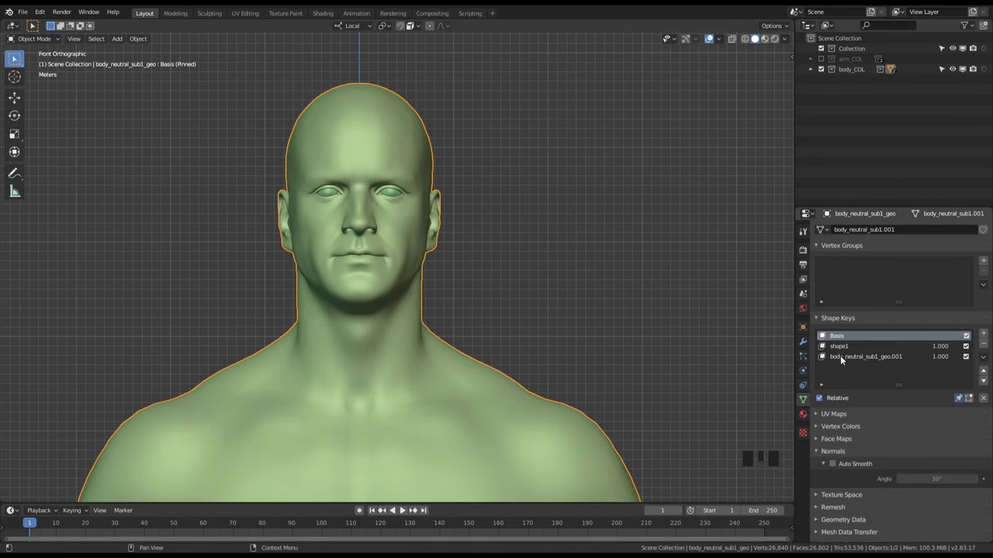
pyautogui.moveTo(850, 359); pyautogui.dragTo(864, 434)
pyautogui.moveTo(901, 459); pyautogui.dragTo(574, 338)
pyautogui.moveTo(574, 338); pyautogui.dragTo(863, 359)
pyautogui.moveTo(863, 359); pyautogui.dragTo(965, 407)
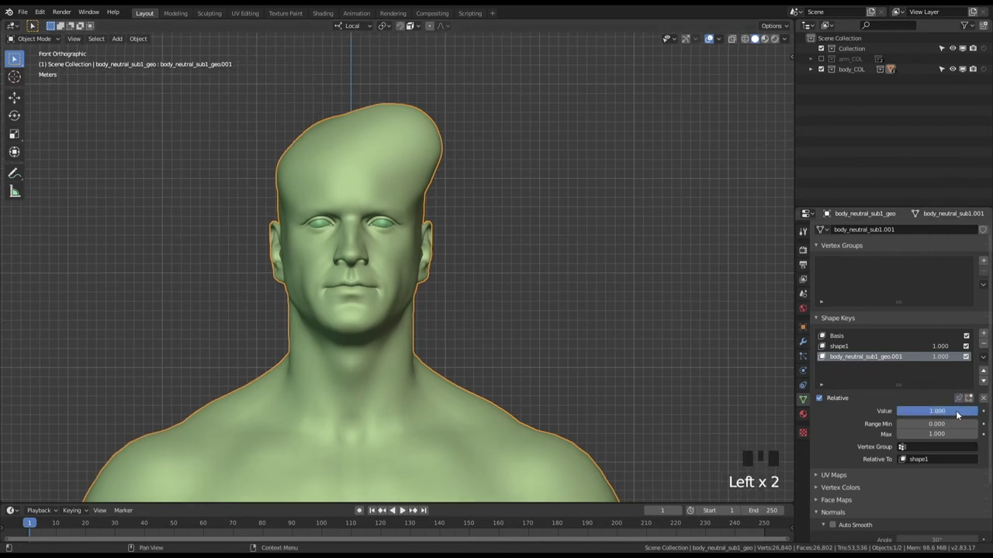
pyautogui.moveTo(963, 416); pyautogui.dragTo(926, 418)
pyautogui.moveTo(912, 415); pyautogui.dragTo(924, 463)
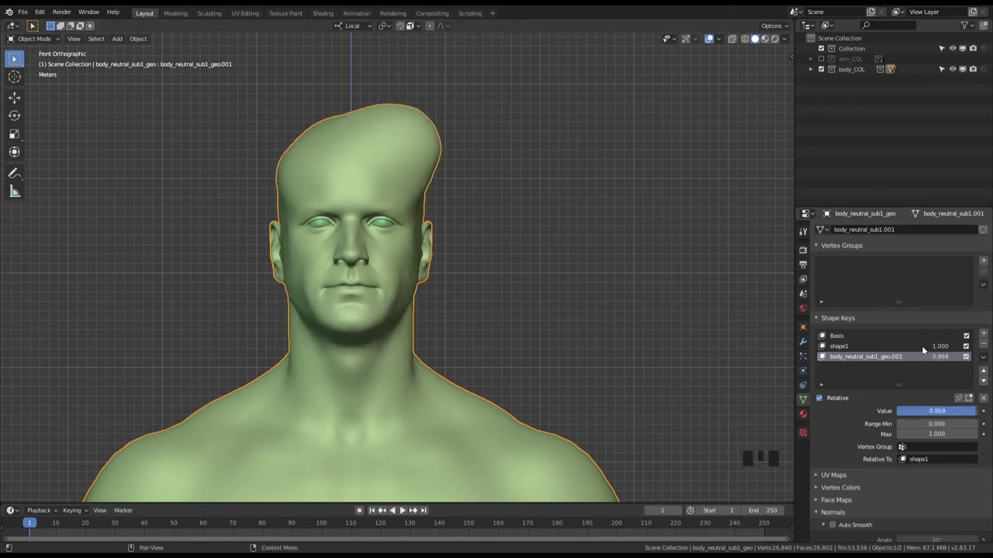
# Switch off shape1 and the sculpted key so the head shows neutral.
pyautogui.click(923, 345)
pyautogui.moveTo(919, 359); pyautogui.dragTo(965, 356)
pyautogui.moveTo(968, 358); pyautogui.dragTo(907, 353)
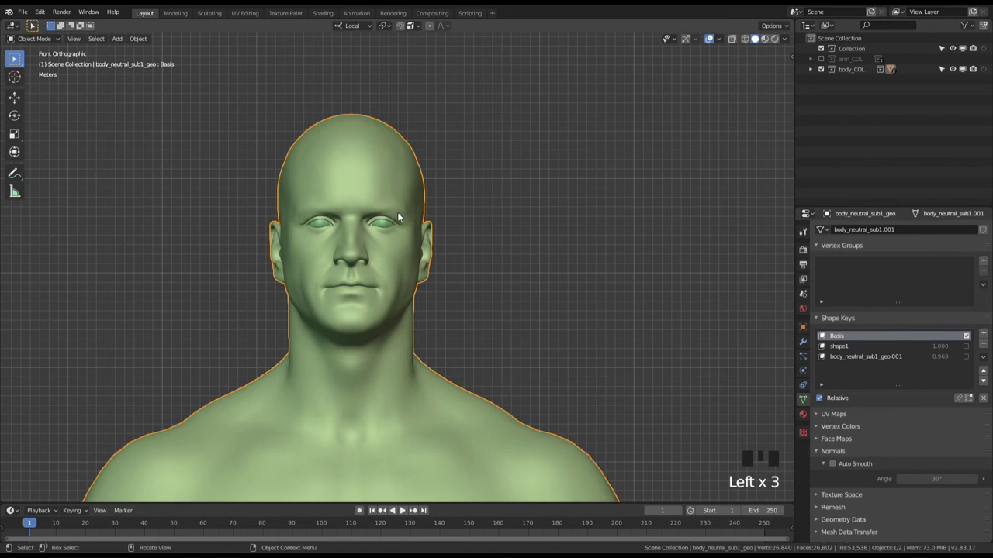
# Delete the sculpted key, leaving Basis and shape1 with shape1 at 0.000.
pyautogui.click(969, 348)
pyautogui.moveTo(968, 359); pyautogui.dragTo(852, 358)
pyautogui.moveTo(938, 416); pyautogui.dragTo(857, 441)
pyautogui.moveTo(454, 314); pyautogui.dragTo(490, 84)
pyautogui.moveTo(491, 292); pyautogui.dragTo(443, 224)
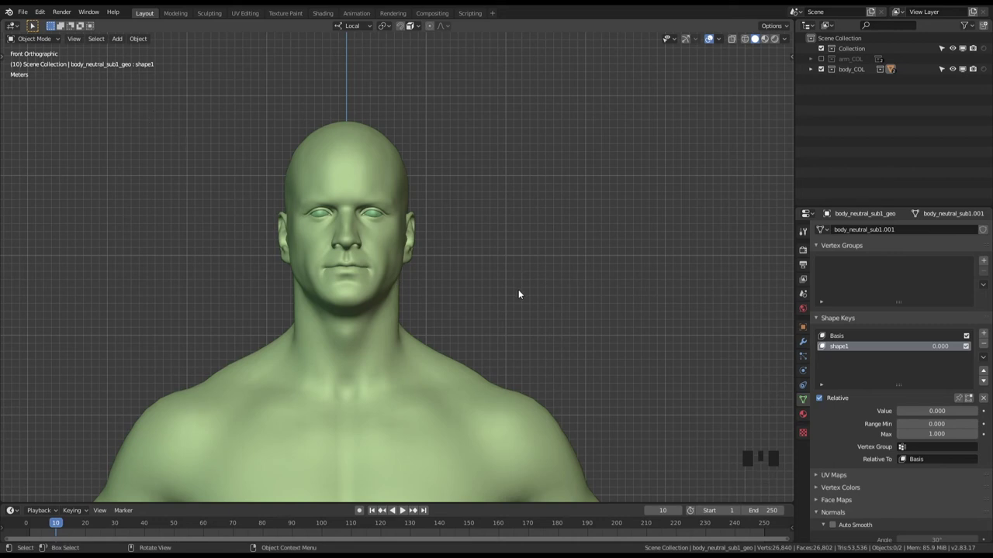
# Return to front view of the head and select the body mesh.
pyautogui.middleClick(533, 251)
pyautogui.middleClick(532, 233)
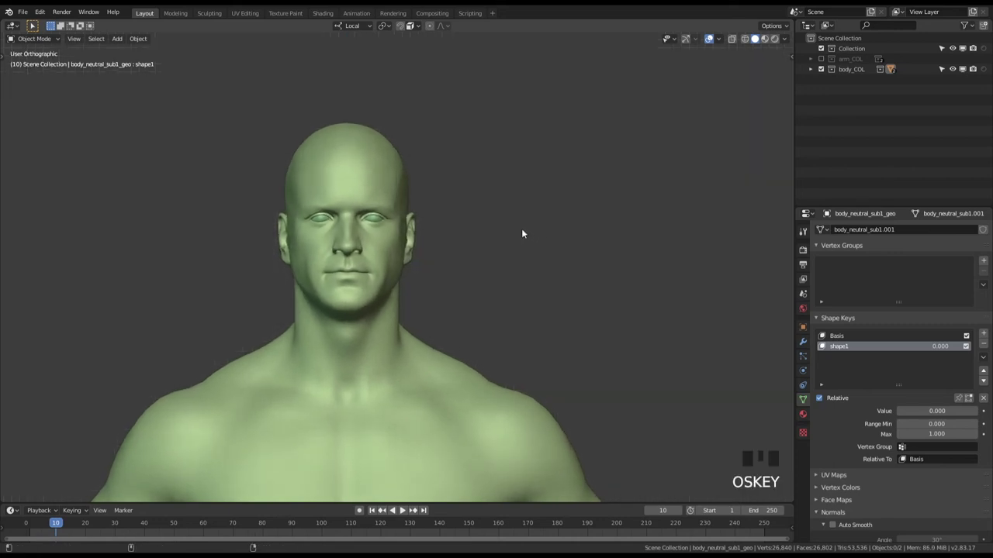
pyautogui.middleClick(530, 239)
pyautogui.press('KP_1')
pyautogui.moveTo(521, 241); pyautogui.dragTo(465, 225)
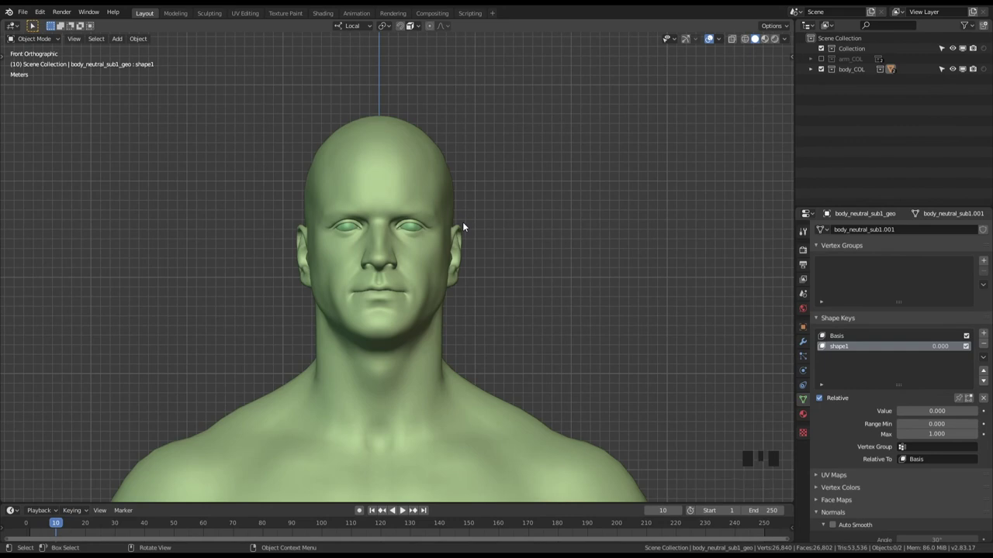
pyautogui.moveTo(497, 283); pyautogui.dragTo(407, 319)
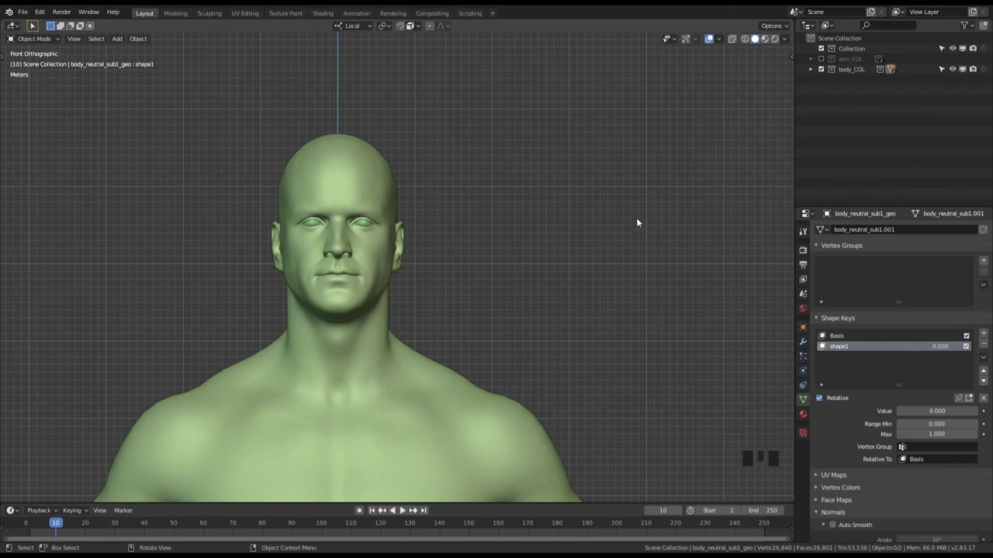
pyautogui.moveTo(506, 195); pyautogui.dragTo(354, 168)
pyautogui.click(354, 168)
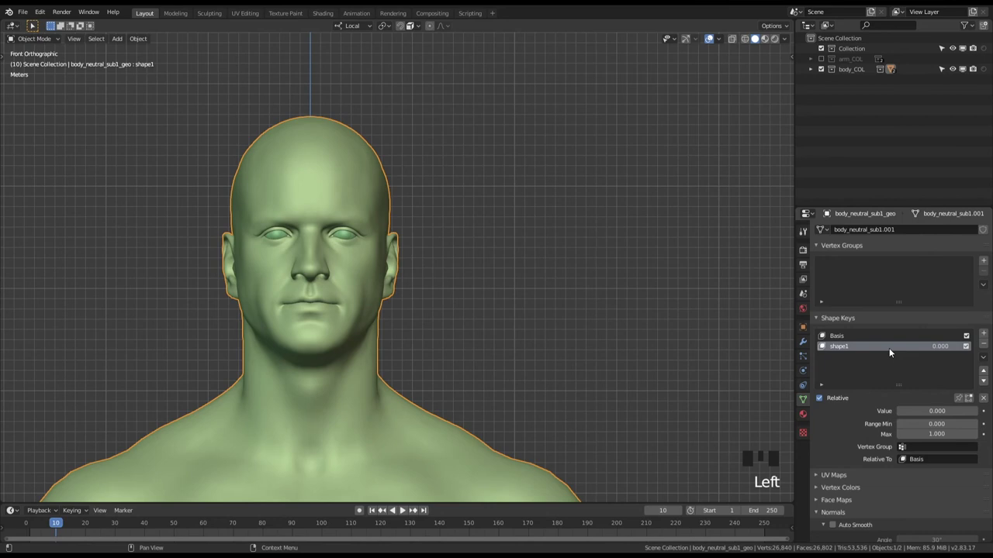
# Place the 3D cursor beside the head and bring up the Add menu's Empty types (Shift+A).
pyautogui.moveTo(911, 413); pyautogui.dragTo(466, 243)
pyautogui.moveTo(466, 243); pyautogui.dragTo(460, 225)
pyautogui.moveTo(460, 225); pyautogui.dragTo(587, 292)
pyautogui.moveTo(587, 292); pyautogui.dragTo(494, 224)
pyautogui.rightClick(506, 219)
pyautogui.moveTo(540, 261); pyautogui.dragTo(490, 219)
pyautogui.rightClick(490, 219)
pyautogui.moveTo(528, 294); pyautogui.dragTo(528, 322)
pyautogui.press('shift+a')
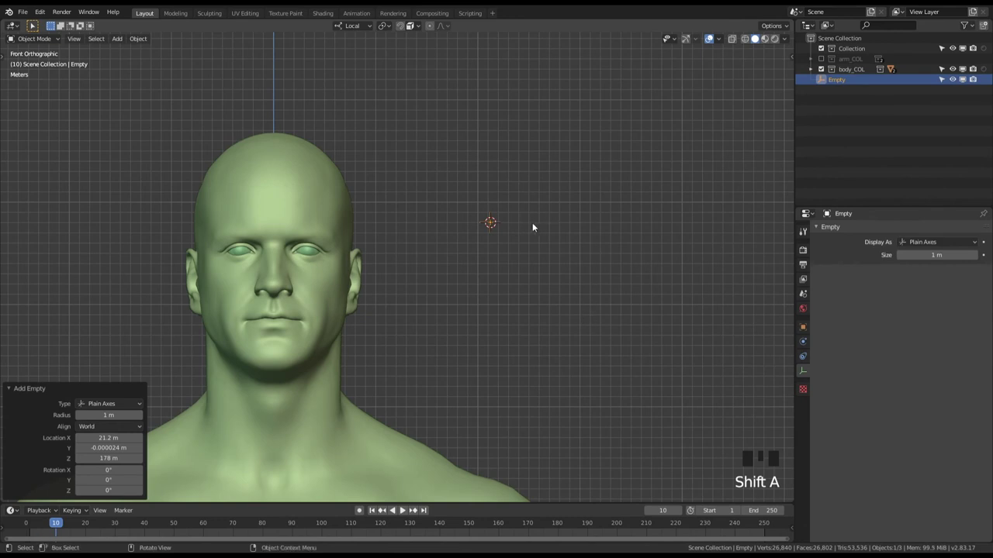
# Scale the new Plain Axes empty up to about 1.59 and reselect the body's shape1 key.
pyautogui.press('s')
pyautogui.press('s')
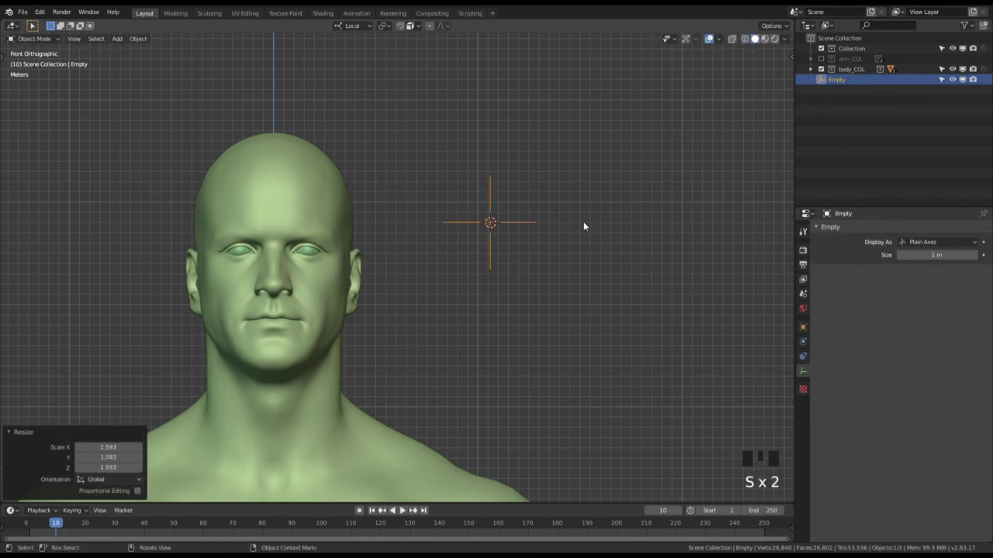
pyautogui.moveTo(509, 210); pyautogui.dragTo(340, 212)
pyautogui.moveTo(340, 212); pyautogui.dragTo(631, 434)
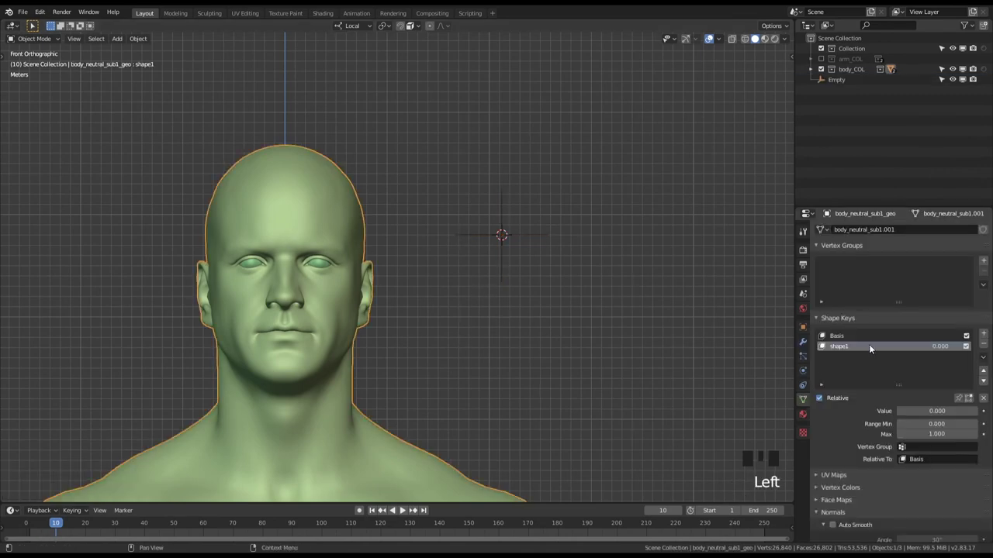
pyautogui.click(870, 347)
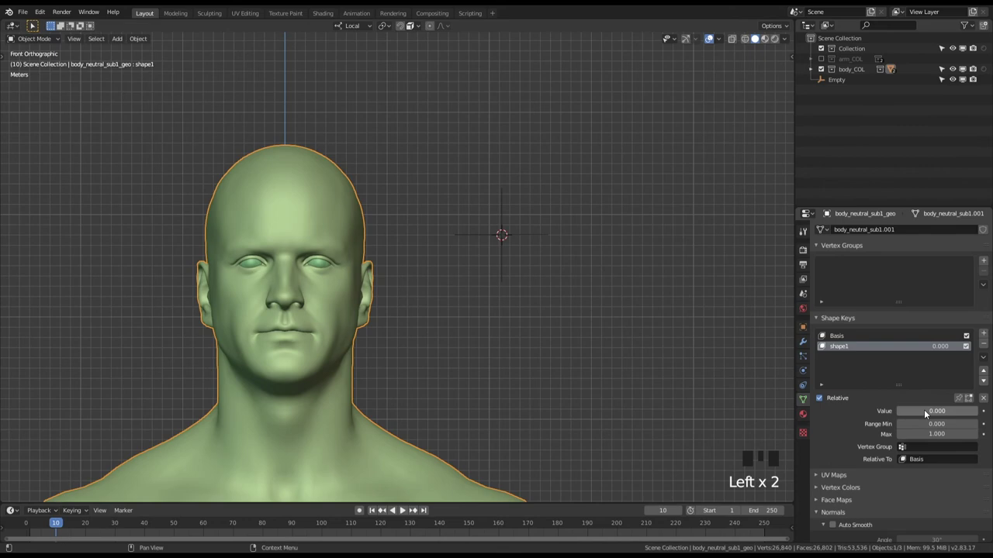
# Add a driver to the shape1 value and split the viewport for a Drivers editor.
pyautogui.rightClick(928, 411)
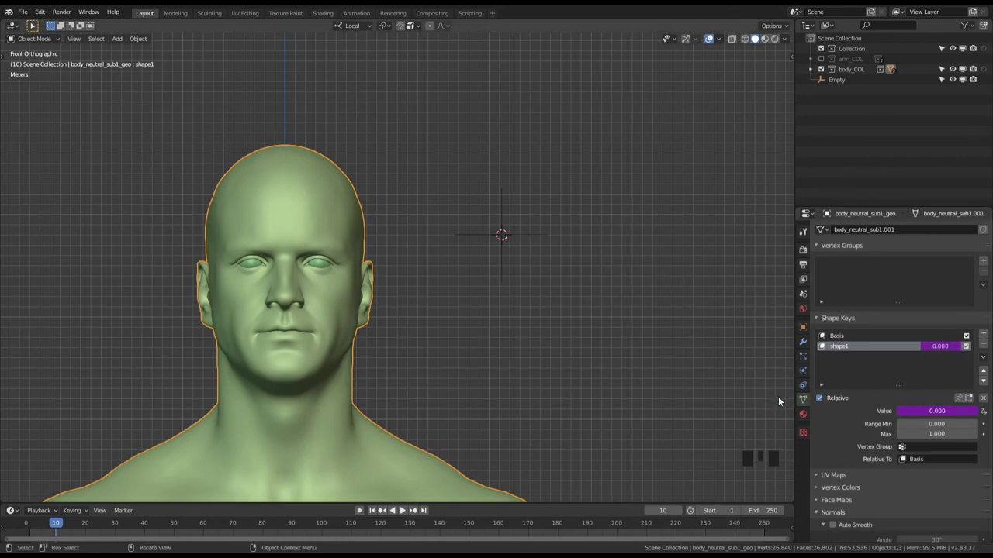
pyautogui.moveTo(619, 313); pyautogui.dragTo(797, 22)
pyautogui.moveTo(797, 23); pyautogui.dragTo(797, 169)
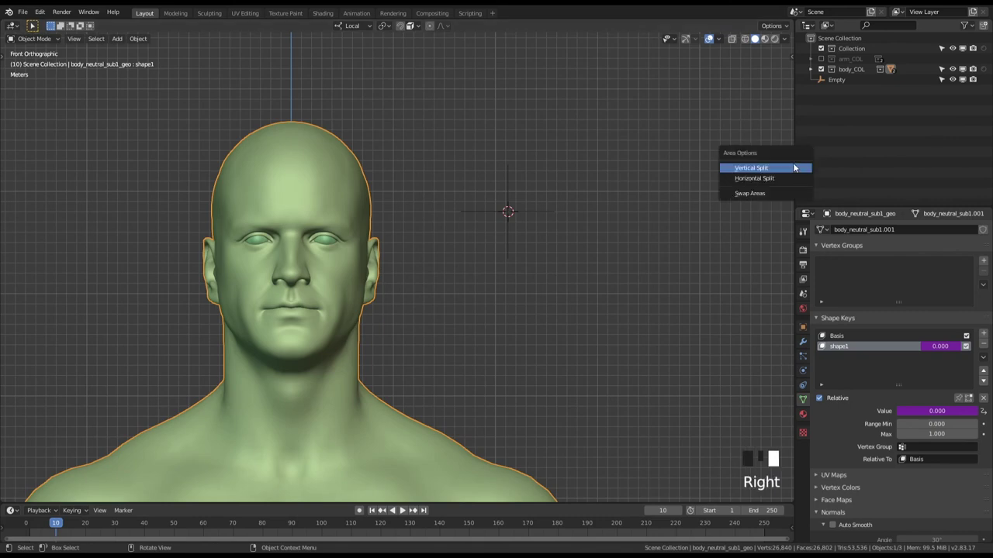
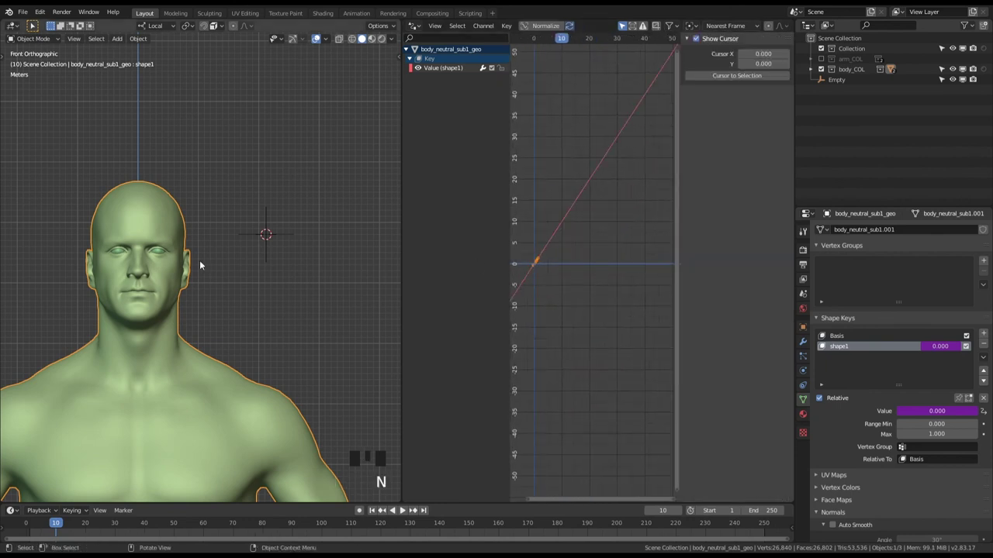
# Show shape1's driver settings in the Drivers sidebar, Type left on Scripted Expression.
pyautogui.moveTo(163, 211); pyautogui.dragTo(444, 71)
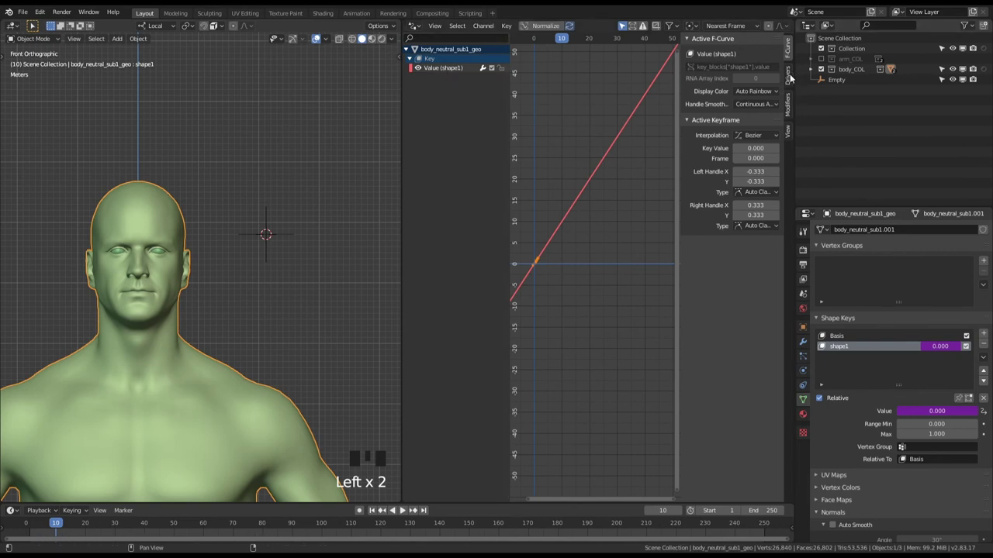
pyautogui.click(793, 79)
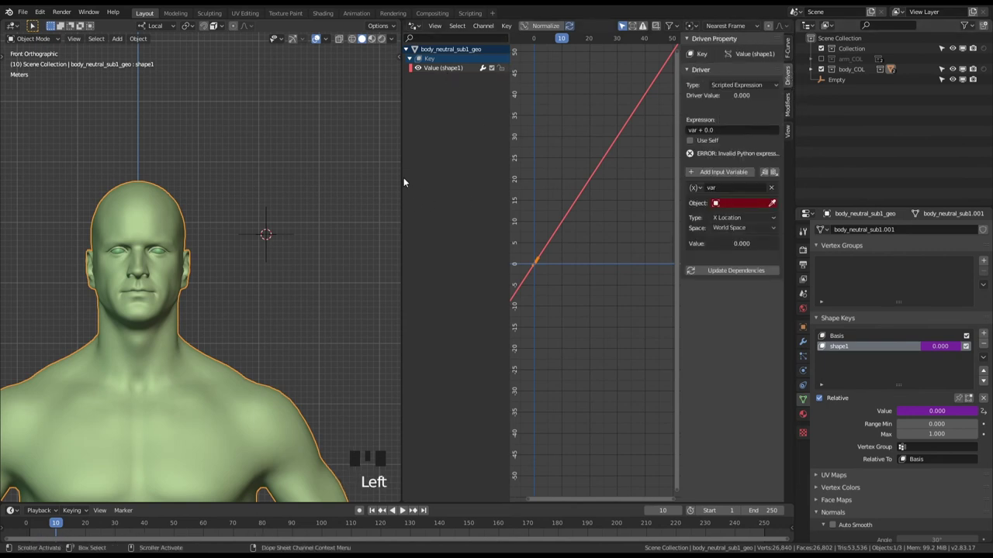
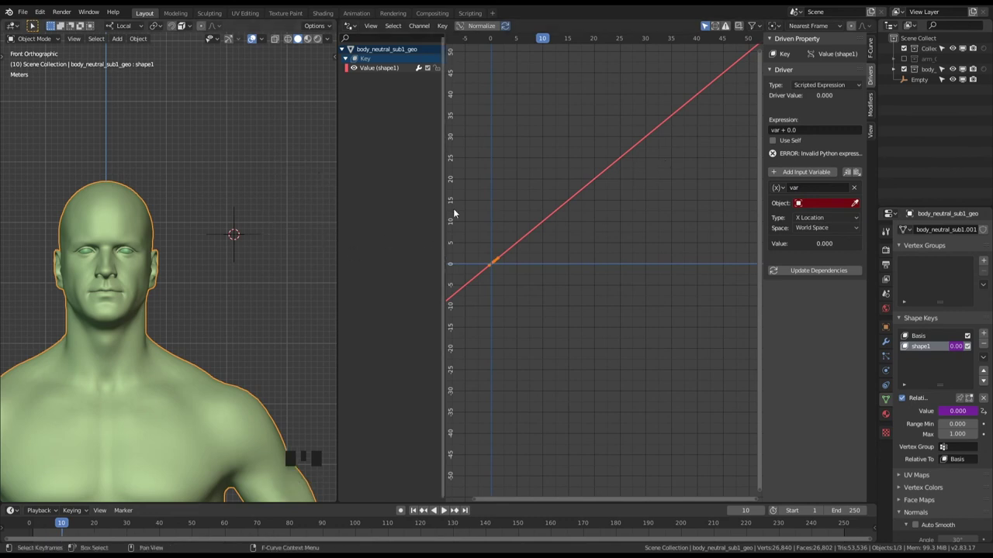
pyautogui.moveTo(270, 265); pyautogui.dragTo(819, 86)
pyautogui.moveTo(820, 86); pyautogui.dragTo(852, 100)
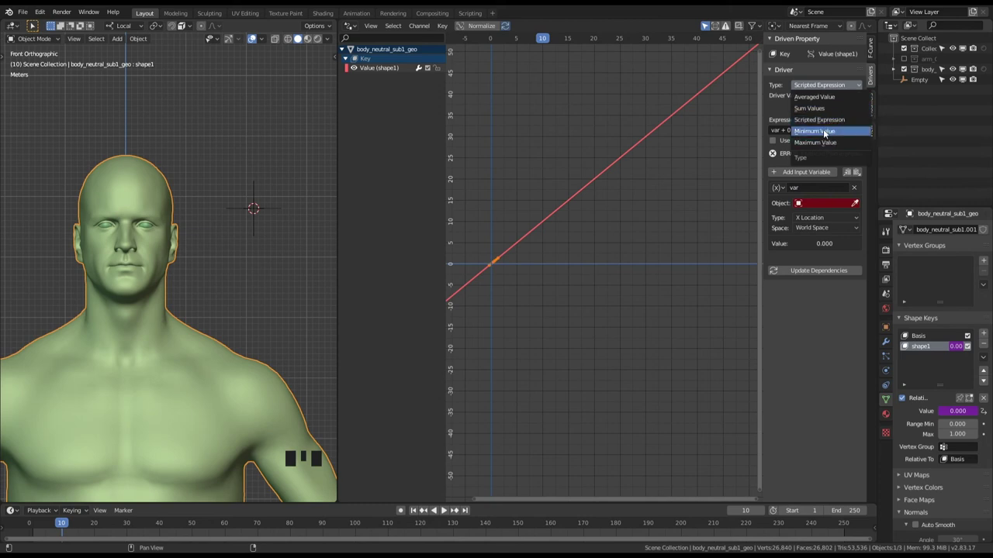
pyautogui.moveTo(775, 83); pyautogui.dragTo(832, 101)
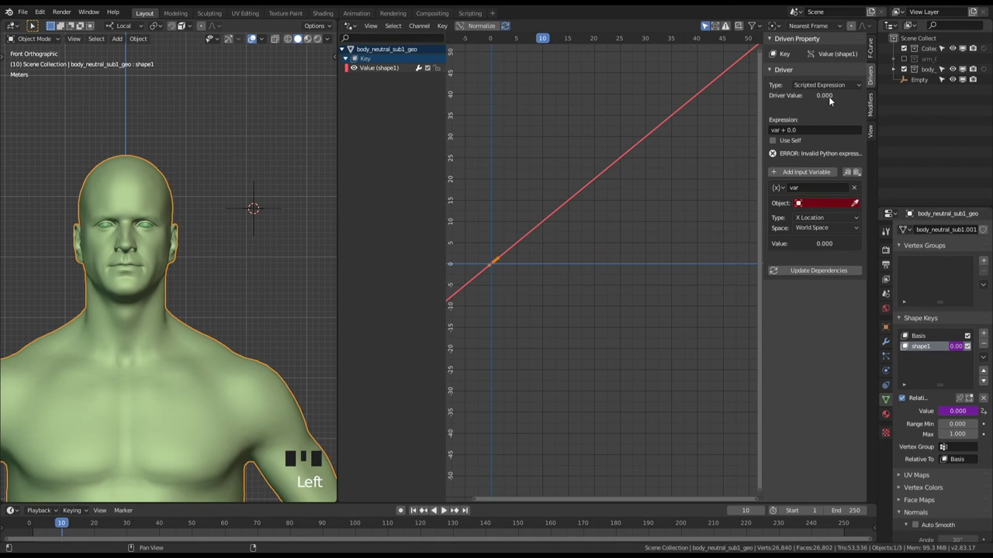
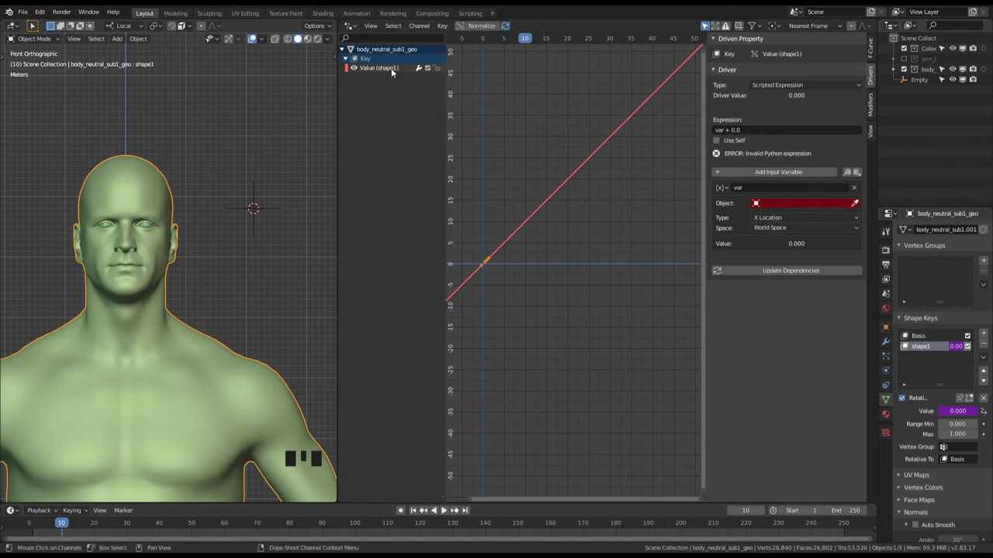
# Set the driver variable's target object to the Empty using the eyedropper.
pyautogui.moveTo(284, 210); pyautogui.dragTo(609, 153)
pyautogui.click(858, 204)
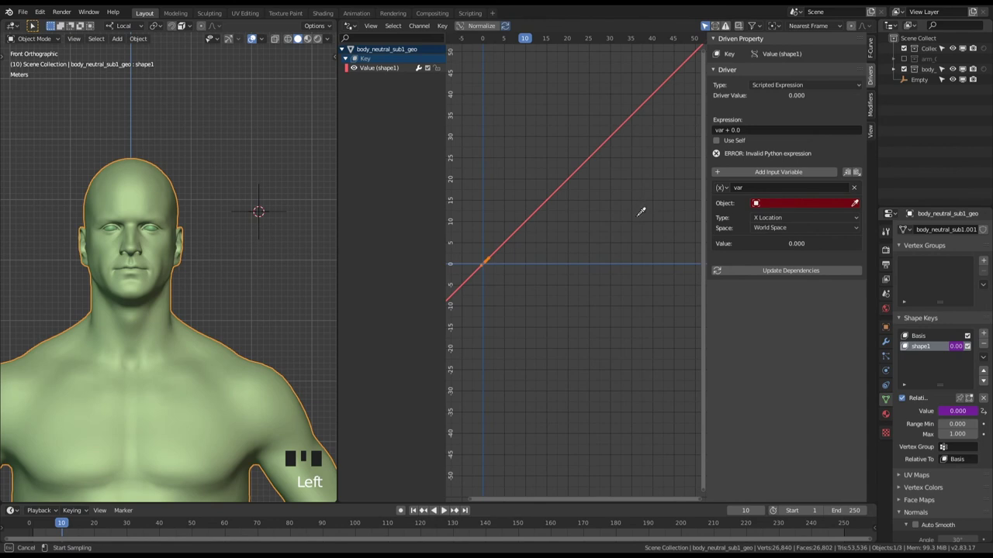
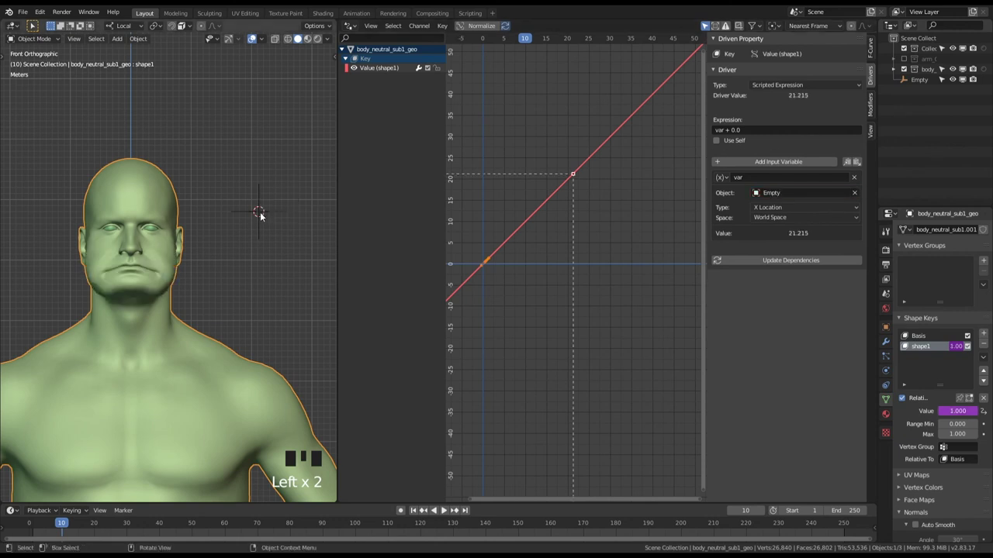
pyautogui.moveTo(597, 203); pyautogui.dragTo(779, 177)
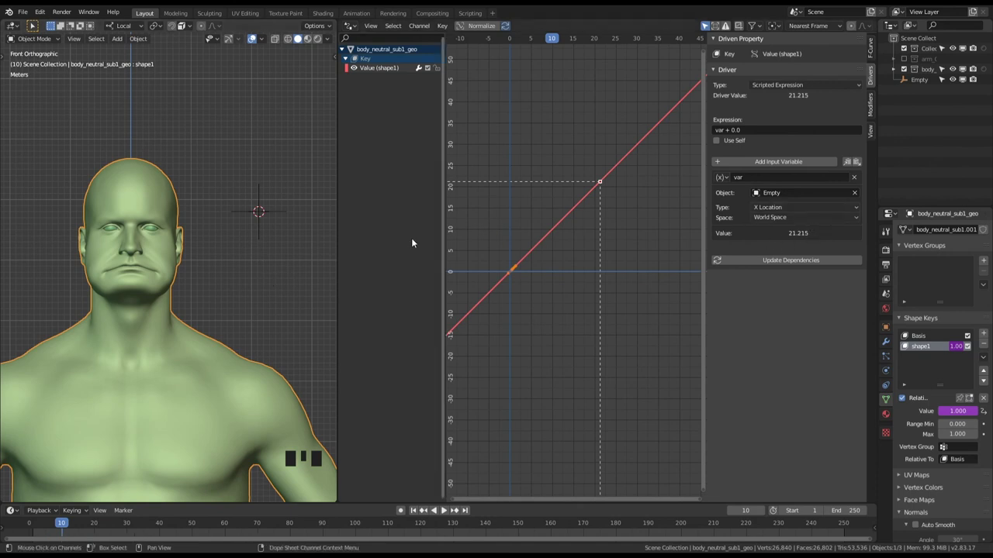
# Make the variable read Z Location in Local Space, giving a driver value of 178.034.
pyautogui.moveTo(286, 220); pyautogui.dragTo(772, 208)
pyautogui.moveTo(771, 208); pyautogui.dragTo(290, 271)
pyautogui.moveTo(290, 272); pyautogui.dragTo(255, 281)
pyautogui.moveTo(267, 268); pyautogui.dragTo(819, 237)
pyautogui.moveTo(819, 237); pyautogui.dragTo(793, 242)
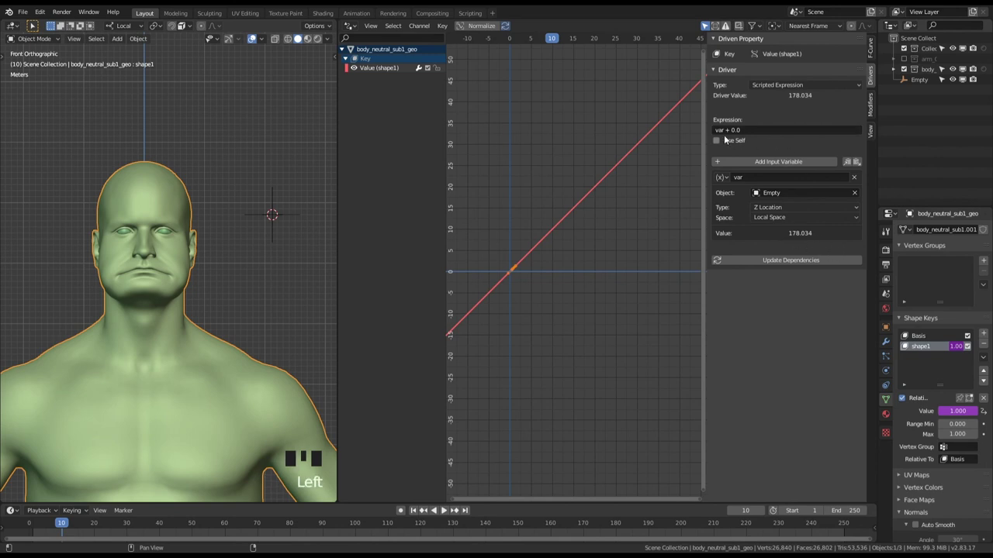
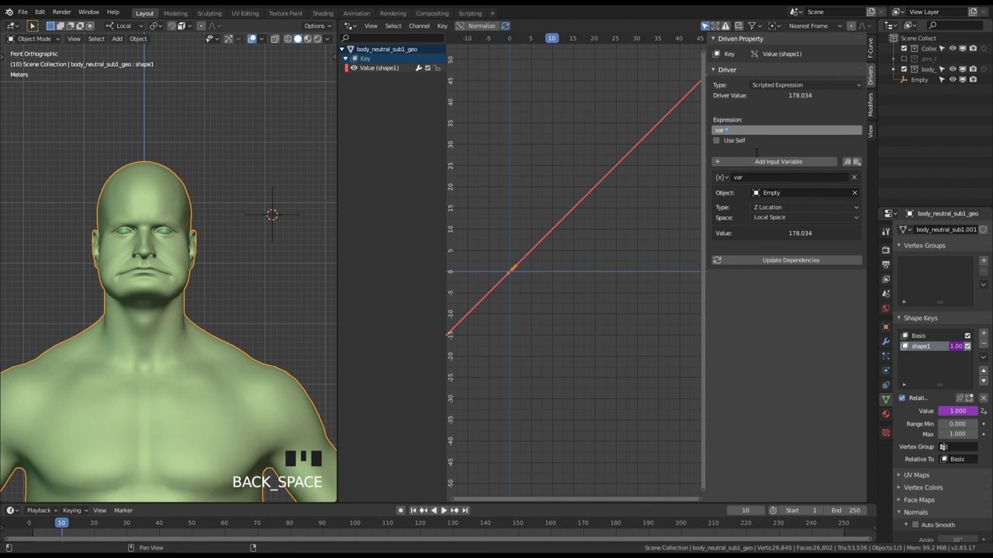
# Change the driver expression to (var - 178.034)*.1 so the head rests neutral at value zero.
pyautogui.press('KP_Add')
pyautogui.press('BackSpace')
pyautogui.press('BackSpace')
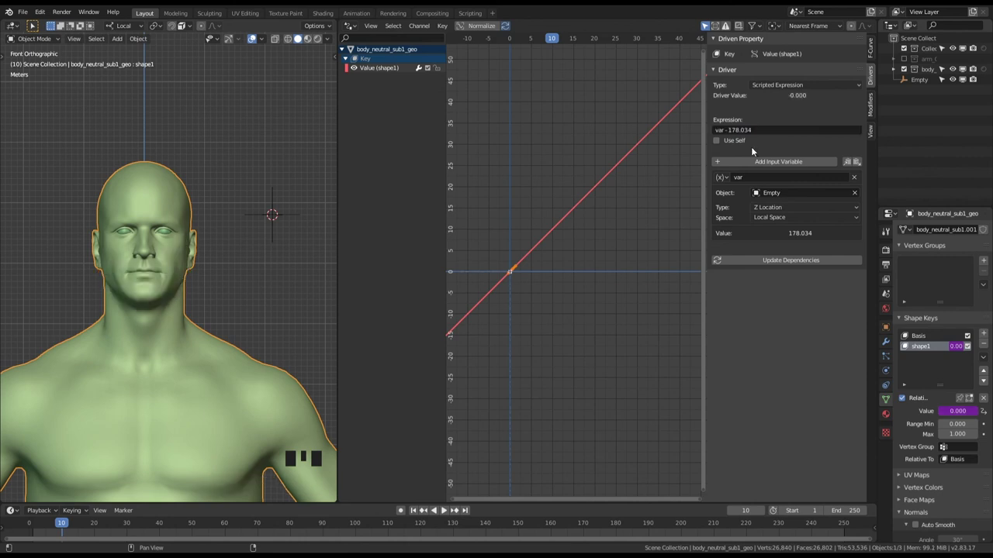
# Grab the Empty with G to test the driver, then reselect the body to check it.
pyautogui.moveTo(812, 262); pyautogui.dragTo(259, 225)
pyautogui.middleClick(258, 225)
pyautogui.moveTo(243, 235); pyautogui.dragTo(285, 316)
pyautogui.press('g')
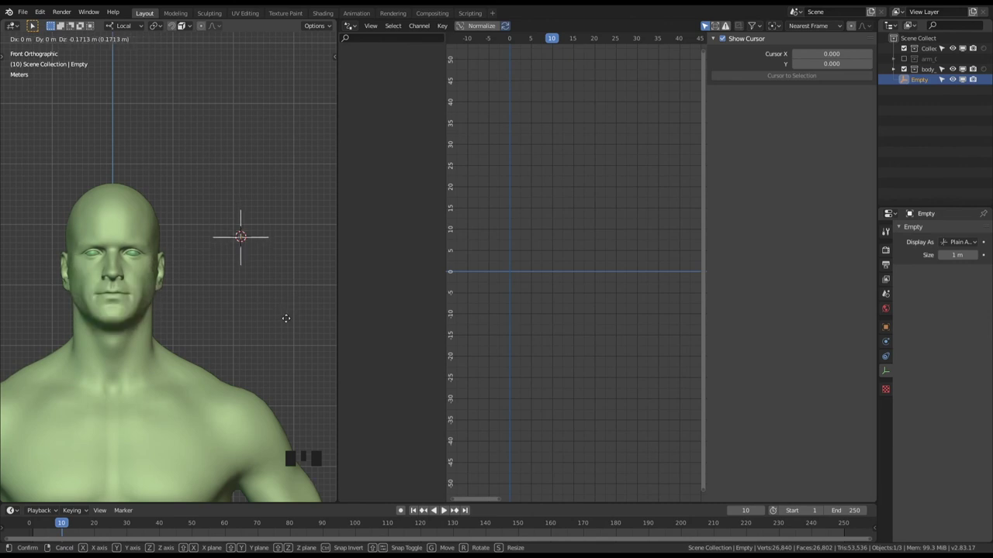
pyautogui.click(159, 277)
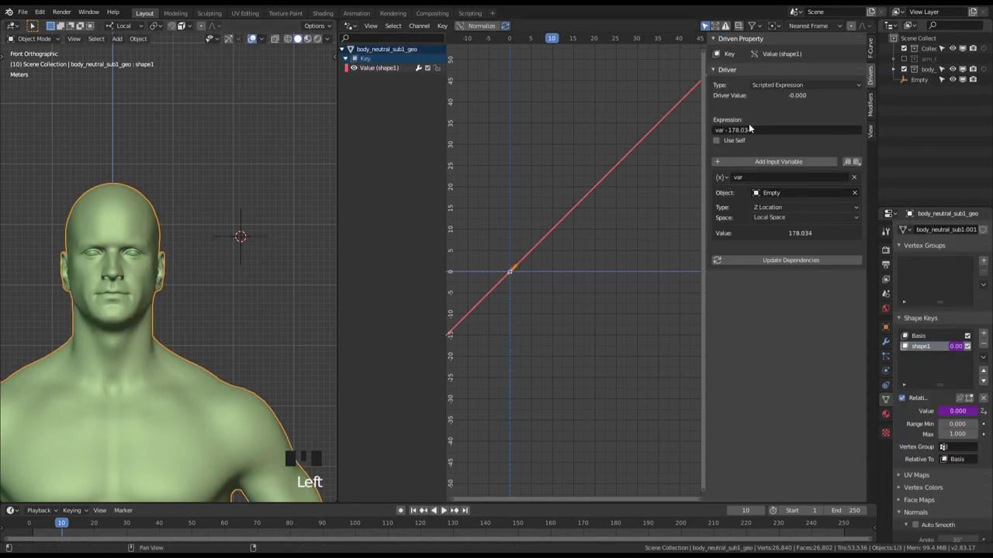
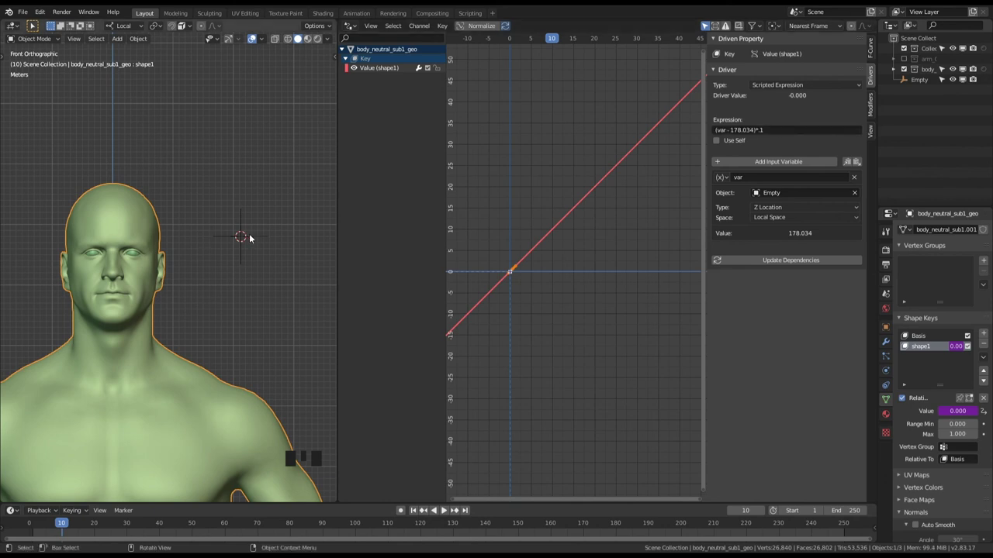
# Move the Empty again to test the head shape and reselect the body to see its driver.
pyautogui.click(242, 241)
pyautogui.press('g')
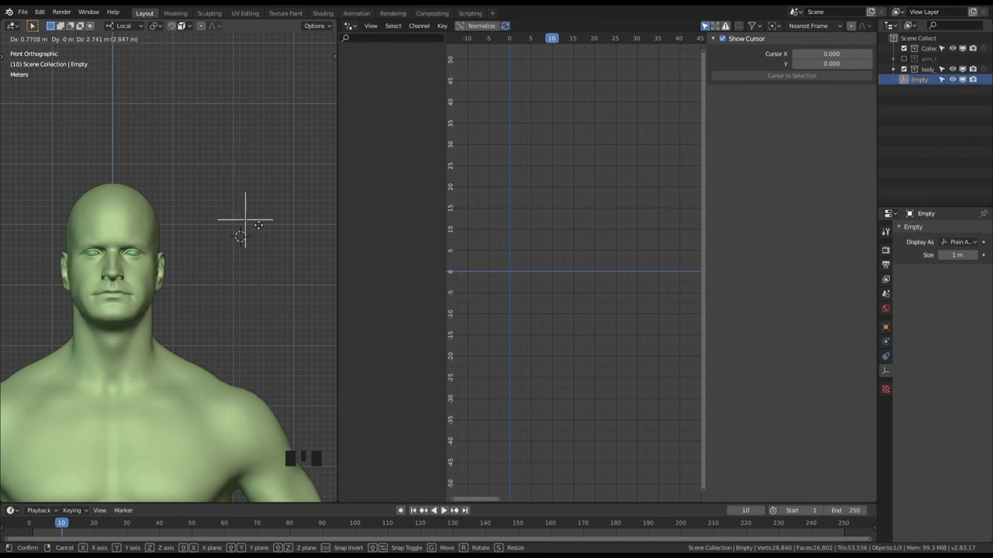
pyautogui.click(142, 291)
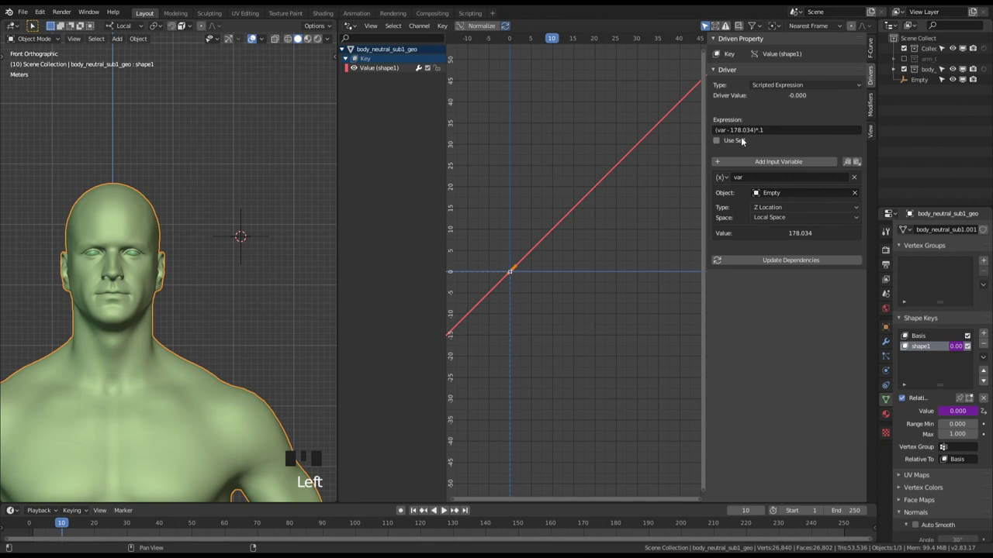
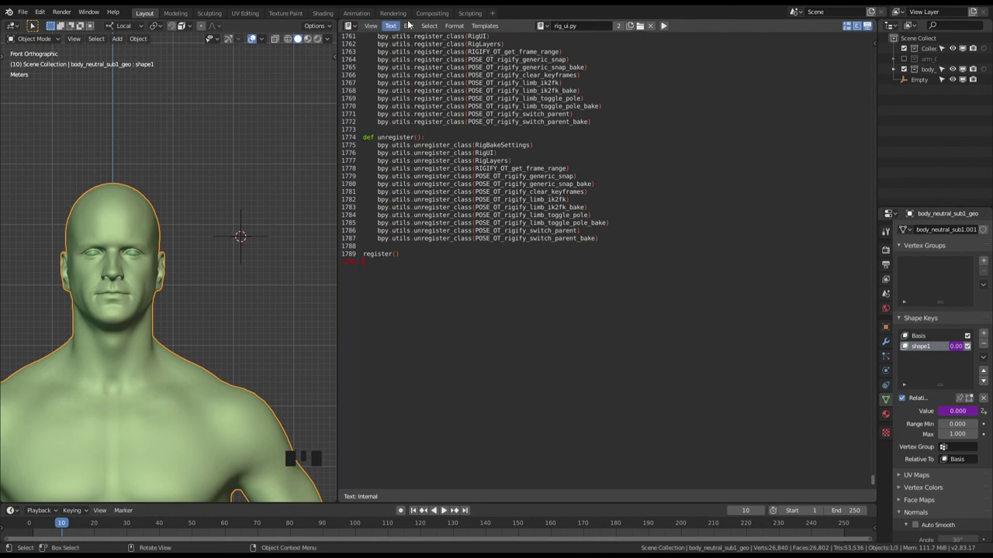
# Switch the area from the Text Editor back to the Drivers editor showing shape1's driver.
pyautogui.moveTo(350, 31); pyautogui.dragTo(636, 149)
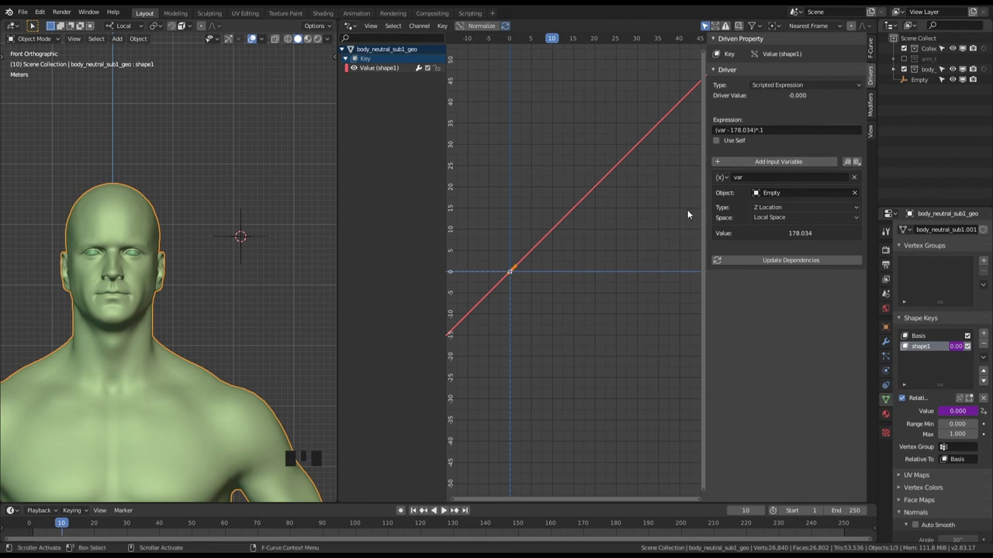
pyautogui.moveTo(792, 87); pyautogui.dragTo(458, 369)
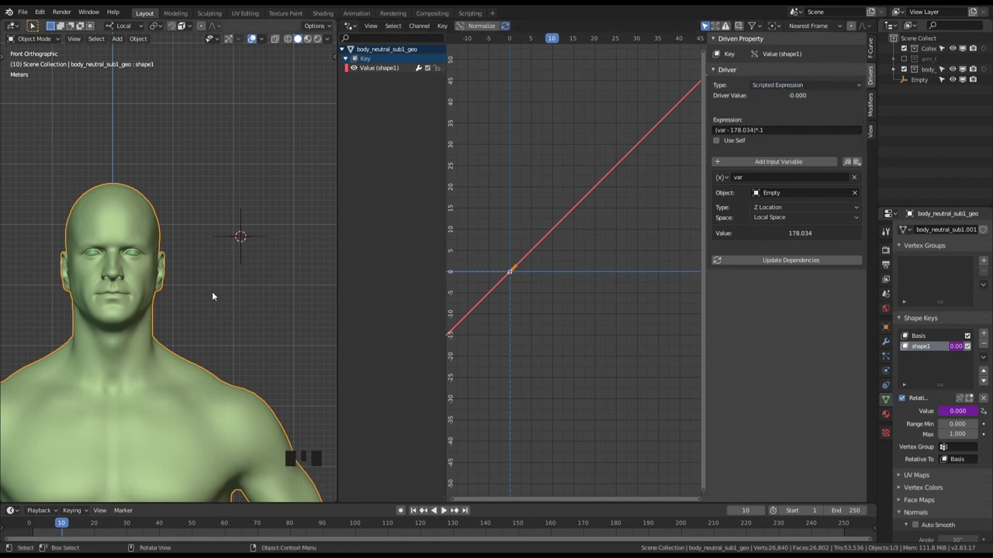
pyautogui.moveTo(238, 287); pyautogui.dragTo(220, 295)
pyautogui.press('KP_1')
pyautogui.moveTo(241, 288); pyautogui.dragTo(205, 337)
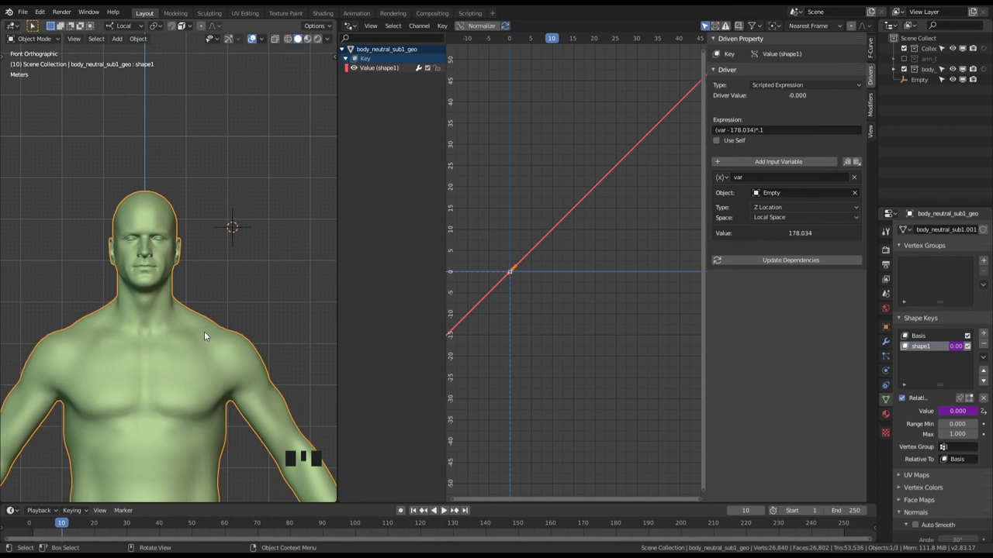
pyautogui.click(235, 228)
pyautogui.moveTo(251, 235); pyautogui.dragTo(945, 99)
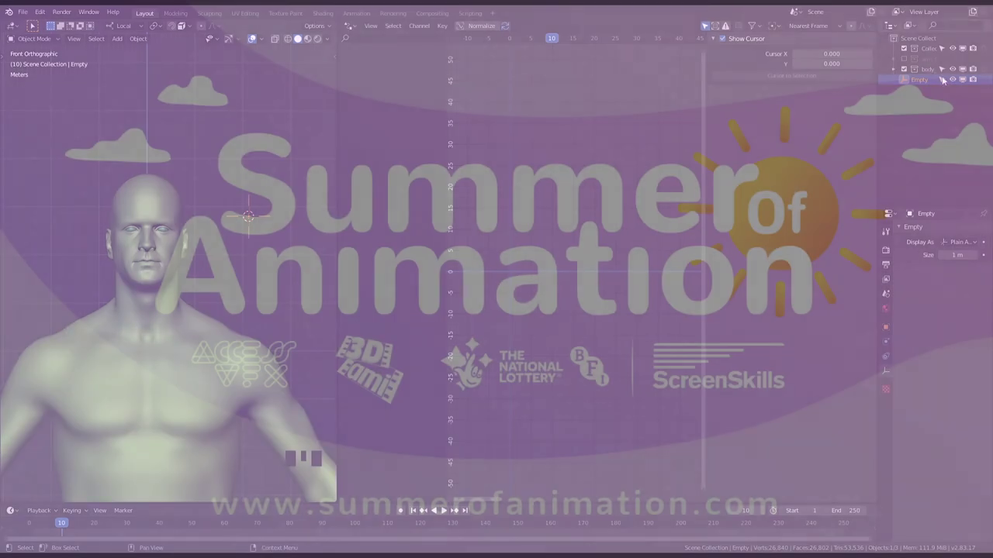